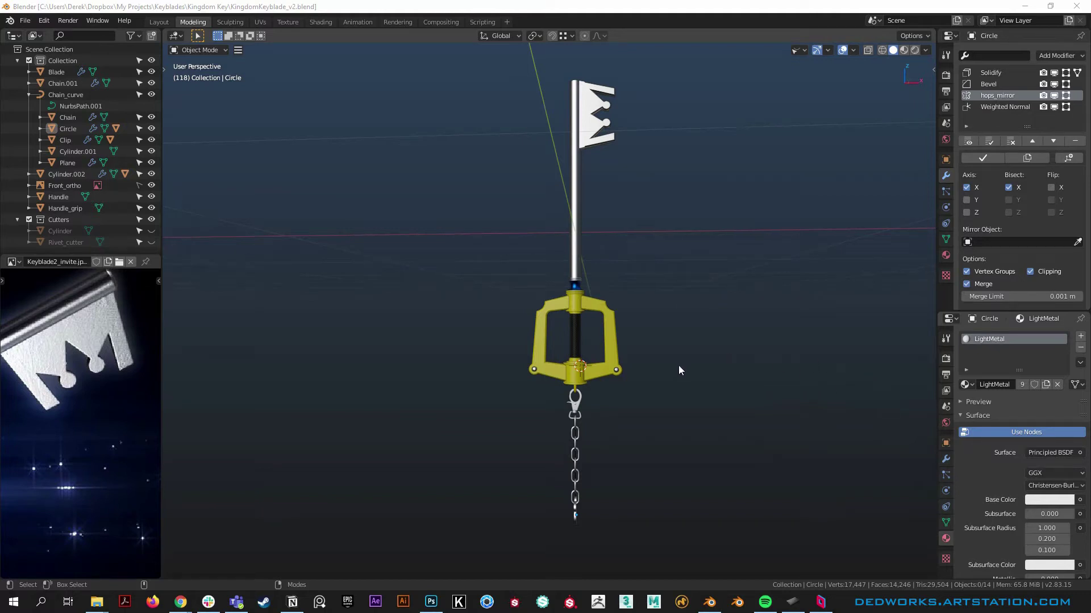
Step: Orbit and reposition the view around the keyblade to prepare for the new object
{"action": "middle_click", "coordinate": [606, 355]}
{"action": "middle_click", "coordinate": [621, 379]}
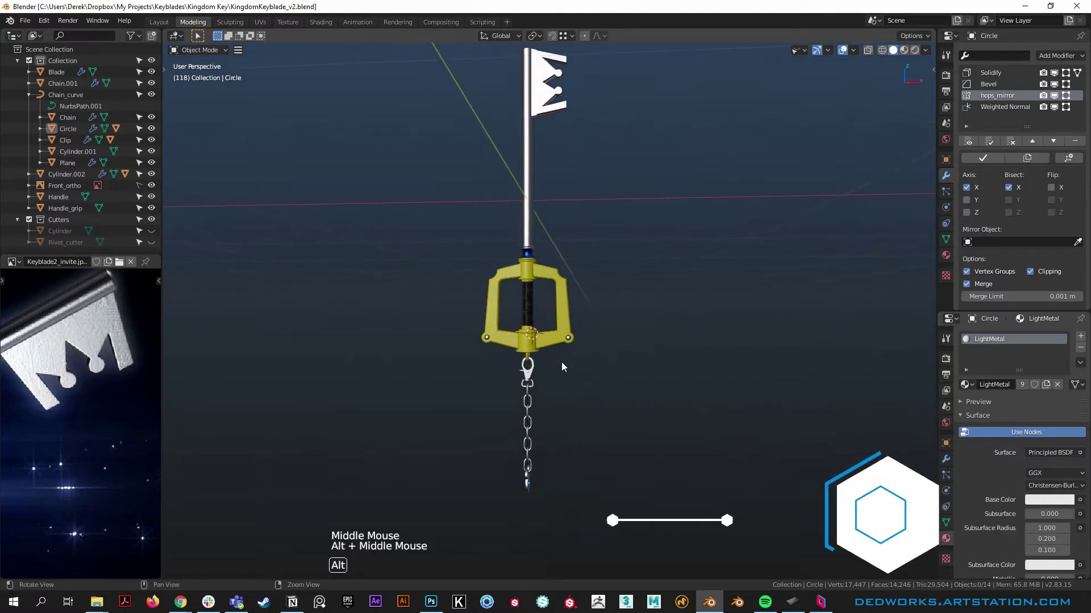
{"action": "left_click", "coordinate": [498, 384]}
{"action": "middle_click", "coordinate": [577, 337]}
{"action": "left_click", "coordinate": [589, 403]}
{"action": "middle_click", "coordinate": [583, 410]}
{"action": "left_click", "coordinate": [594, 391]}
{"action": "middle_click", "coordinate": [637, 391]}
{"action": "right_click", "coordinate": [606, 372]}
{"action": "middle_click", "coordinate": [592, 353]}
{"action": "right_click", "coordinate": [594, 367]}
{"action": "left_click", "coordinate": [608, 404]}
{"action": "key", "text": "ctrl+r"}
{"action": "middle_click", "coordinate": [623, 472]}
{"action": "left_click", "coordinate": [627, 435]}
{"action": "middle_click", "coordinate": [616, 441]}
{"action": "right_click", "coordinate": [598, 457]}
{"action": "left_click", "coordinate": [593, 435]}
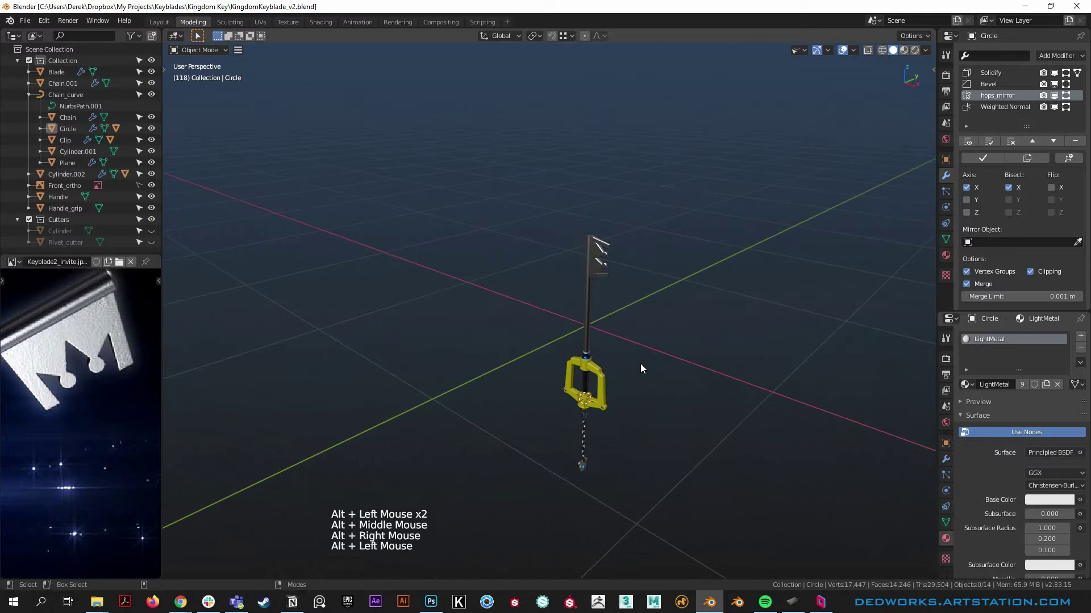
{"action": "left_click", "coordinate": [610, 263]}
Step: Add a mesh cylinder (Cylinder.003) with Rotation X 90 and centre the 3D cursor
{"action": "key", "text": "shift+a"}
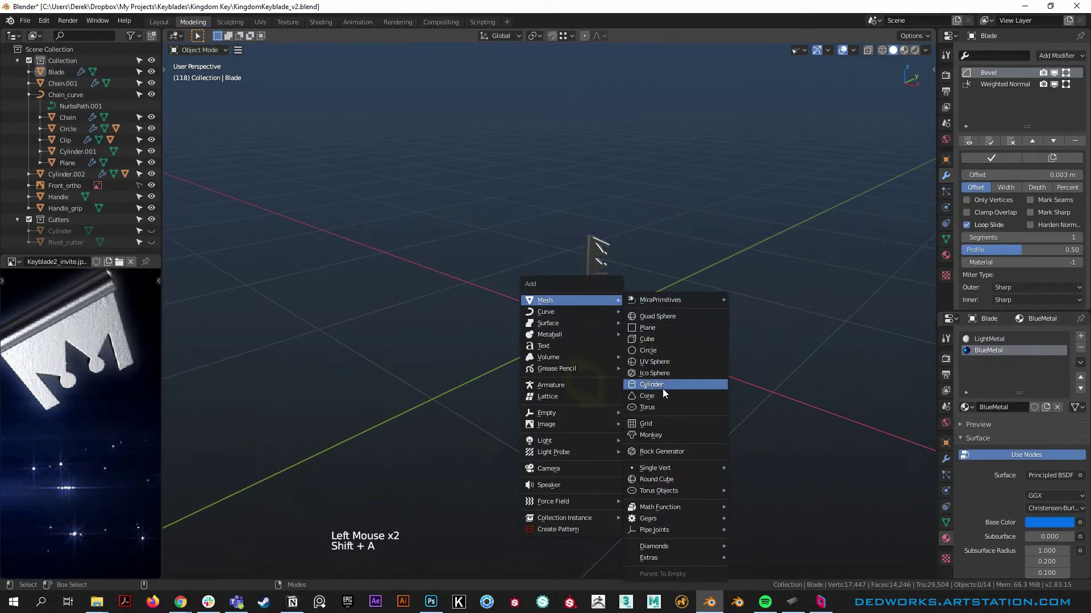
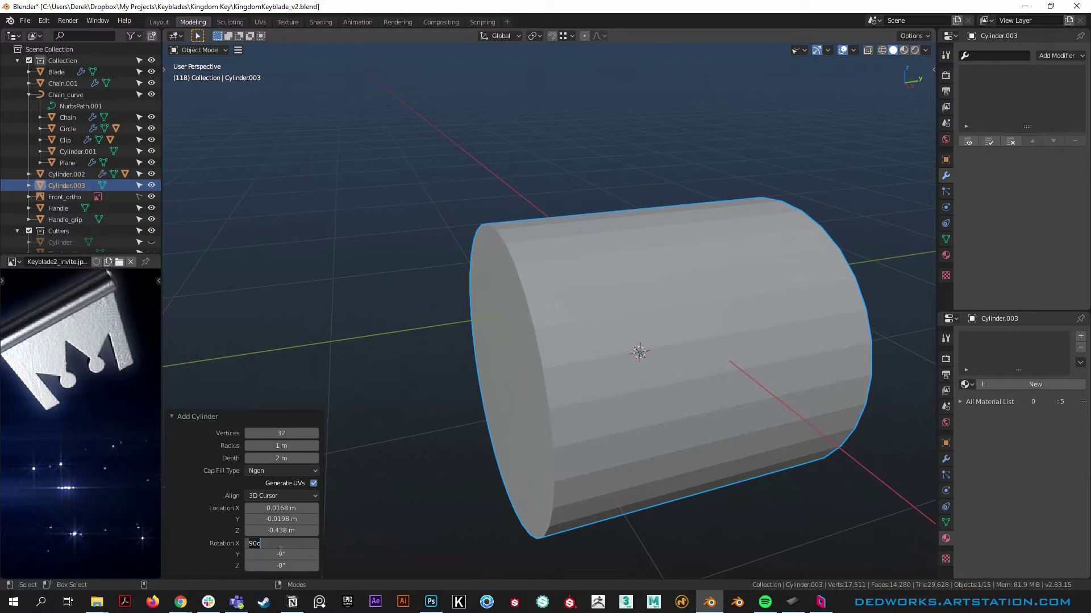
{"action": "right_click", "coordinate": [605, 490]}
{"action": "left_click", "coordinate": [574, 436]}
{"action": "middle_click", "coordinate": [495, 451]}
{"action": "key", "text": "shift+c"}
{"action": "scroll", "scroll_direction": "down", "scroll_amount": 3}
Step: Reset the cylinder's location and snap its bottom face to the cursor on the grid
{"action": "left_click", "coordinate": [582, 414]}
{"action": "key", "text": "alt+g"}
{"action": "right_click", "coordinate": [569, 432]}
{"action": "left_click", "coordinate": [527, 471]}
{"action": "right_click", "coordinate": [550, 501]}
{"action": "left_click", "coordinate": [578, 488]}
{"action": "left_click", "coordinate": [679, 403]}
{"action": "middle_click", "coordinate": [668, 399]}
Step: Move the cylinder into place around the keyblade and select all its geometry in Edit Mode
{"action": "key", "text": "shift+s"}
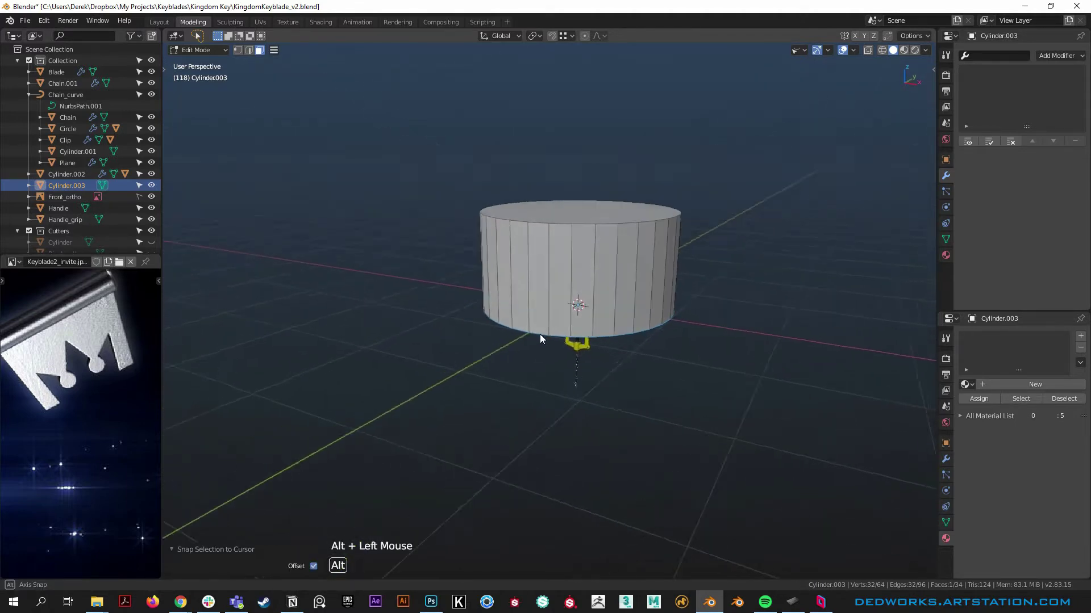
{"action": "middle_click", "coordinate": [595, 323]}
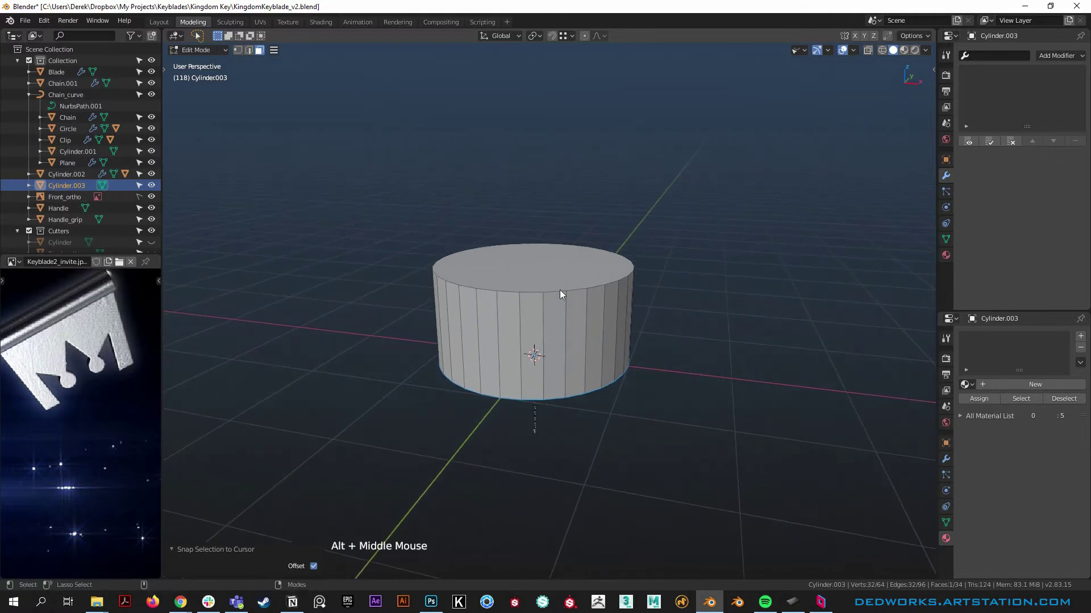
{"action": "left_click", "coordinate": [558, 288]}
{"action": "scroll", "scroll_direction": "down", "scroll_amount": 3}
{"action": "key", "text": "g"}
{"action": "left_click", "coordinate": [629, 386]}
{"action": "right_click", "coordinate": [648, 349]}
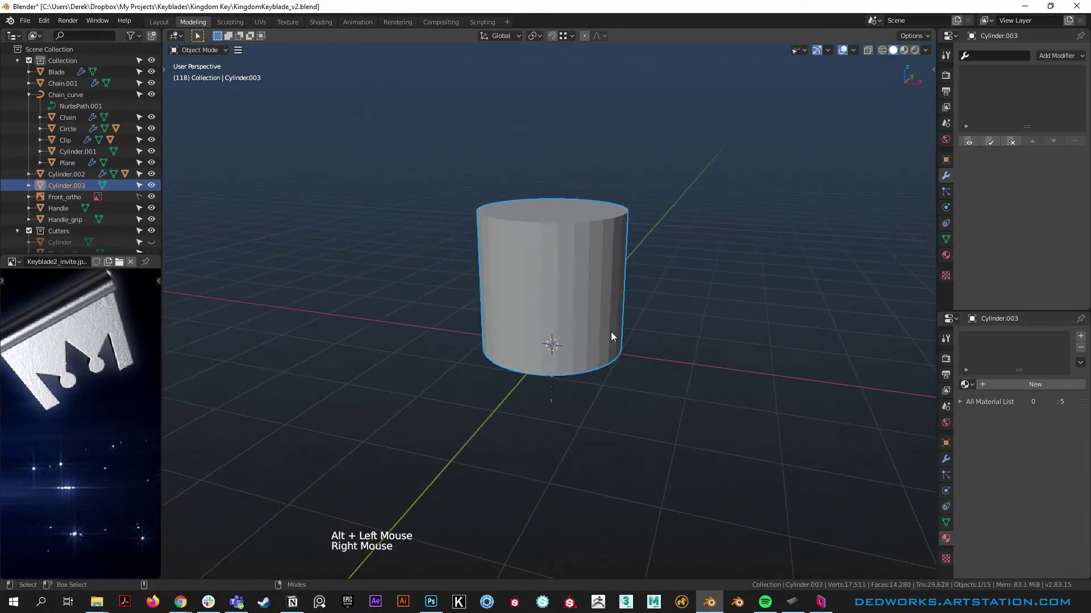
{"action": "left_click", "coordinate": [589, 304]}
{"action": "right_click", "coordinate": [590, 304]}
{"action": "scroll", "scroll_direction": "up", "scroll_amount": 3}
{"action": "scroll", "scroll_direction": "up", "scroll_amount": 3}
{"action": "key", "text": "a"}
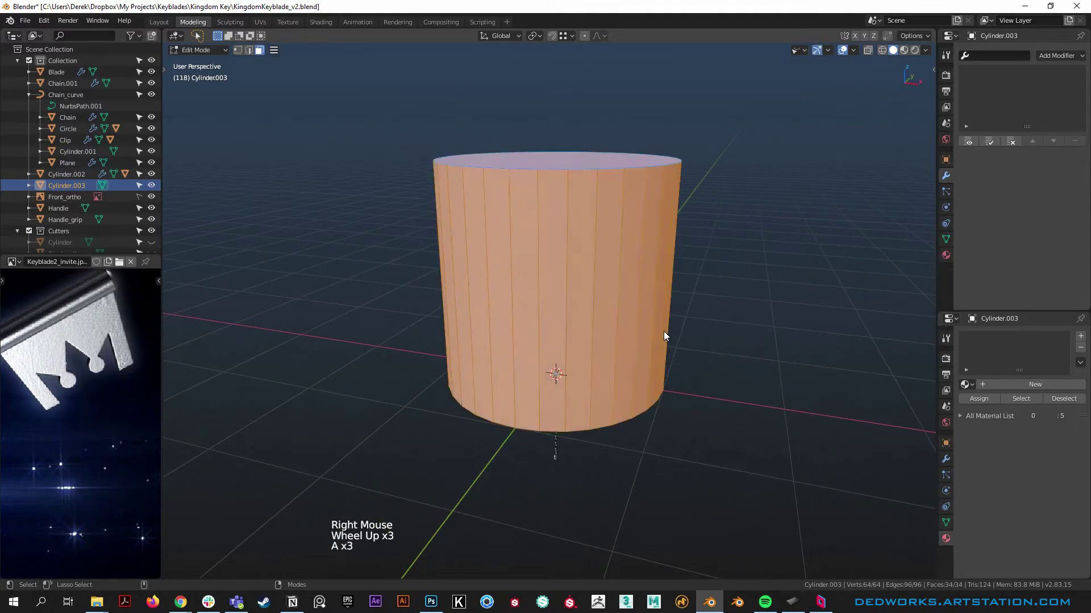
Step: Flip the cylinder's normals so its faces point inward and check the shading
{"action": "key", "text": "alt+n"}
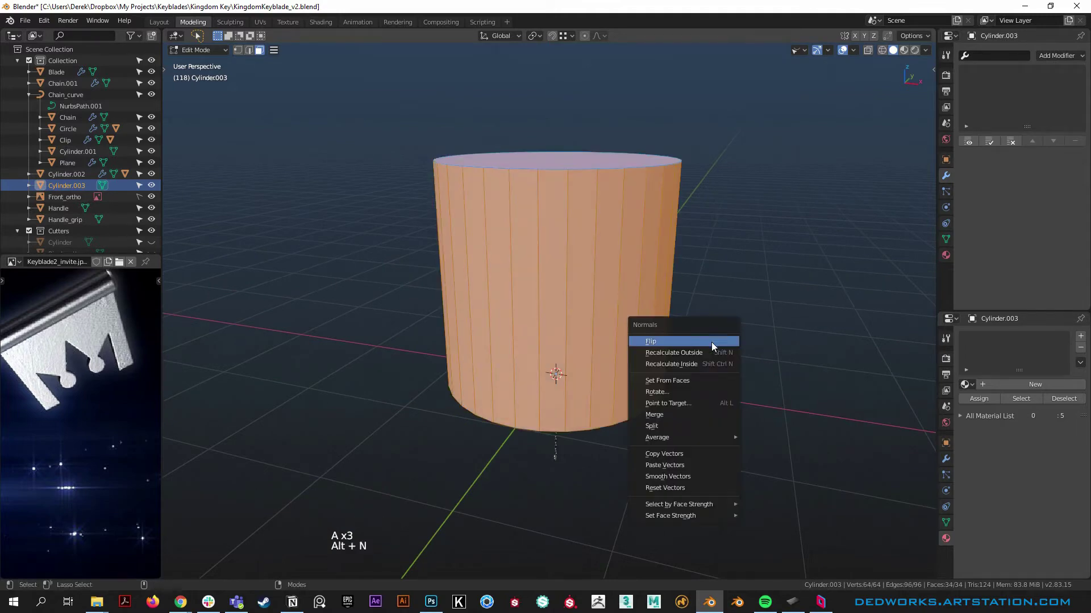
{"action": "left_click", "coordinate": [636, 374]}
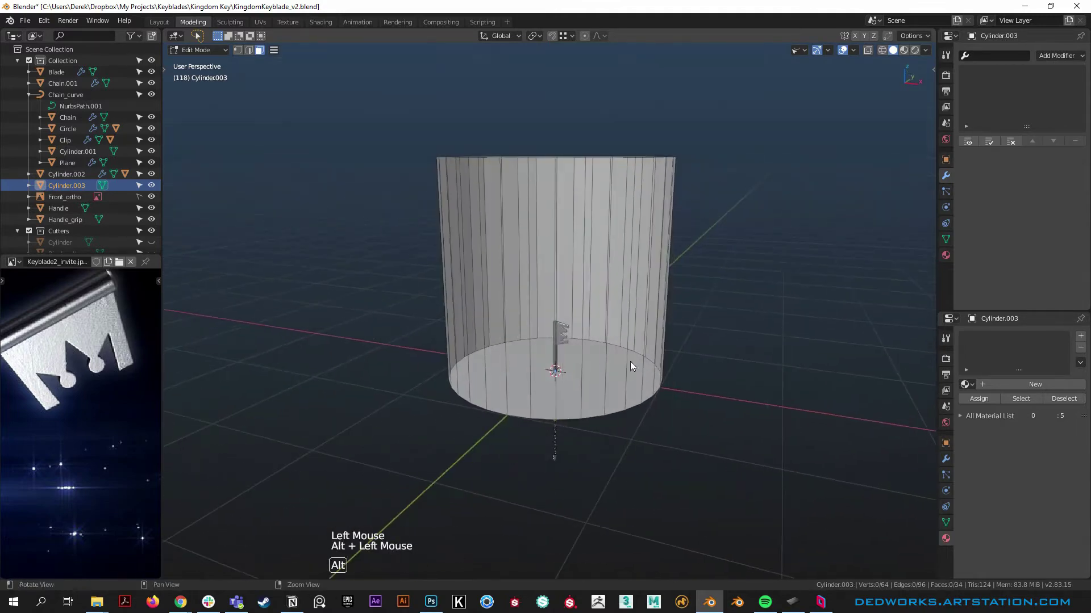
{"action": "key", "text": "z"}
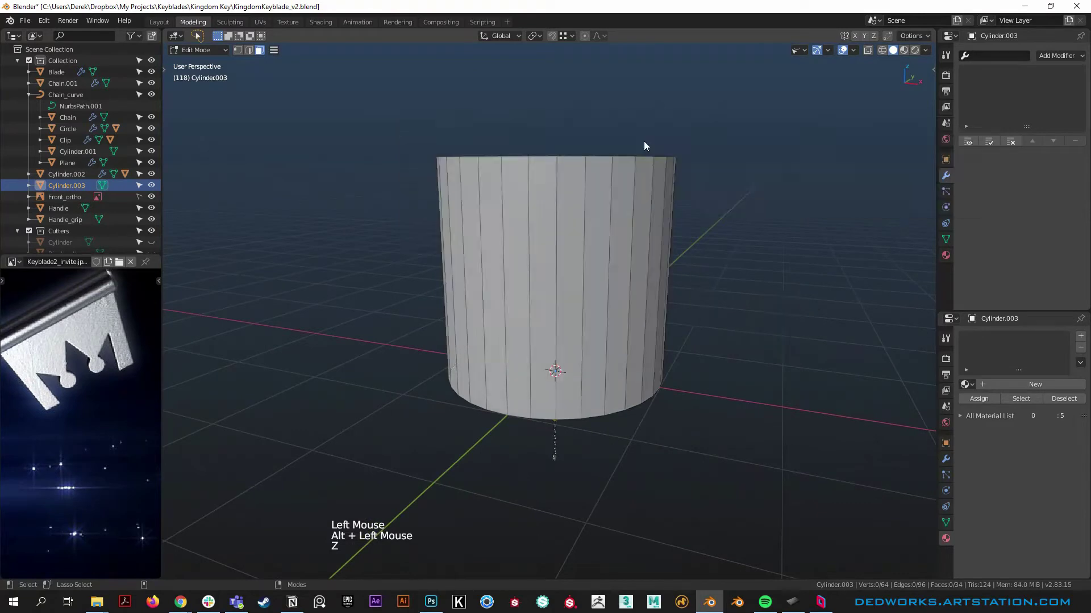
{"action": "middle_click", "coordinate": [595, 398]}
{"action": "left_click", "coordinate": [617, 386]}
Step: Select the cylinder's top face and delete it, leaving an open cup
{"action": "right_click", "coordinate": [684, 286]}
{"action": "left_click", "coordinate": [632, 191]}
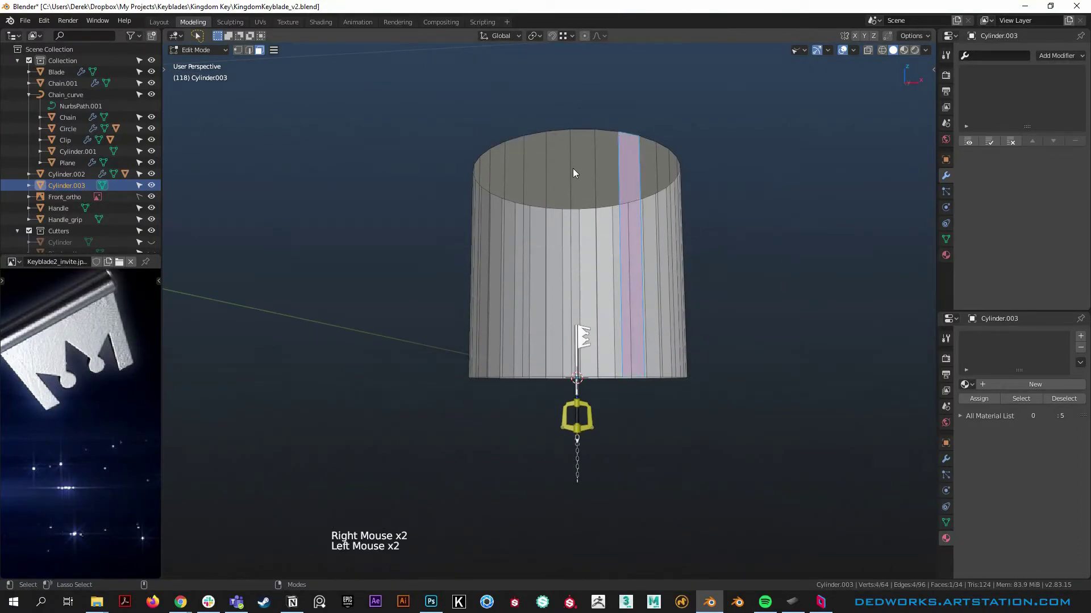
{"action": "left_click", "coordinate": [602, 146]}
{"action": "left_click", "coordinate": [592, 111]}
{"action": "middle_click", "coordinate": [598, 157]}
{"action": "left_click", "coordinate": [611, 246]}
{"action": "key", "text": "x"}
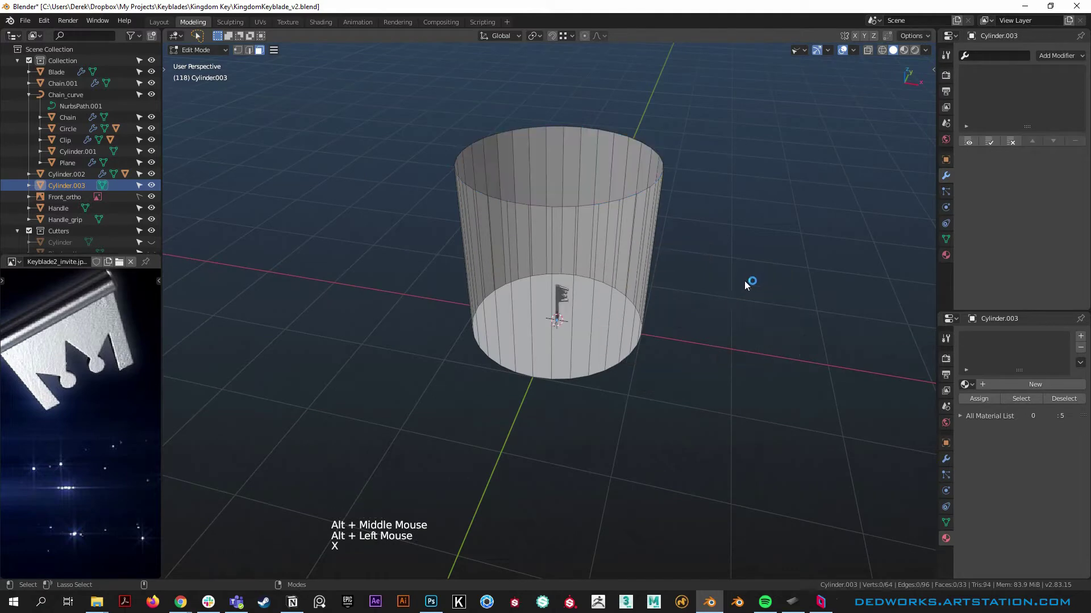
Step: Select the top edge loop and scale the rim outward
{"action": "middle_click", "coordinate": [525, 358]}
{"action": "left_click", "coordinate": [563, 365]}
{"action": "right_click", "coordinate": [719, 332]}
{"action": "left_click", "coordinate": [623, 313]}
{"action": "right_click", "coordinate": [640, 350]}
{"action": "left_click", "coordinate": [610, 336]}
{"action": "middle_click", "coordinate": [613, 342]}
{"action": "key", "text": "s"}
{"action": "left_click", "coordinate": [665, 409]}
{"action": "right_click", "coordinate": [630, 408]}
{"action": "middle_click", "coordinate": [609, 375]}
Step: Scale the cup up, then widen it on X and Y only into a shallow bowl
{"action": "key", "text": "s"}
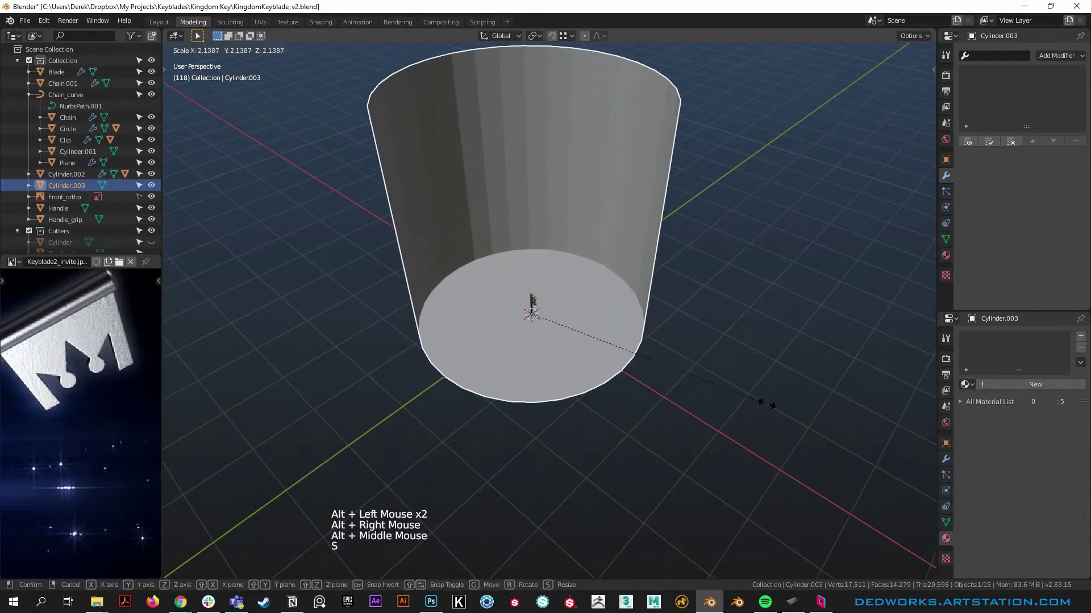
{"action": "right_click", "coordinate": [589, 406]}
{"action": "left_click", "coordinate": [565, 346]}
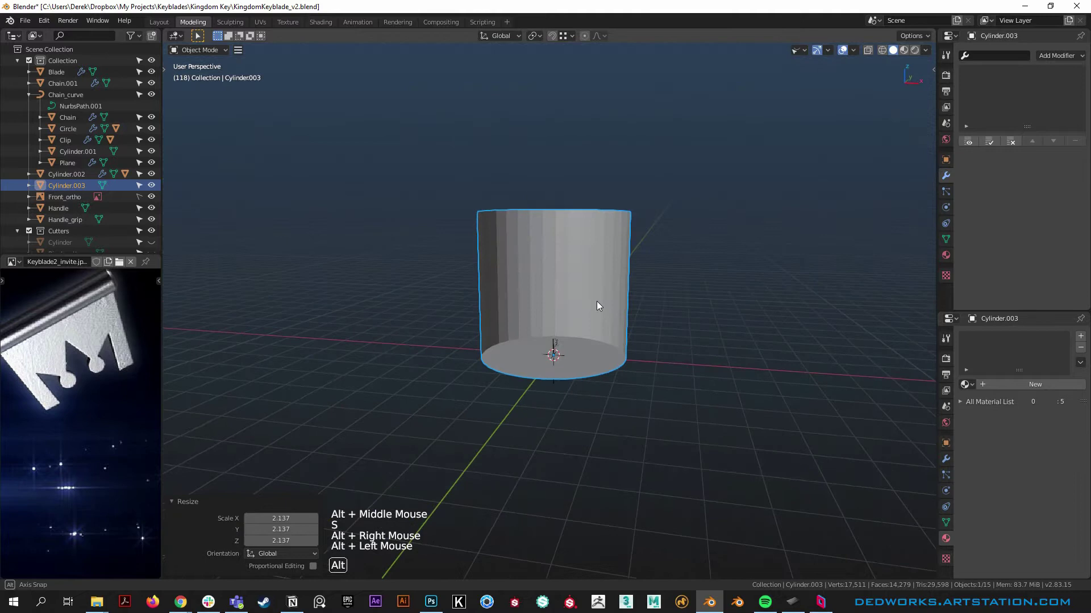
{"action": "right_click", "coordinate": [584, 318]}
{"action": "key", "text": "ctrl+z"}
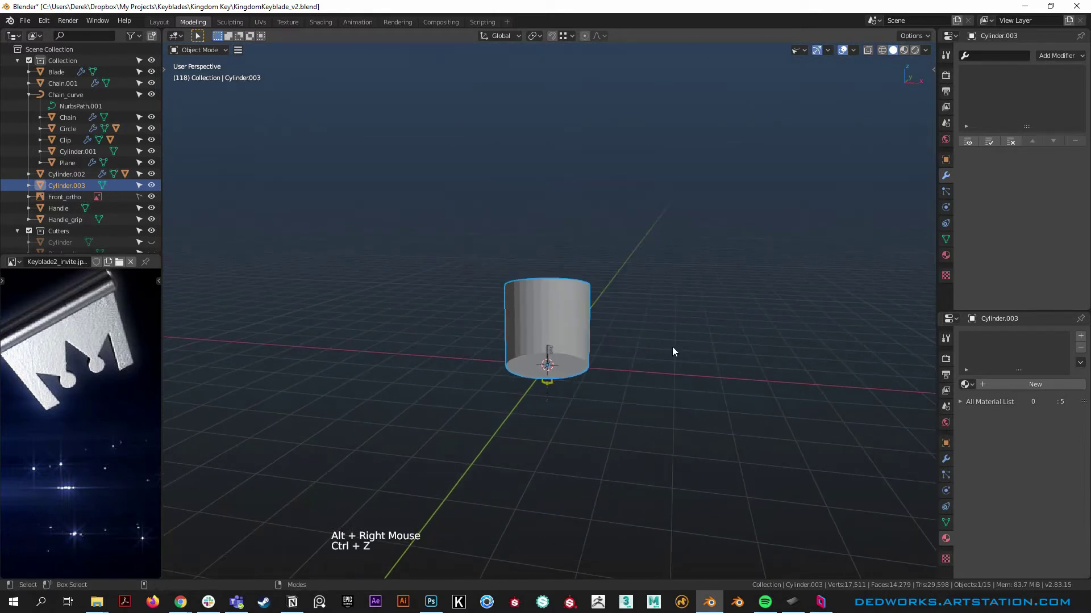
{"action": "key", "text": "s"}
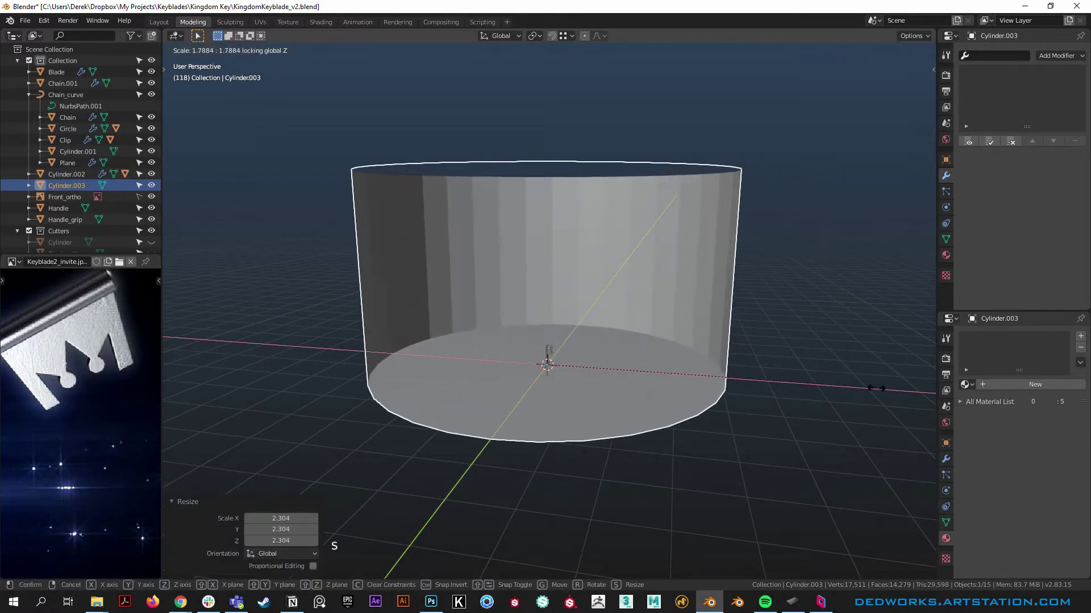
{"action": "left_click", "coordinate": [598, 354]}
{"action": "right_click", "coordinate": [582, 324]}
{"action": "left_click", "coordinate": [609, 364]}
Step: Enable Auto Smooth on the bowl from the HardOps menu
{"action": "key", "text": "w"}
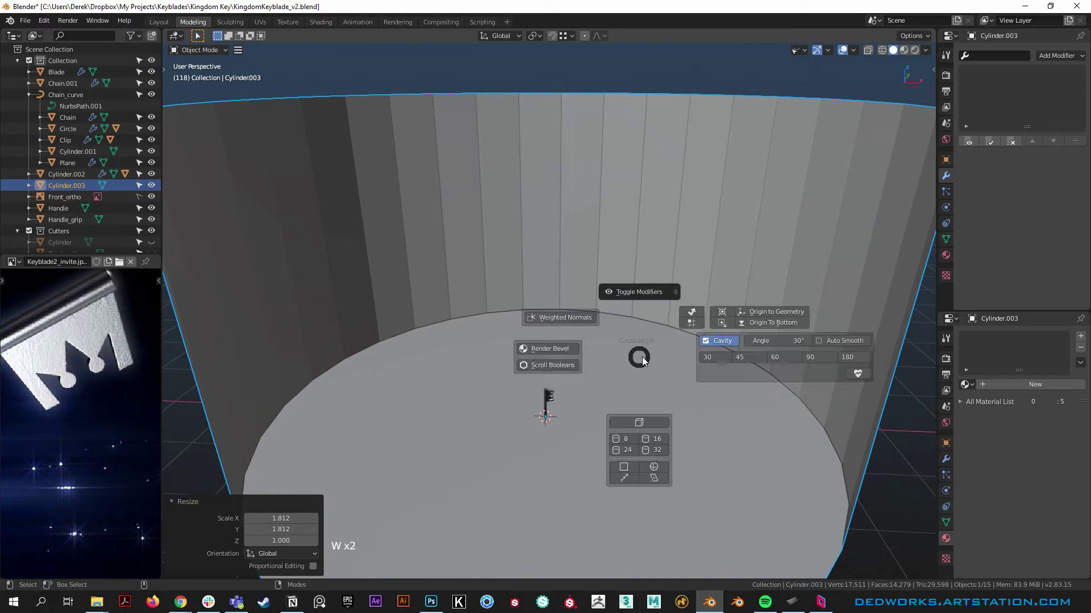
{"action": "right_click", "coordinate": [669, 398]}
{"action": "left_click", "coordinate": [629, 334]}
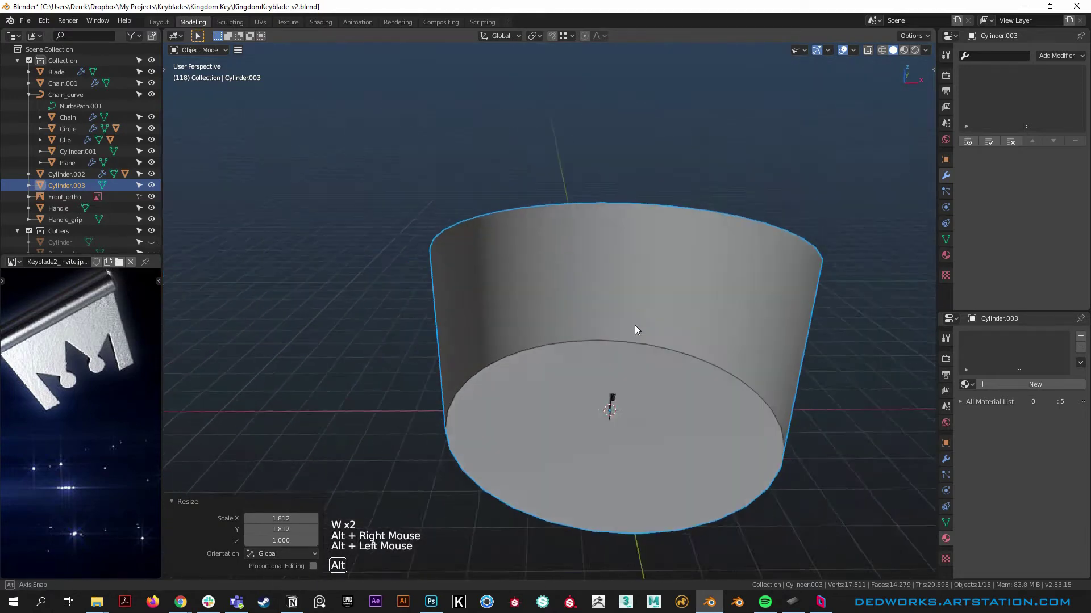
Step: In Edit Mode, select the edge loop where the bowl's floor meets its wall
{"action": "key", "text": "w"}
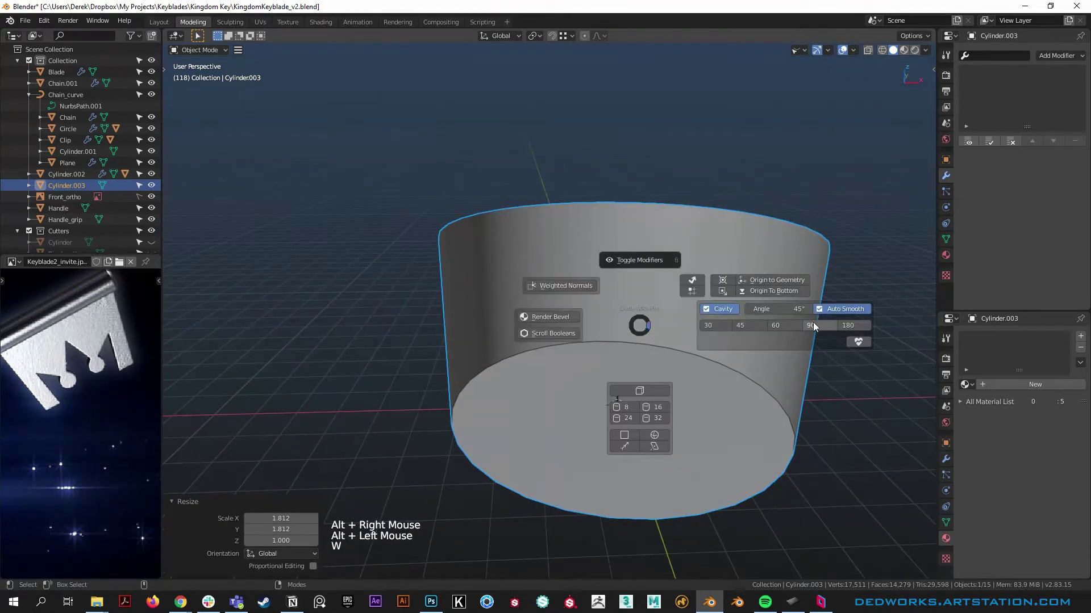
{"action": "left_click", "coordinate": [685, 355]}
{"action": "right_click", "coordinate": [682, 309]}
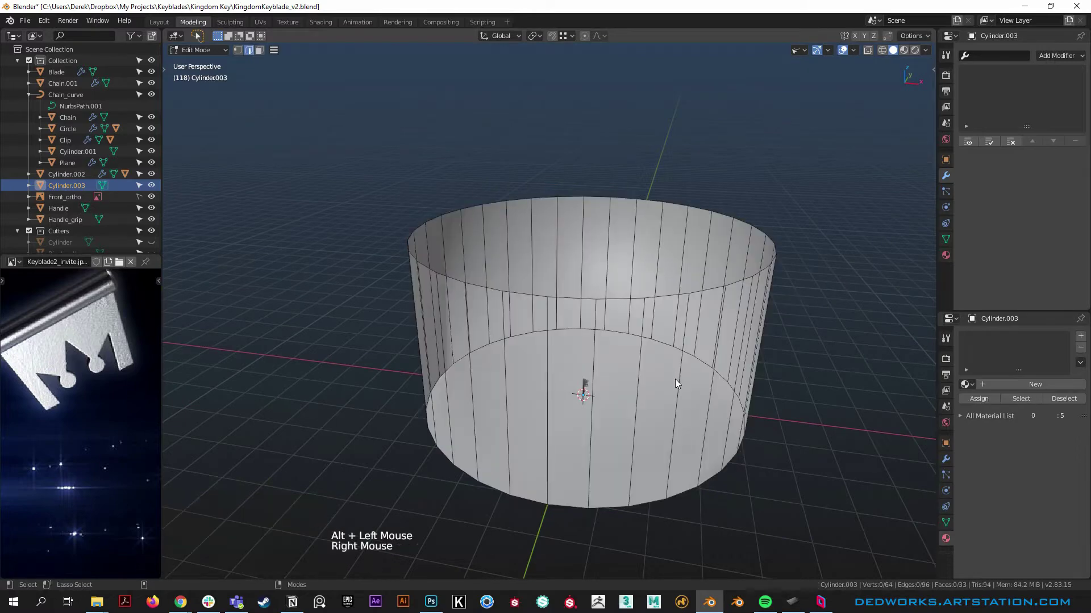
{"action": "double_click", "coordinate": [667, 346]}
{"action": "left_click", "coordinate": [675, 324]}
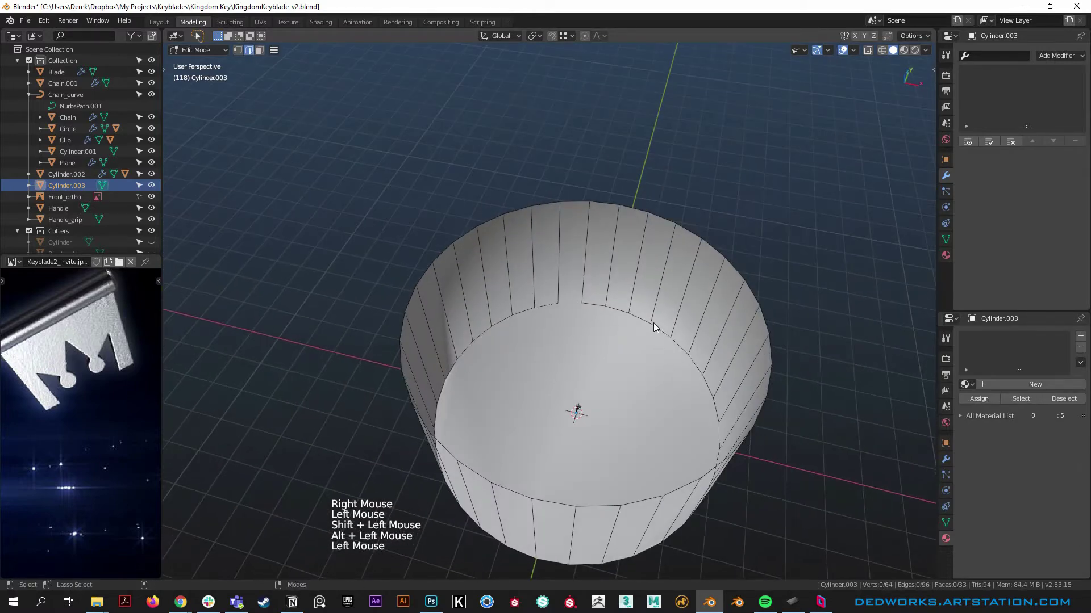
{"action": "left_click", "coordinate": [659, 332]}
{"action": "right_click", "coordinate": [609, 370]}
{"action": "left_click", "coordinate": [634, 423]}
{"action": "right_click", "coordinate": [626, 412]}
{"action": "left_click", "coordinate": [659, 470]}
{"action": "right_click", "coordinate": [574, 444]}
{"action": "middle_click", "coordinate": [599, 475]}
{"action": "left_click", "coordinate": [626, 370]}
{"action": "right_click", "coordinate": [557, 347]}
{"action": "middle_click", "coordinate": [614, 364]}
Step: Bevel that loop with extra segments into a soft curve and return to Object Mode
{"action": "key", "text": "ctrl+r"}
{"action": "double_click", "coordinate": [697, 323]}
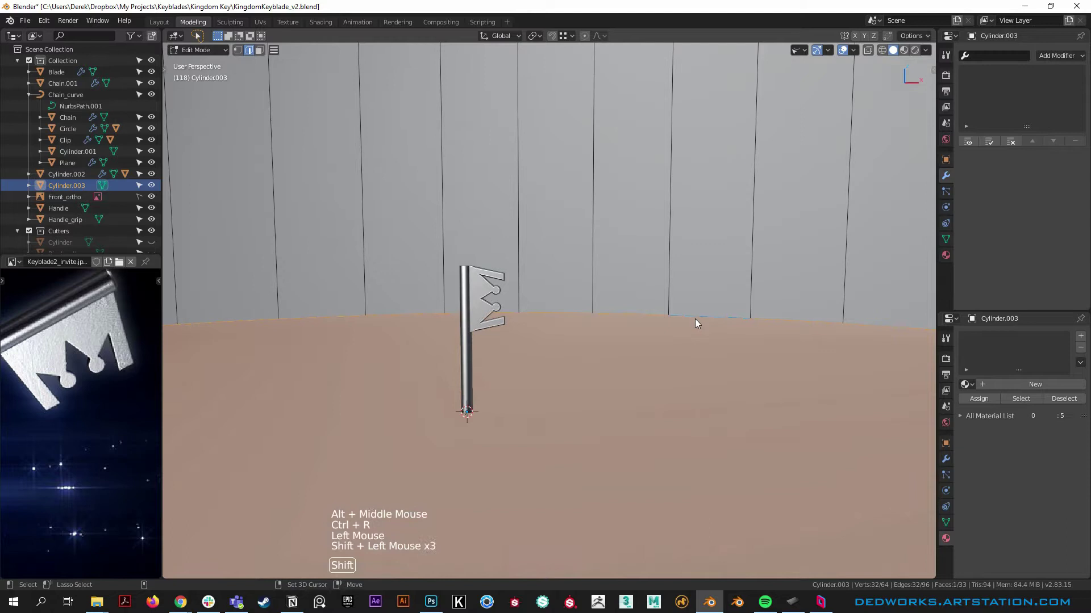
{"action": "double_click", "coordinate": [693, 350]}
{"action": "key", "text": "Tab"}
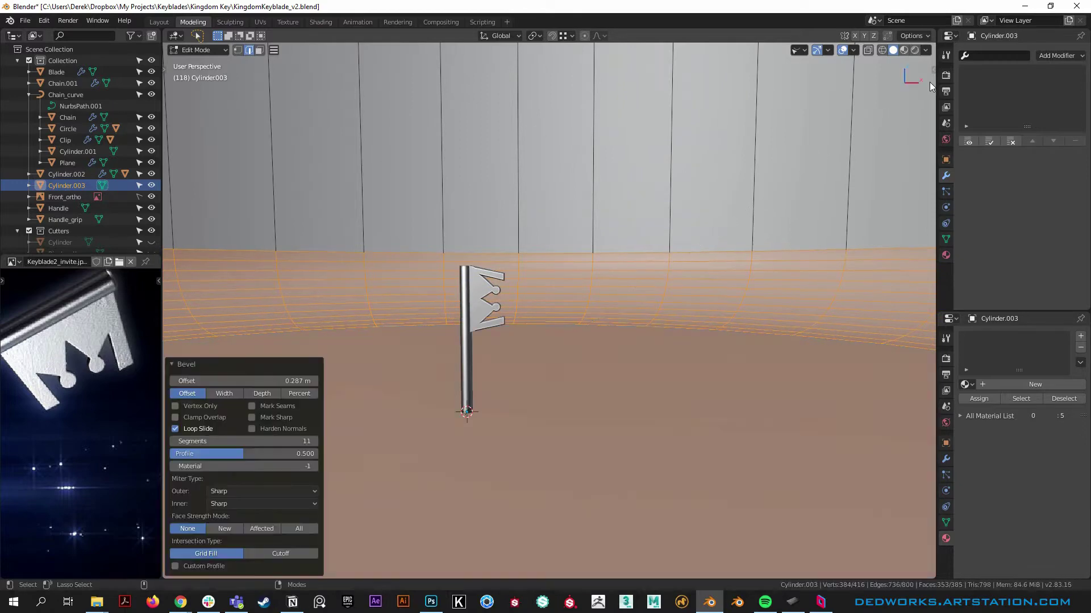
{"action": "left_click", "coordinate": [709, 310]}
{"action": "right_click", "coordinate": [667, 325]}
{"action": "left_click", "coordinate": [576, 330]}
{"action": "right_click", "coordinate": [587, 365]}
{"action": "right_click", "coordinate": [600, 323]}
{"action": "left_click", "coordinate": [603, 263]}
{"action": "right_click", "coordinate": [593, 317]}
{"action": "left_click", "coordinate": [665, 410]}
Step: Set the HardOps auto smooth angle to 90 so the backdrop shades smoothly
{"action": "key", "text": "w"}
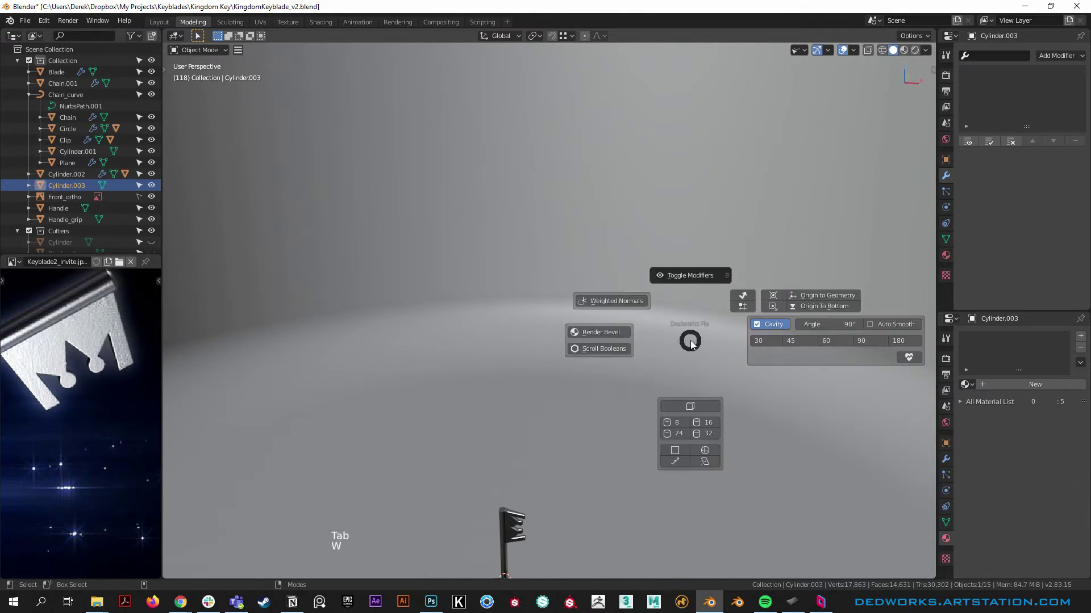
{"action": "right_click", "coordinate": [656, 389]}
{"action": "left_click", "coordinate": [628, 361]}
Step: Inspect the curved backdrop around the keyblade, then bring up the Image Editor's loaded-image list
{"action": "middle_click", "coordinate": [470, 505]}
{"action": "right_click", "coordinate": [496, 389]}
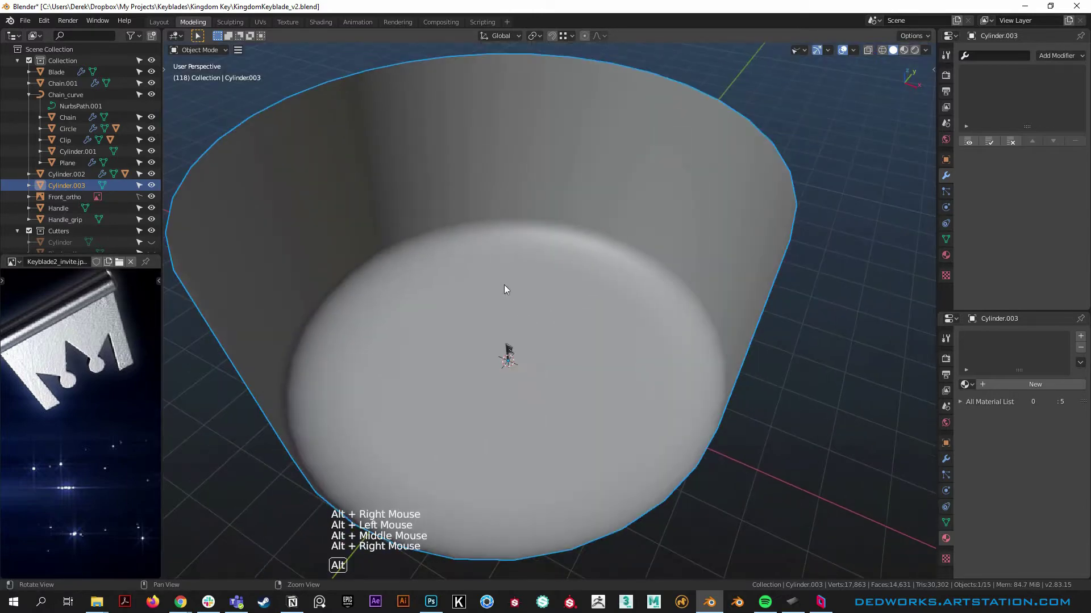
{"action": "left_click", "coordinate": [555, 366]}
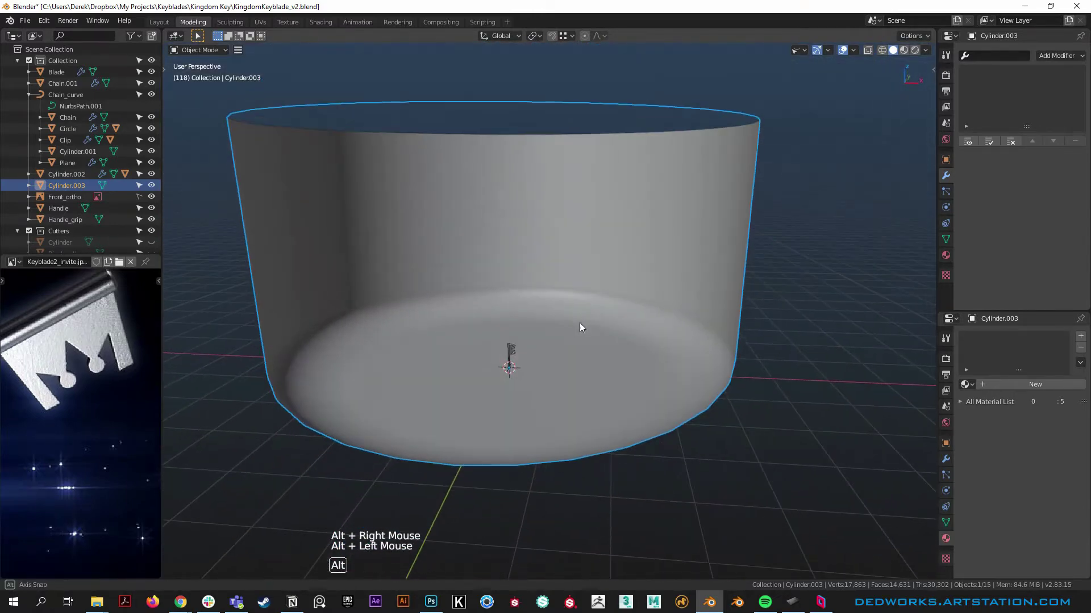
{"action": "right_click", "coordinate": [573, 320]}
{"action": "left_click", "coordinate": [564, 362]}
{"action": "middle_click", "coordinate": [564, 362]}
{"action": "right_click", "coordinate": [581, 332]}
{"action": "left_click", "coordinate": [568, 462]}
{"action": "right_click", "coordinate": [589, 423]}
{"action": "middle_click", "coordinate": [476, 435]}
{"action": "right_click", "coordinate": [570, 350]}
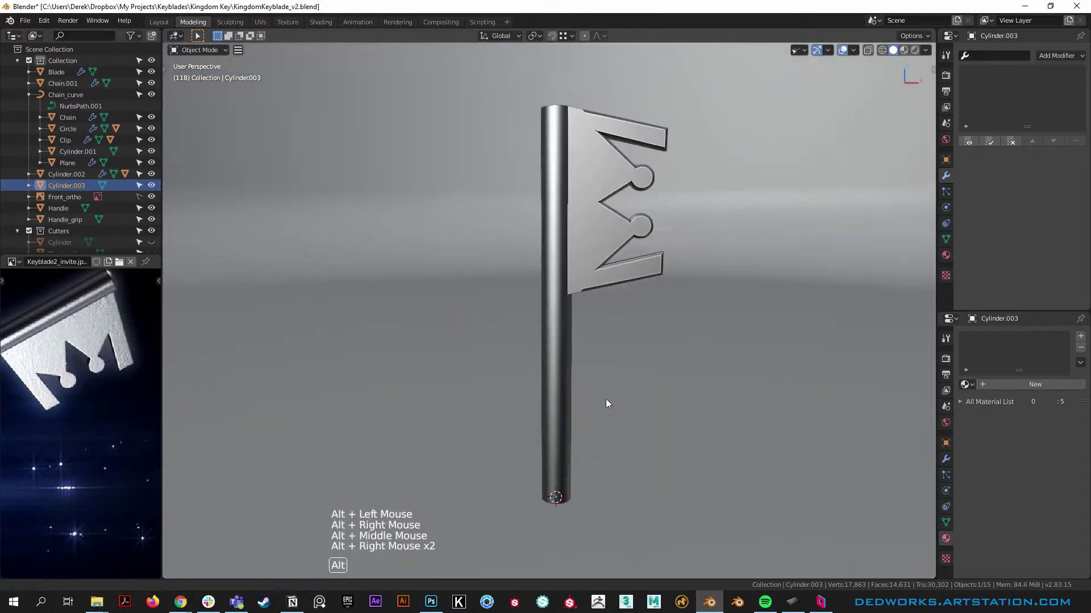
{"action": "left_click", "coordinate": [617, 353]}
{"action": "left_click", "coordinate": [613, 200]}
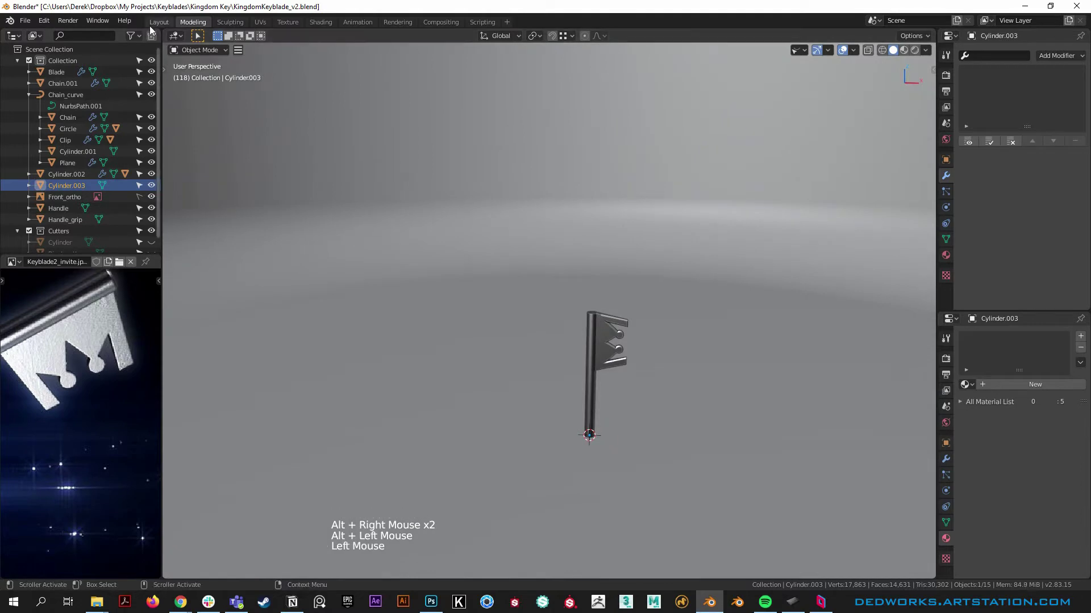
{"action": "left_click", "coordinate": [134, 42]}
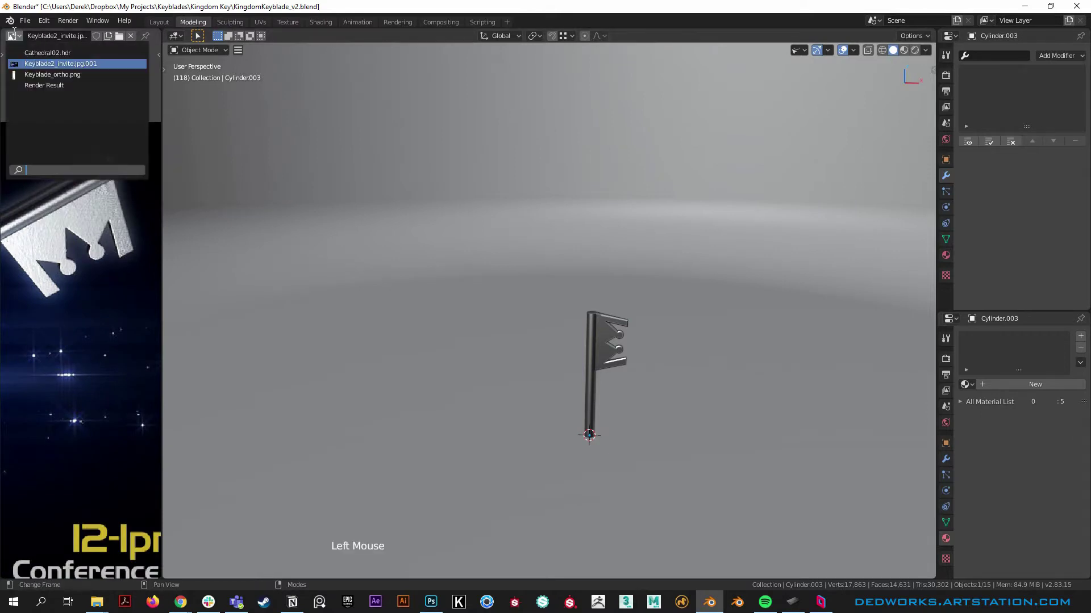
Step: Switch the left editor to the Outliner and frame the backdrop Cylinder.003 in the viewport
{"action": "scroll", "scroll_direction": "down", "scroll_amount": 3}
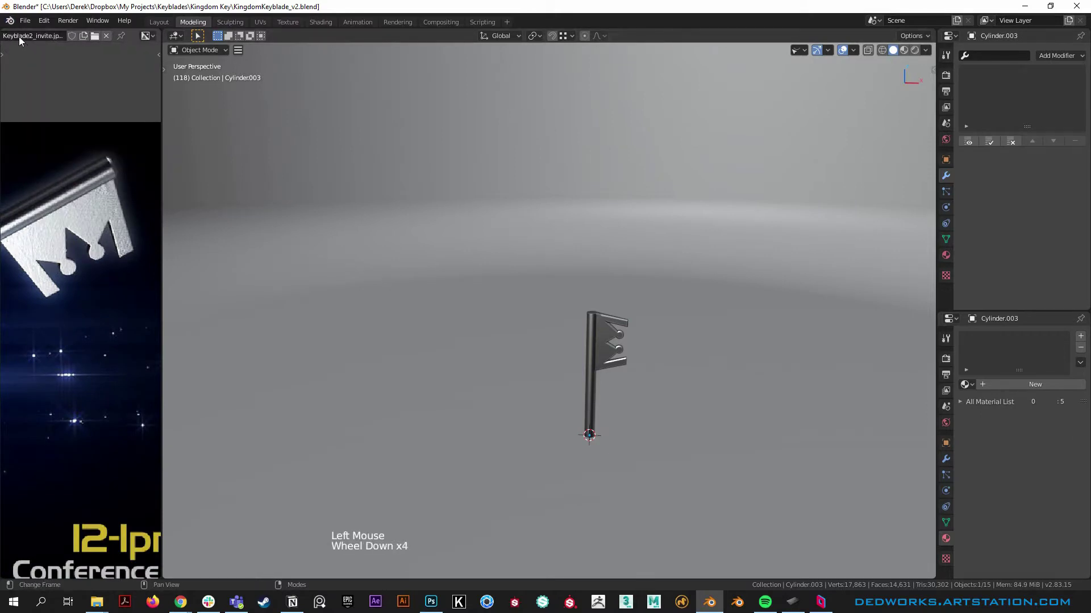
{"action": "scroll", "scroll_direction": "down", "scroll_amount": 3}
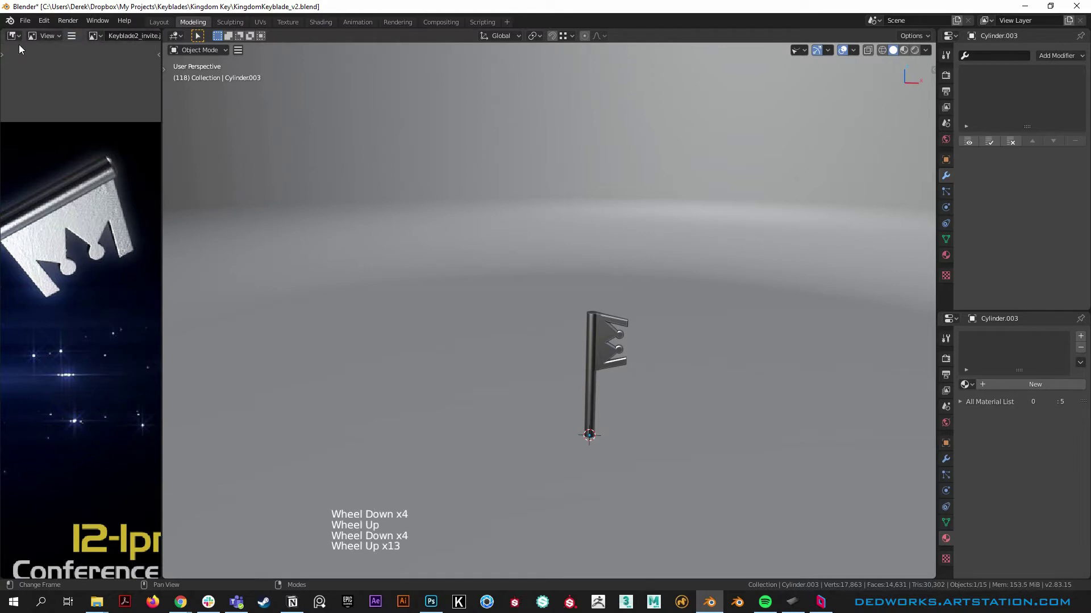
{"action": "left_click", "coordinate": [17, 41]}
{"action": "scroll", "scroll_direction": "up", "scroll_amount": 3}
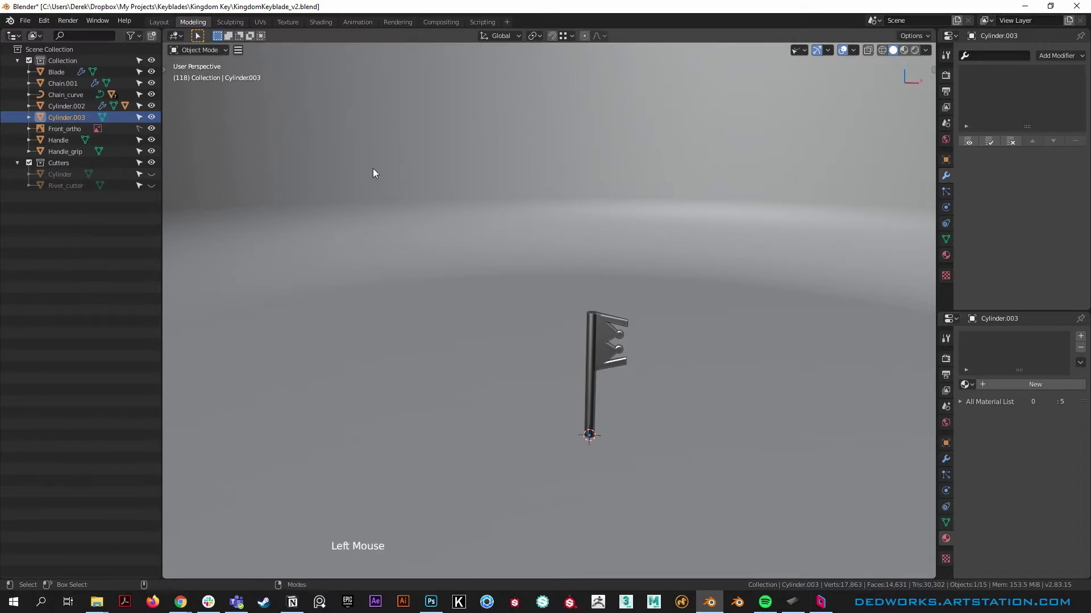
{"action": "scroll", "scroll_direction": "down", "scroll_amount": 3}
{"action": "scroll", "scroll_direction": "down", "scroll_amount": 3}
{"action": "middle_click", "coordinate": [395, 168]}
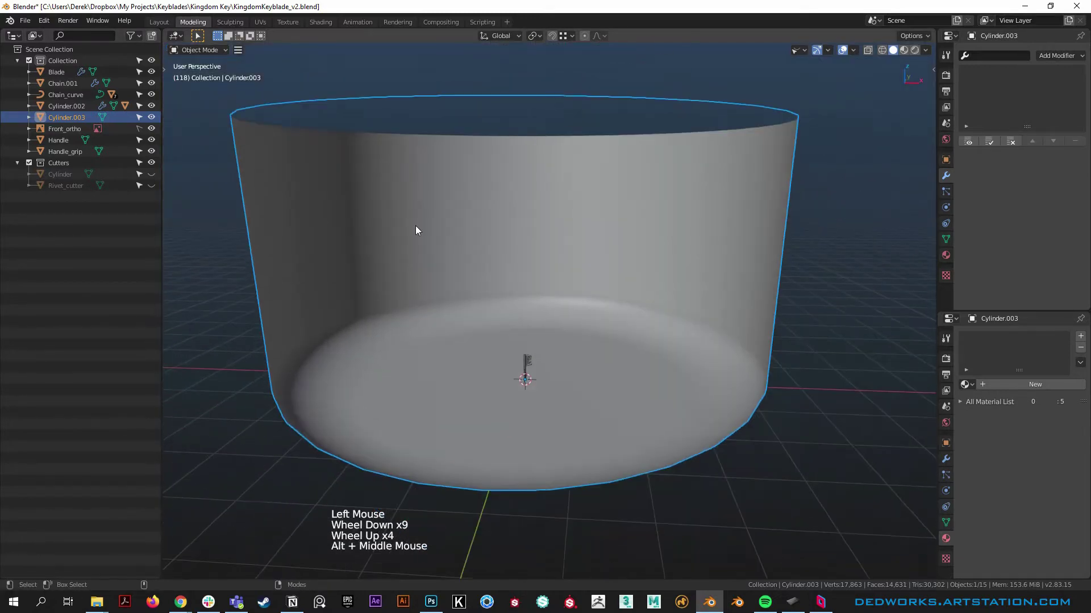
Step: Start renaming Cylinder.003 to BG
{"action": "key", "text": "F2"}
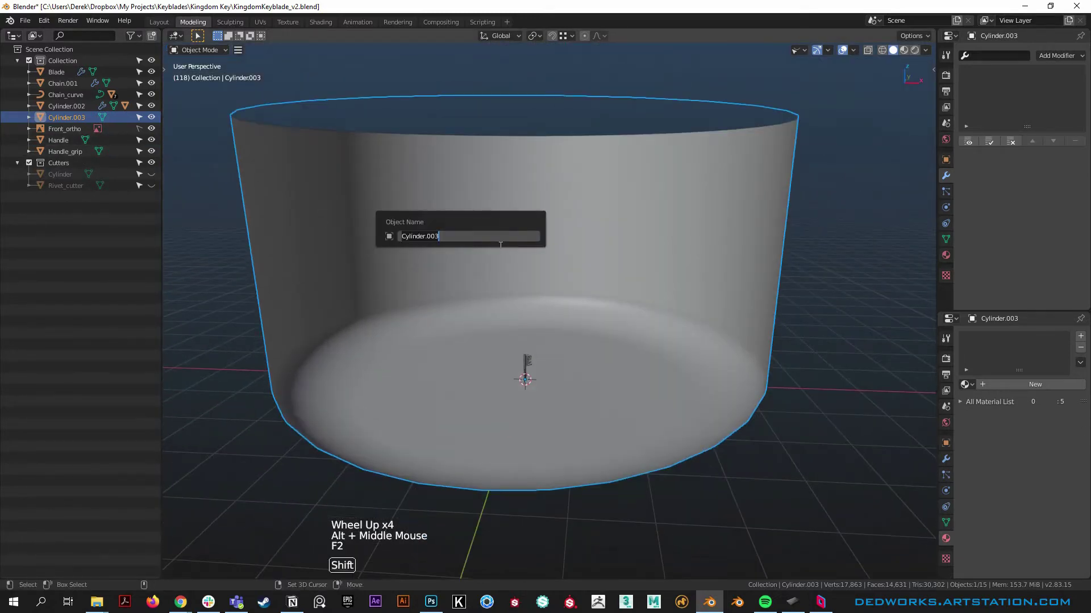
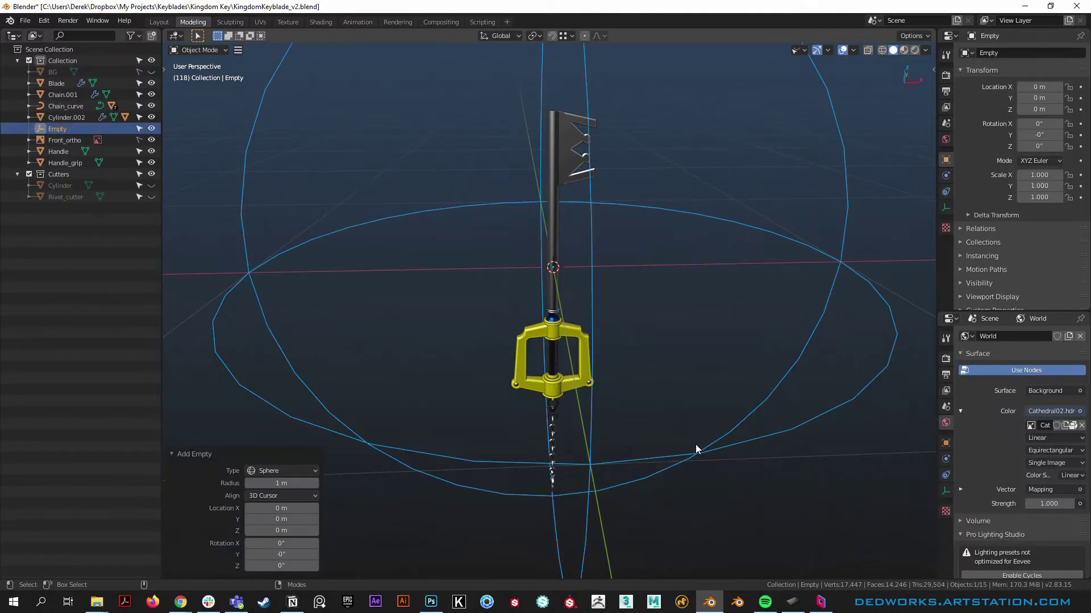
Step: Set the new sphere empty's display size to 0.12 m at the keyblade hilt
{"action": "left_click", "coordinate": [944, 499]}
{"action": "scroll", "scroll_direction": "down", "scroll_amount": 3}
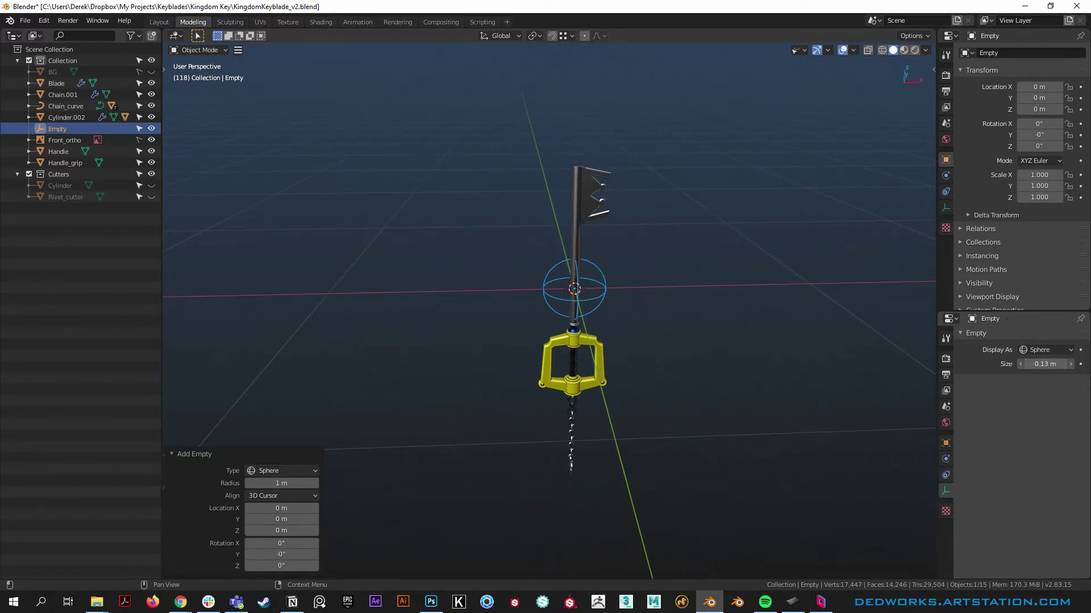
{"action": "scroll", "scroll_direction": "up", "scroll_amount": 3}
{"action": "left_click", "coordinate": [660, 405]}
{"action": "right_click", "coordinate": [647, 387]}
{"action": "middle_click", "coordinate": [659, 338]}
{"action": "right_click", "coordinate": [694, 345]}
{"action": "scroll", "scroll_direction": "down", "scroll_amount": 3}
{"action": "scroll", "scroll_direction": "up", "scroll_amount": 3}
{"action": "left_click", "coordinate": [805, 55]}
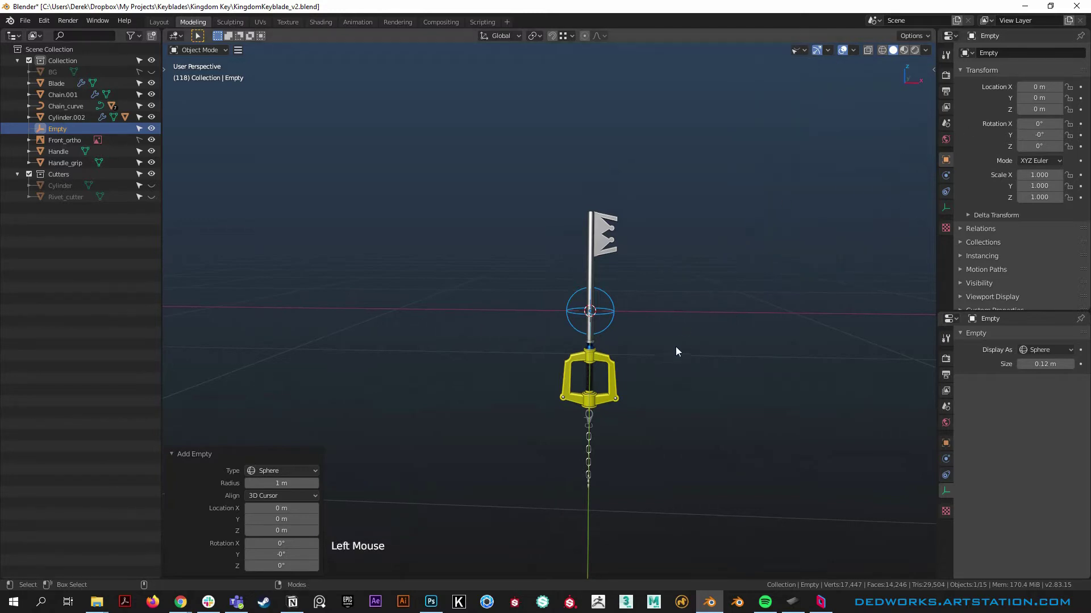
Step: Select all keyblade parts with the empty active and bring up the parenting options
{"action": "key", "text": "ctrl+i"}
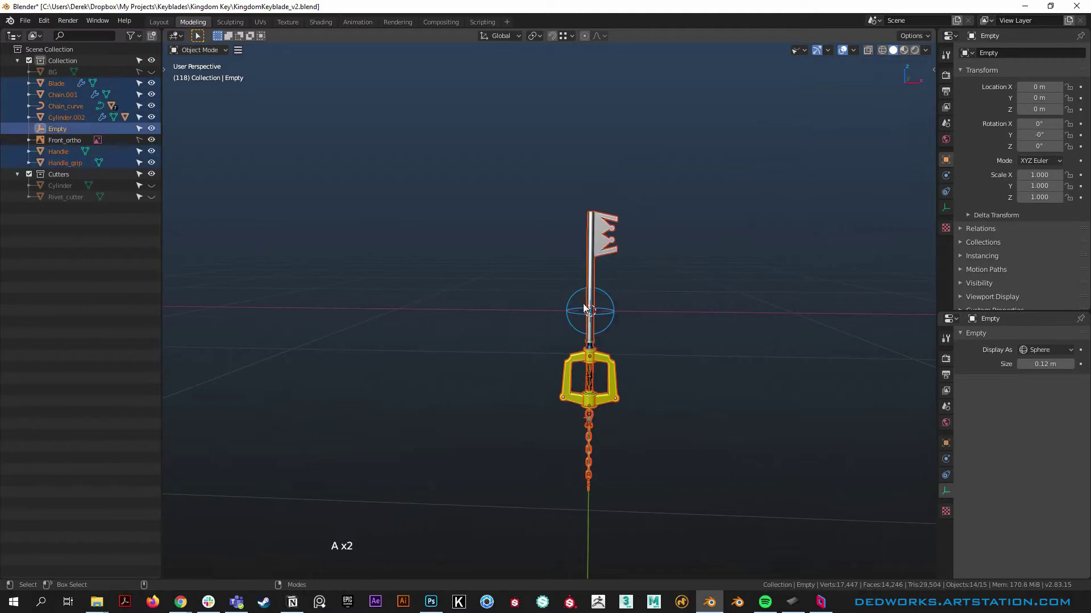
{"action": "left_click", "coordinate": [614, 306]}
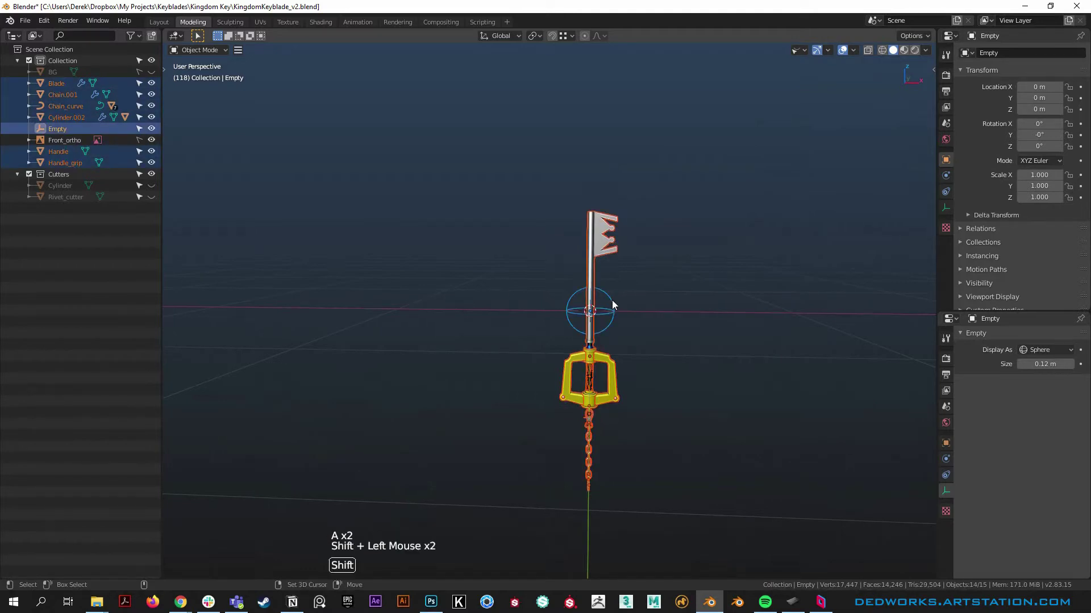
{"action": "left_click", "coordinate": [640, 340]}
{"action": "left_click", "coordinate": [479, 159]}
{"action": "left_click", "coordinate": [609, 321]}
{"action": "scroll", "scroll_direction": "up", "scroll_amount": 3}
{"action": "left_click", "coordinate": [614, 346]}
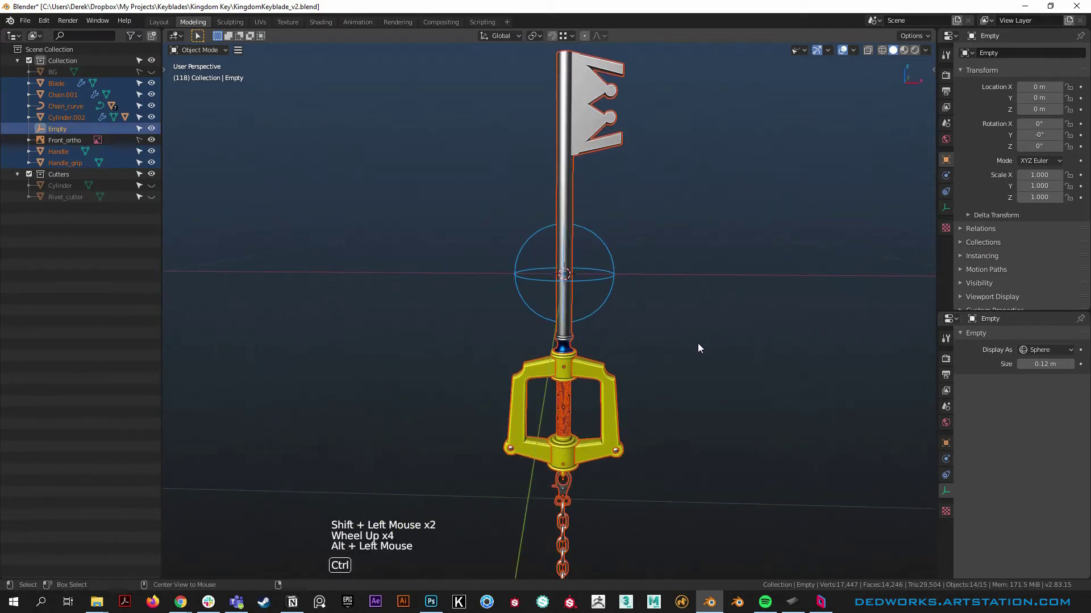
{"action": "key", "text": "ctrl+p"}
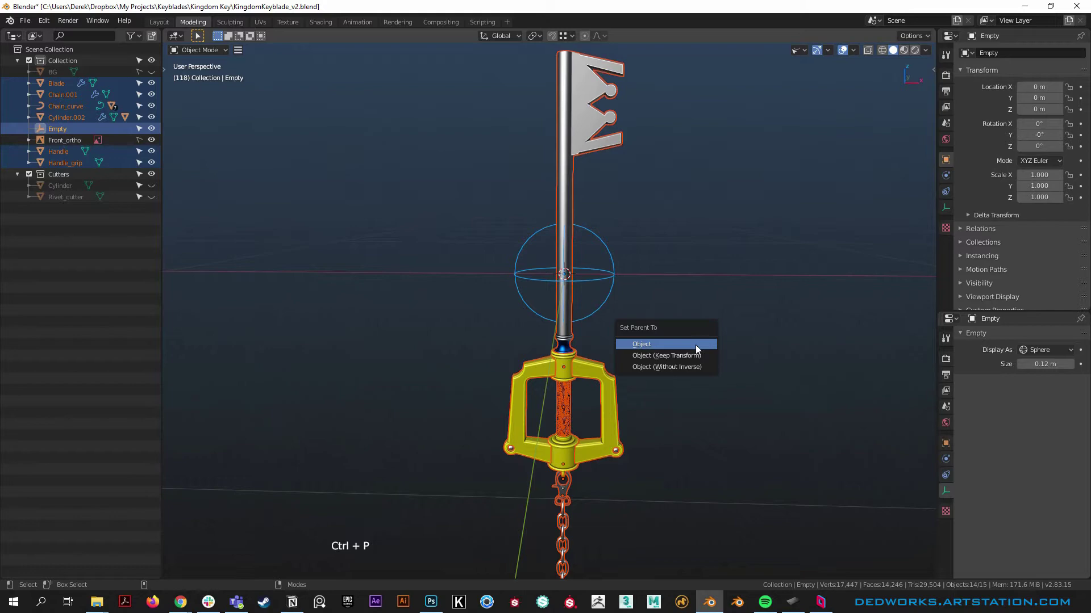
Step: Parent every keyblade part to the sphere empty (Set Parent To > Object)
{"action": "middle_click", "coordinate": [623, 483]}
{"action": "right_click", "coordinate": [540, 336]}
{"action": "left_click", "coordinate": [595, 399]}
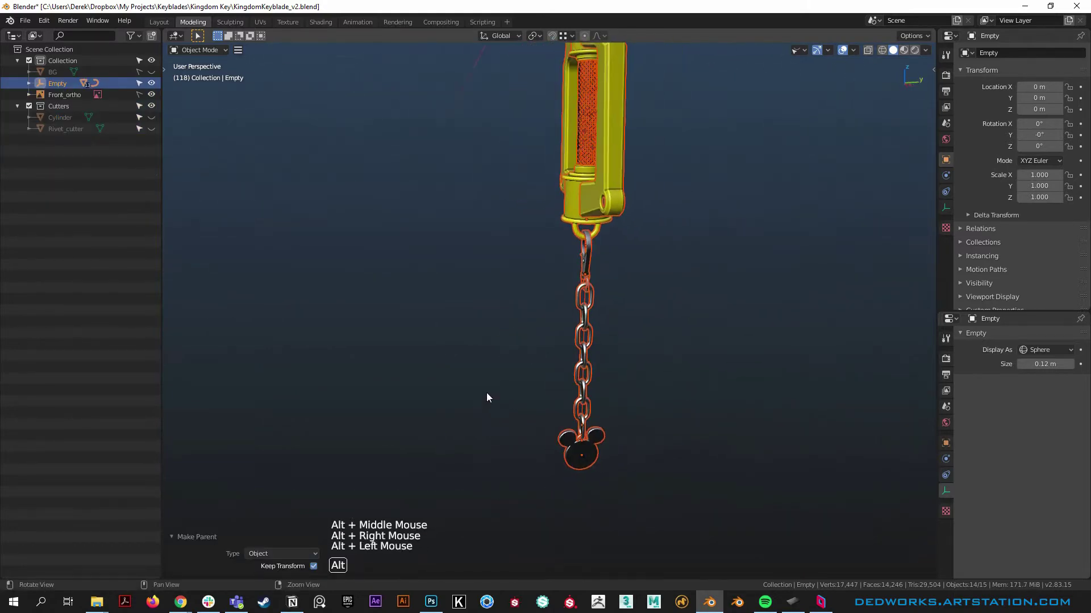
{"action": "right_click", "coordinate": [683, 361]}
{"action": "middle_click", "coordinate": [621, 249]}
{"action": "right_click", "coordinate": [611, 327]}
{"action": "right_click", "coordinate": [713, 354]}
{"action": "middle_click", "coordinate": [690, 354]}
{"action": "left_click", "coordinate": [648, 272]}
Step: Test-move the parented keyblade and orbit around to check the chain follows
{"action": "key", "text": "g"}
{"action": "scroll", "scroll_direction": "up", "scroll_amount": 3}
{"action": "left_click", "coordinate": [643, 463]}
{"action": "middle_click", "coordinate": [554, 485]}
{"action": "left_click", "coordinate": [570, 439]}
{"action": "key", "text": "g"}
{"action": "scroll", "scroll_direction": "up", "scroll_amount": 3}
{"action": "left_click", "coordinate": [583, 311]}
{"action": "key", "text": "g"}
{"action": "scroll", "scroll_direction": "down", "scroll_amount": 3}
{"action": "middle_click", "coordinate": [678, 224]}
{"action": "left_click", "coordinate": [682, 279]}
{"action": "left_click", "coordinate": [650, 288]}
{"action": "left_click", "coordinate": [685, 231]}
Step: Test-rotate the keyblade assembly, then unhide the BG backdrop in the Outliner
{"action": "middle_click", "coordinate": [676, 330]}
{"action": "left_click", "coordinate": [617, 323]}
{"action": "key", "text": "r"}
{"action": "left_click", "coordinate": [715, 431]}
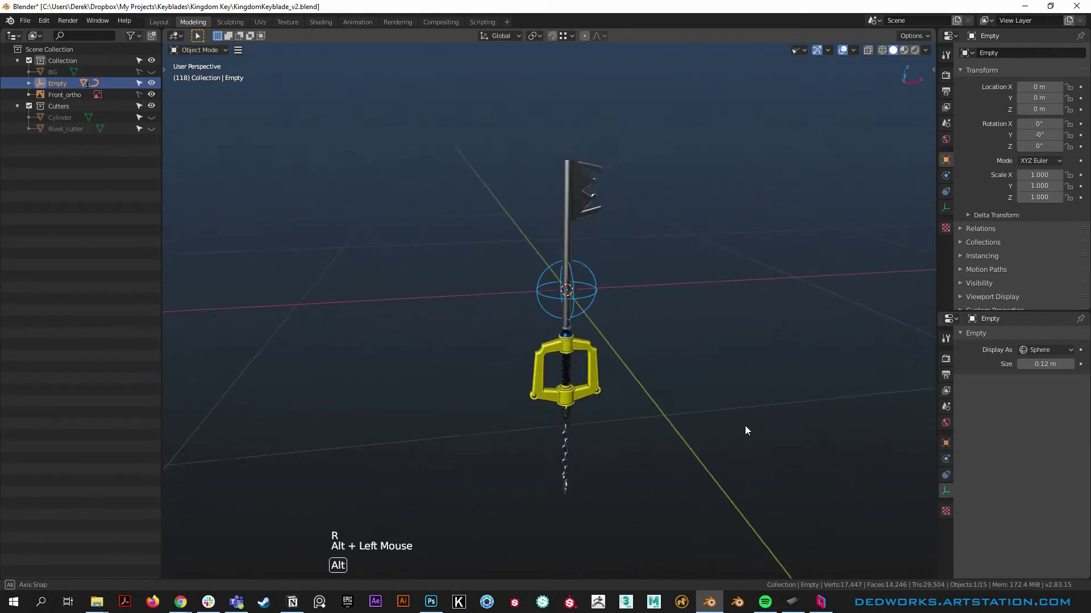
{"action": "middle_click", "coordinate": [679, 456]}
{"action": "right_click", "coordinate": [622, 430]}
{"action": "left_click", "coordinate": [676, 394]}
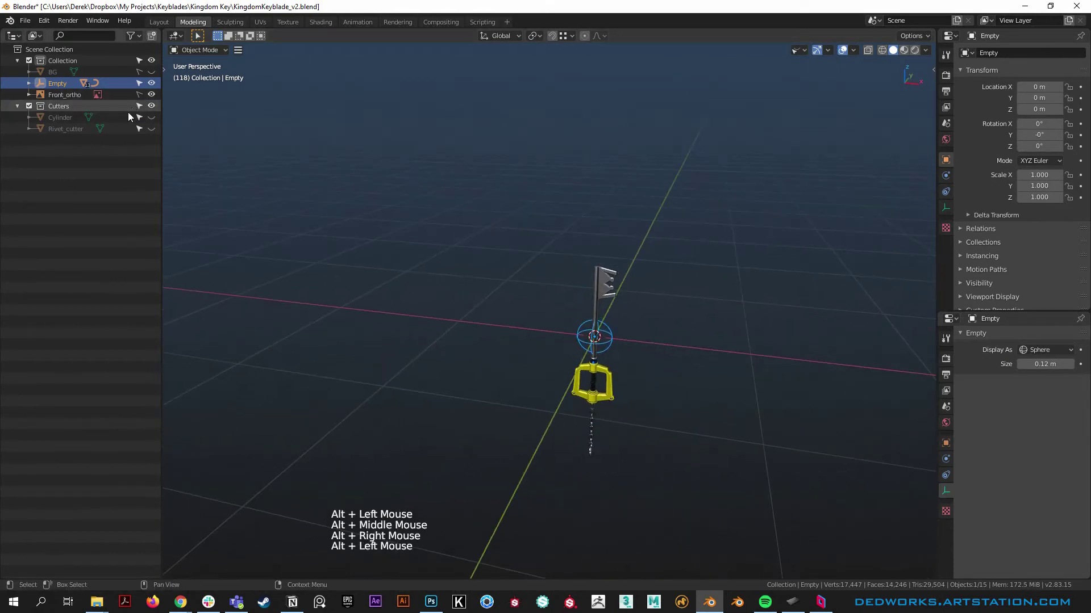
{"action": "left_click", "coordinate": [154, 78]}
{"action": "scroll", "scroll_direction": "up", "scroll_amount": 3}
Step: Rotate the keyblade empty -90° about X so the keyblade lies horizontally
{"action": "left_click", "coordinate": [611, 344]}
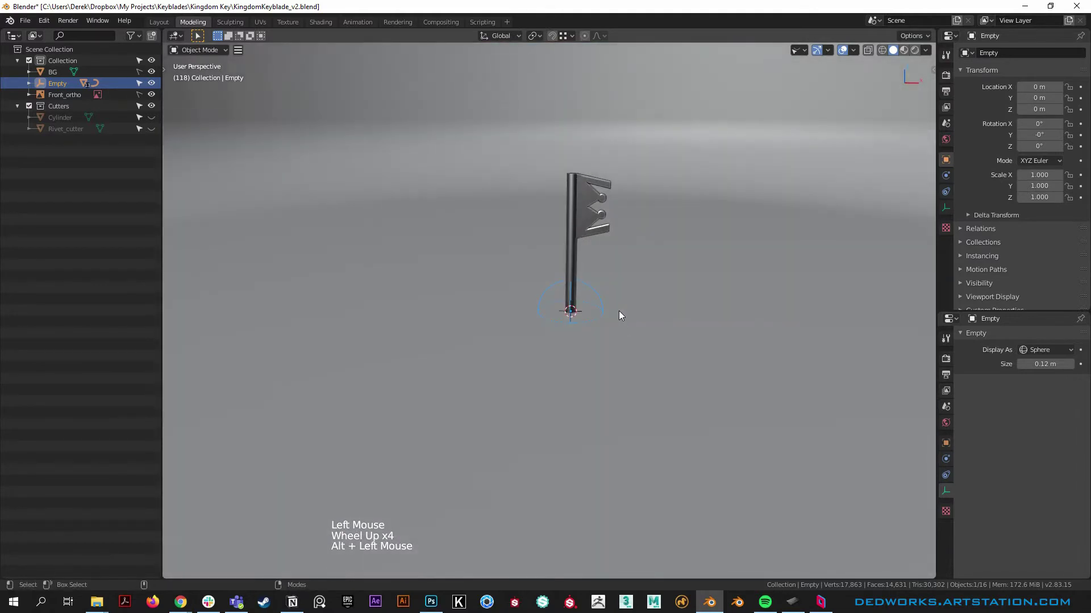
{"action": "key", "text": "space"}
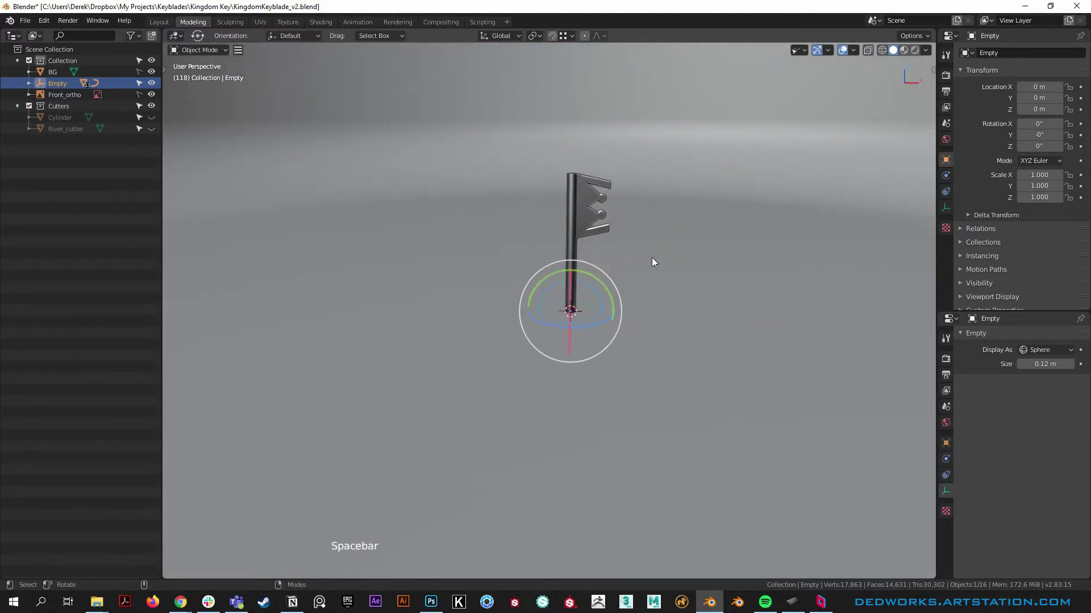
{"action": "left_click", "coordinate": [660, 322]}
{"action": "right_click", "coordinate": [663, 293]}
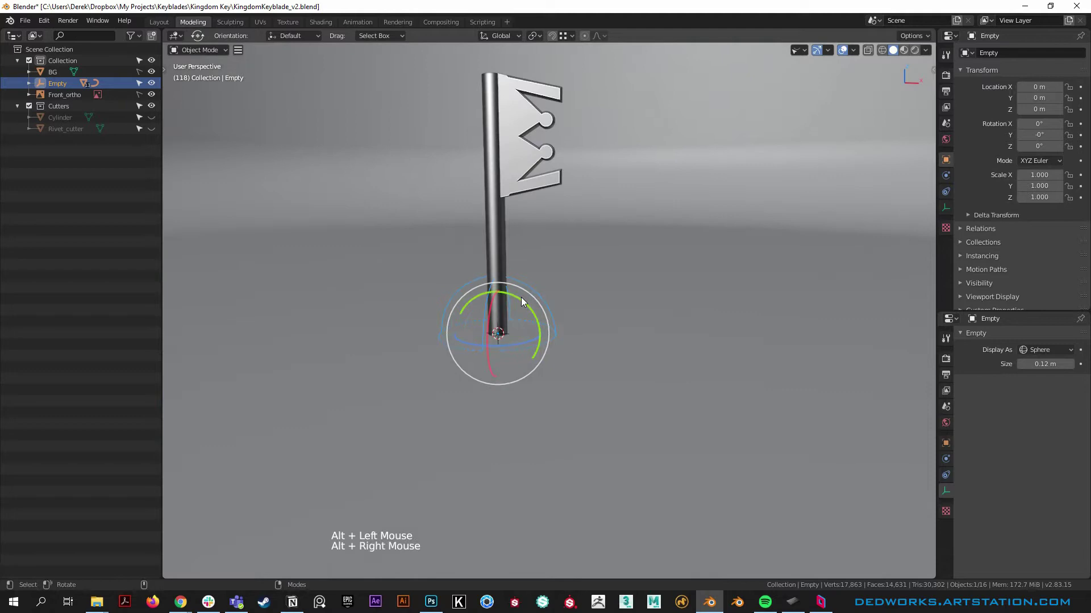
{"action": "left_click", "coordinate": [523, 306]}
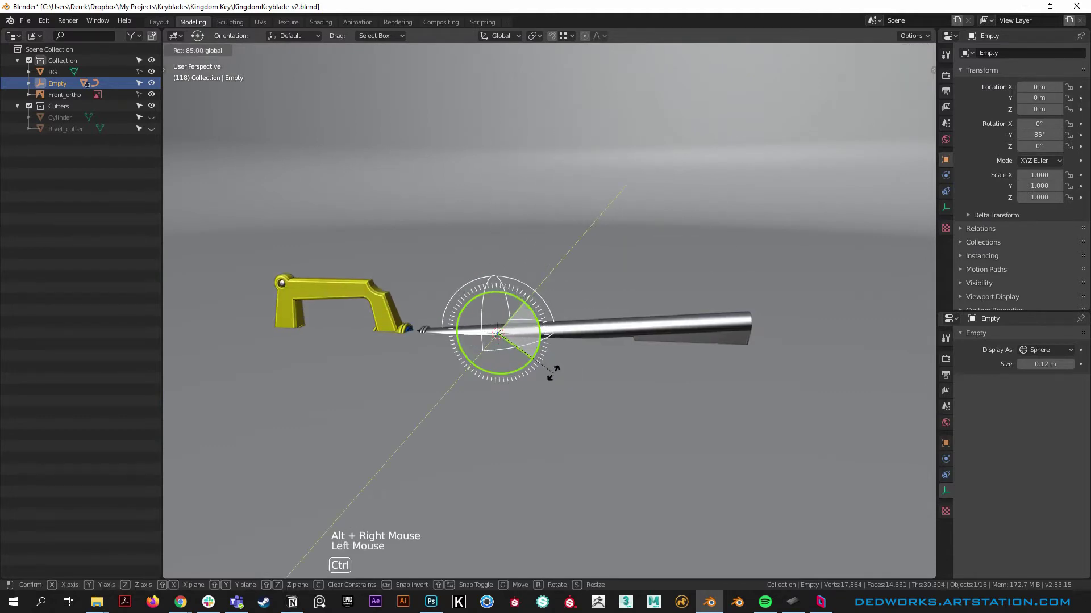
{"action": "left_click", "coordinate": [674, 399]}
{"action": "middle_click", "coordinate": [876, 414]}
{"action": "left_click", "coordinate": [632, 276]}
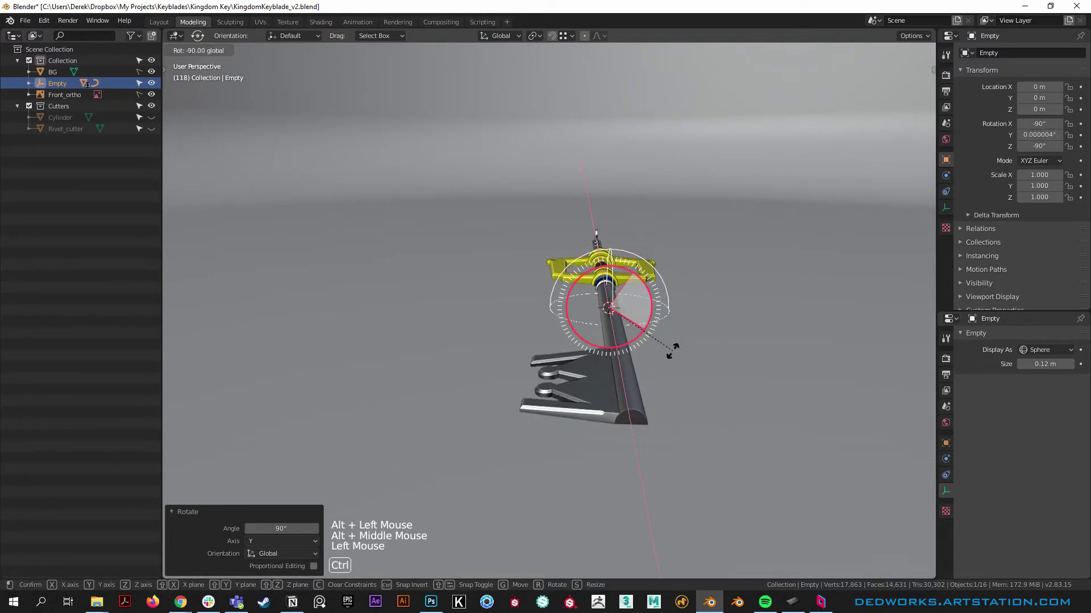
{"action": "left_click", "coordinate": [488, 422]}
Step: Hide the front reference image, frame the front view and begin raising the keyblade on Z
{"action": "middle_click", "coordinate": [386, 456]}
{"action": "right_click", "coordinate": [425, 456]}
{"action": "middle_click", "coordinate": [461, 441]}
{"action": "middle_click", "coordinate": [461, 424]}
{"action": "middle_click", "coordinate": [643, 438]}
{"action": "scroll", "scroll_direction": "down", "scroll_amount": 3}
{"action": "scroll", "scroll_direction": "down", "scroll_amount": 3}
{"action": "left_click", "coordinate": [155, 99]}
{"action": "scroll", "scroll_direction": "up", "scroll_amount": 3}
{"action": "middle_click", "coordinate": [515, 504]}
{"action": "scroll", "scroll_direction": "up", "scroll_amount": 3}
{"action": "middle_click", "coordinate": [575, 336]}
{"action": "scroll", "scroll_direction": "down", "scroll_amount": 3}
{"action": "key", "text": "g"}
{"action": "scroll", "scroll_direction": "down", "scroll_amount": 3}
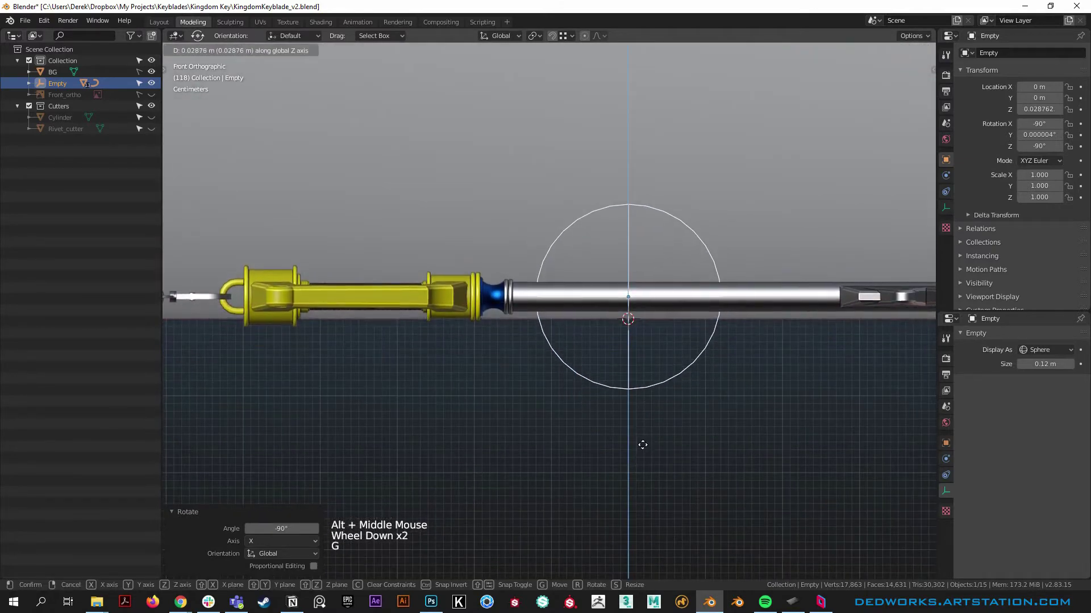
Step: Move the keyblade empty up along Z toward the backdrop floor line
{"action": "scroll", "scroll_direction": "up", "scroll_amount": 3}
{"action": "scroll", "scroll_direction": "down", "scroll_amount": 3}
{"action": "middle_click", "coordinate": [881, 514]}
{"action": "middle_click", "coordinate": [480, 463]}
{"action": "middle_click", "coordinate": [486, 424]}
{"action": "scroll", "scroll_direction": "up", "scroll_amount": 3}
{"action": "key", "text": "g"}
{"action": "scroll", "scroll_direction": "up", "scroll_amount": 3}
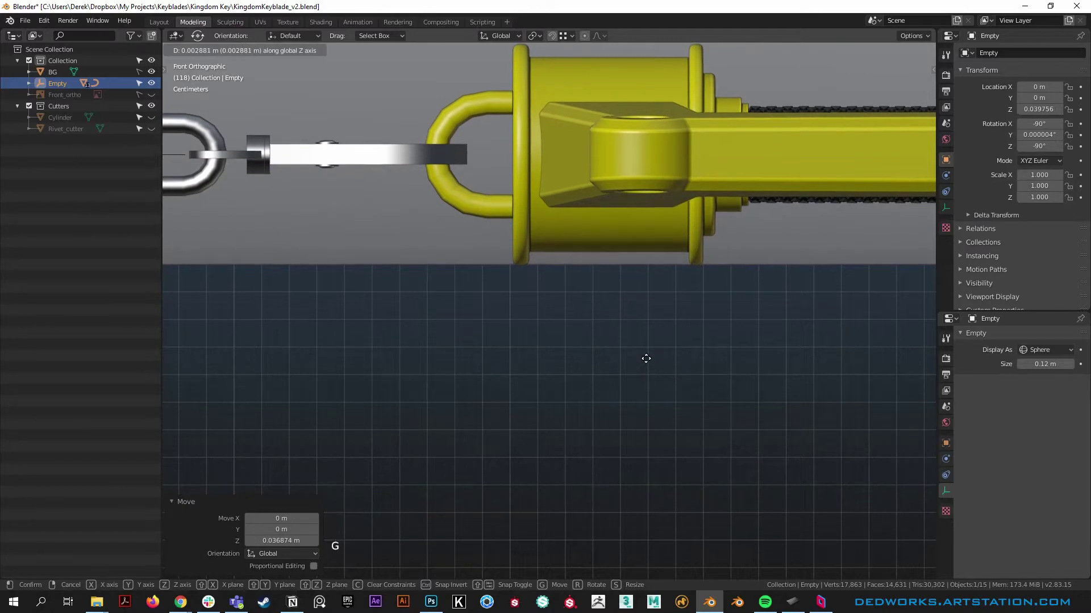
{"action": "scroll", "scroll_direction": "down", "scroll_amount": 3}
{"action": "middle_click", "coordinate": [748, 424]}
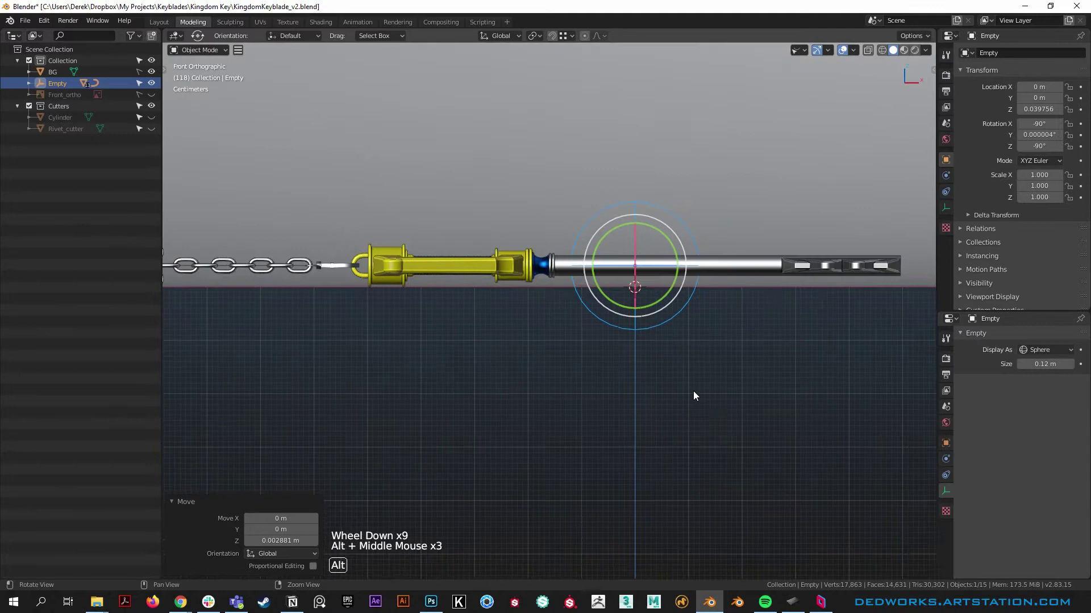
{"action": "scroll", "scroll_direction": "up", "scroll_amount": 3}
{"action": "scroll", "scroll_direction": "down", "scroll_amount": 3}
Step: Nudge the keyblade up to Z ≈ 0.0397 m so the guard rests on the ground line
{"action": "scroll", "scroll_direction": "down", "scroll_amount": 3}
{"action": "scroll", "scroll_direction": "down", "scroll_amount": 3}
{"action": "middle_click", "coordinate": [364, 303]}
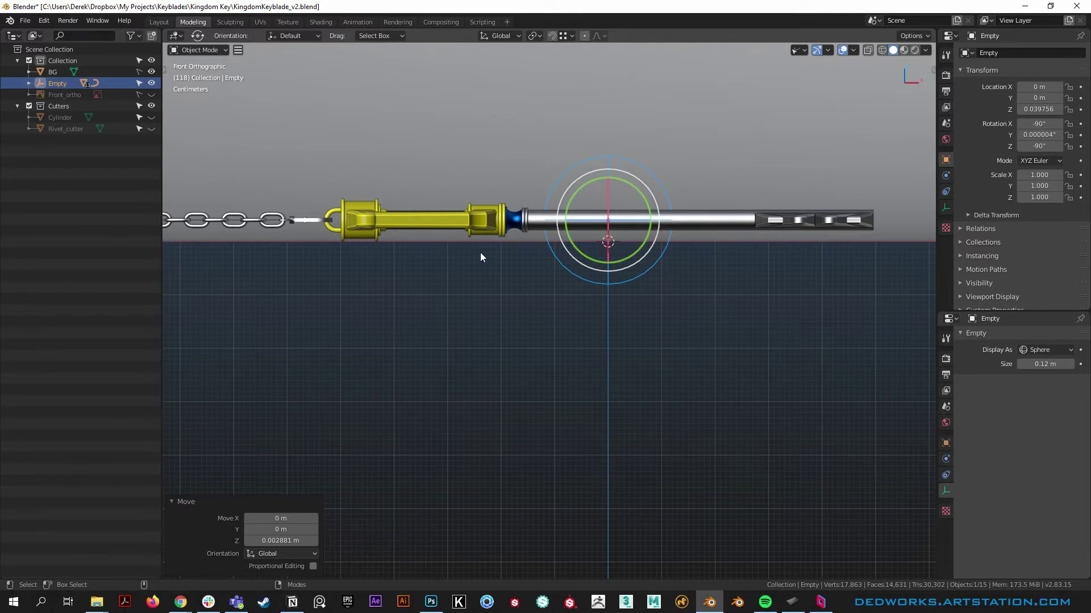
{"action": "scroll", "scroll_direction": "up", "scroll_amount": 3}
{"action": "scroll", "scroll_direction": "up", "scroll_amount": 3}
{"action": "key", "text": "g"}
{"action": "scroll", "scroll_direction": "up", "scroll_amount": 3}
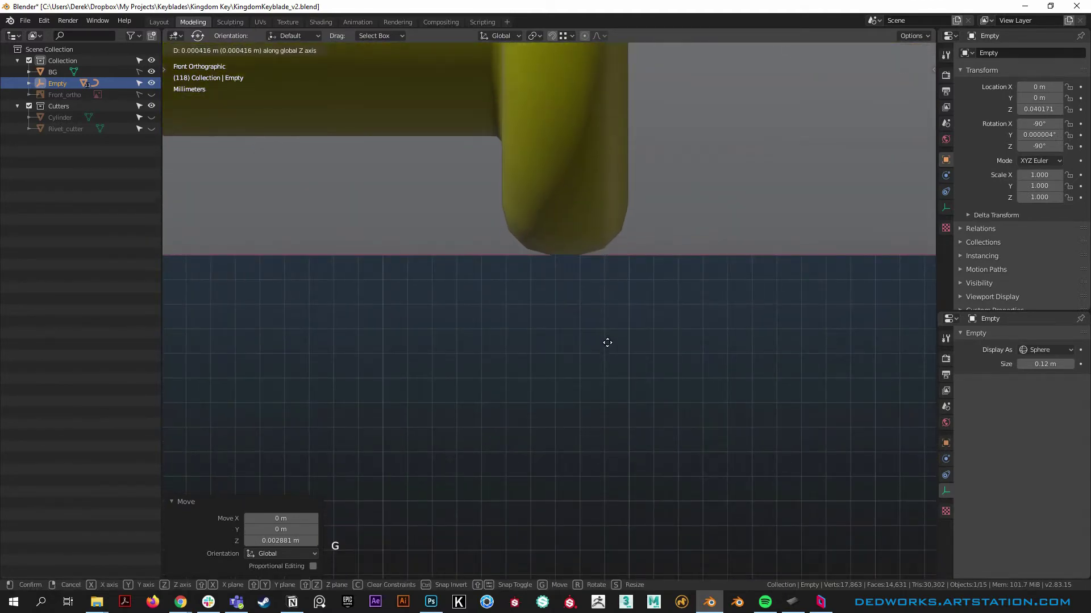
{"action": "scroll", "scroll_direction": "up", "scroll_amount": 3}
{"action": "left_click", "coordinate": [592, 248]}
{"action": "scroll", "scroll_direction": "up", "scroll_amount": 3}
{"action": "right_click", "coordinate": [694, 279]}
{"action": "scroll", "scroll_direction": "up", "scroll_amount": 3}
Step: In Edit Mode, select the guard's lowest vertex and snap the 3D cursor to it
{"action": "key", "text": "g"}
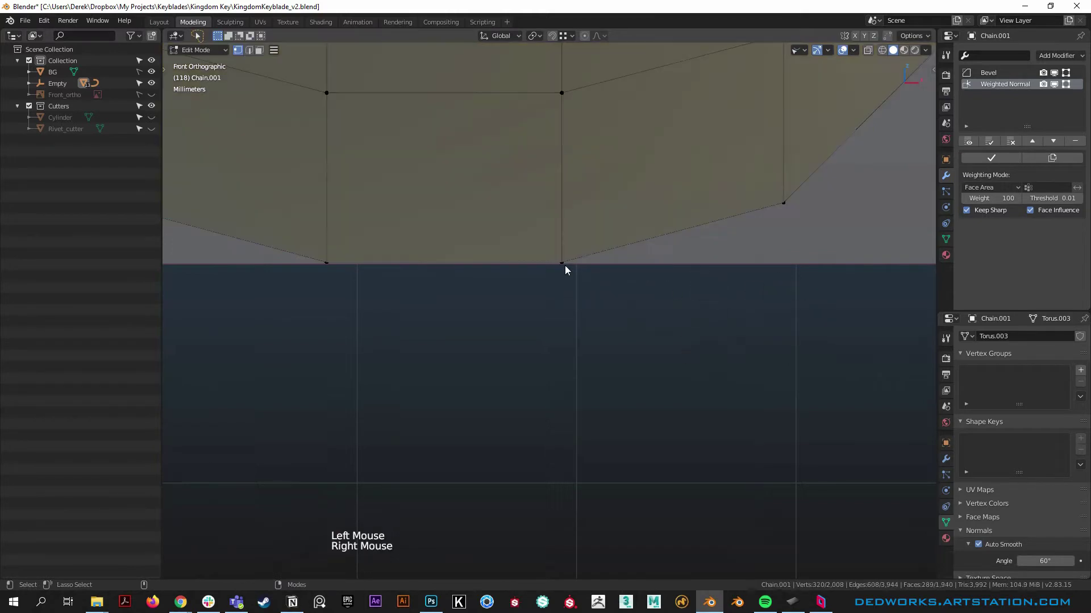
{"action": "left_click", "coordinate": [567, 265]}
{"action": "scroll", "scroll_direction": "down", "scroll_amount": 3}
{"action": "middle_click", "coordinate": [715, 401]}
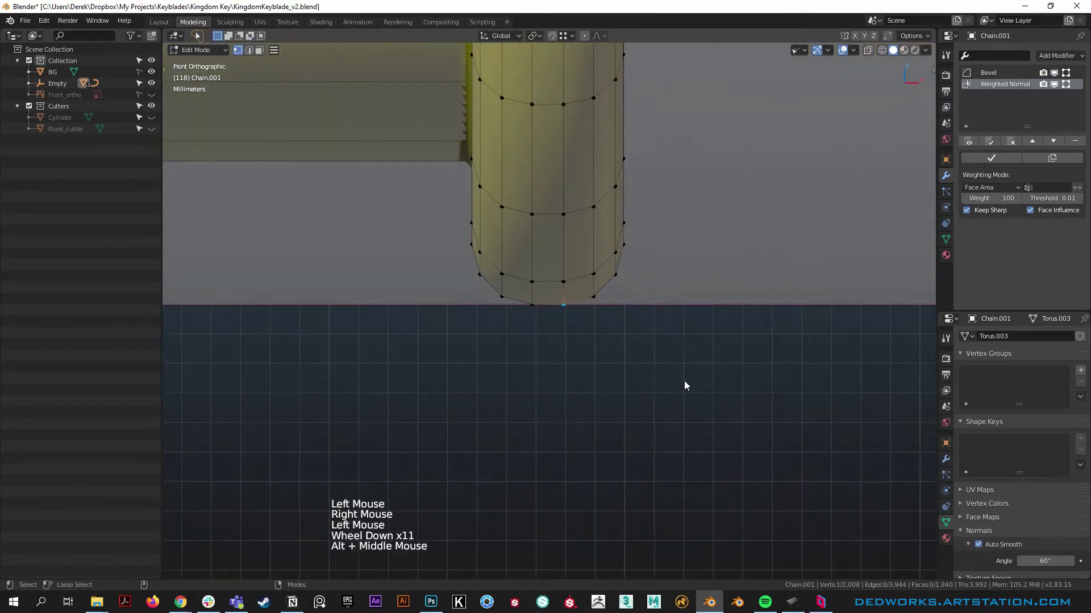
{"action": "key", "text": "shift+s"}
{"action": "scroll", "scroll_direction": "up", "scroll_amount": 3}
{"action": "scroll", "scroll_direction": "down", "scroll_amount": 3}
{"action": "key", "text": "space"}
Step: Return to Object Mode and reselect the keyblade empty at about 0.04 m
{"action": "scroll", "scroll_direction": "down", "scroll_amount": 3}
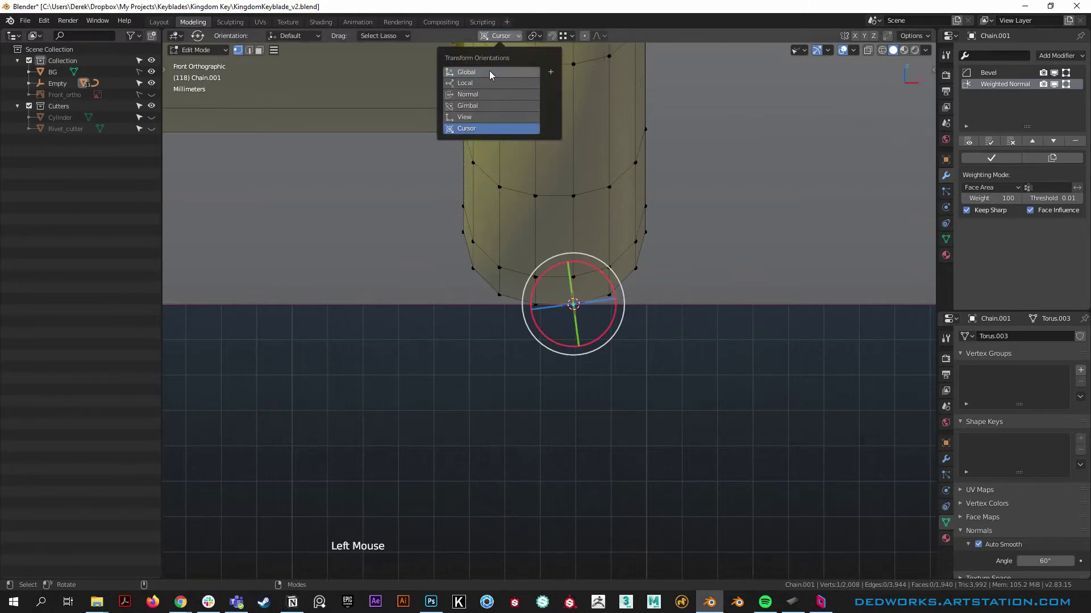
{"action": "scroll", "scroll_direction": "down", "scroll_amount": 3}
{"action": "middle_click", "coordinate": [760, 439]}
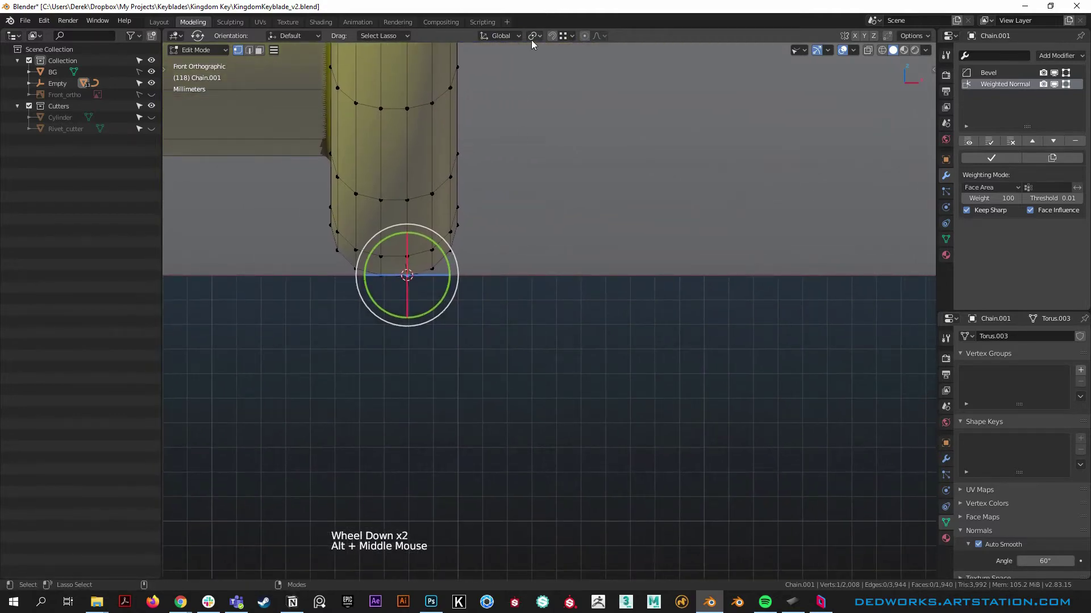
{"action": "left_click", "coordinate": [548, 78]}
{"action": "scroll", "scroll_direction": "down", "scroll_amount": 3}
{"action": "right_click", "coordinate": [593, 348]}
{"action": "scroll", "scroll_direction": "down", "scroll_amount": 3}
{"action": "scroll", "scroll_direction": "down", "scroll_amount": 3}
{"action": "middle_click", "coordinate": [832, 323]}
{"action": "scroll", "scroll_direction": "down", "scroll_amount": 3}
{"action": "left_click", "coordinate": [876, 146]}
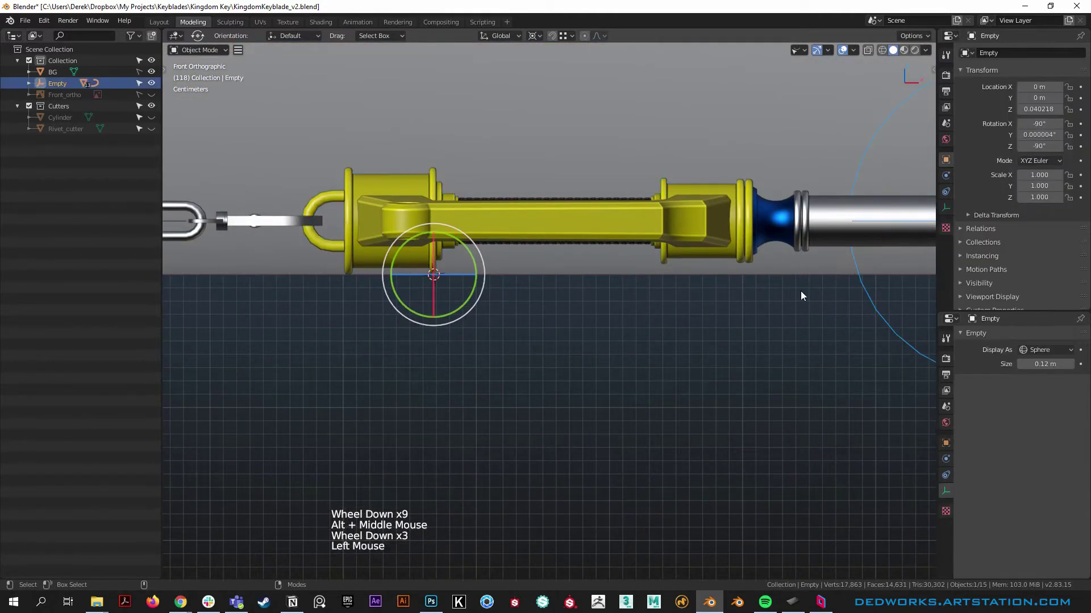
Step: Select the Empty and bring the chain end into close view
{"action": "middle_click", "coordinate": [656, 350]}
{"action": "scroll", "scroll_direction": "down", "scroll_amount": 3}
{"action": "left_click", "coordinate": [469, 297]}
{"action": "scroll", "scroll_direction": "down", "scroll_amount": 3}
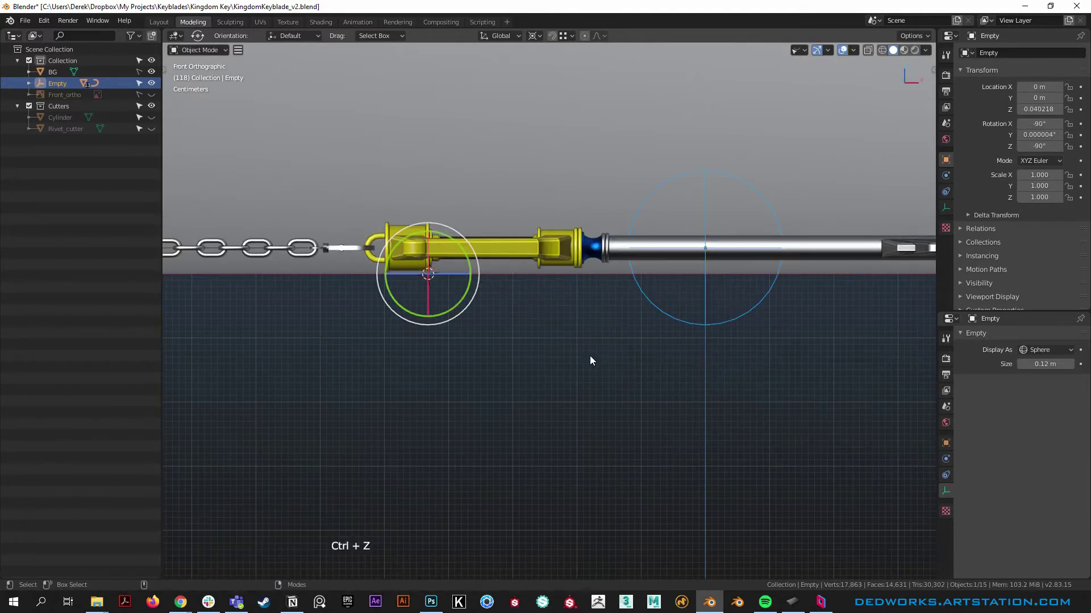
{"action": "middle_click", "coordinate": [596, 355]}
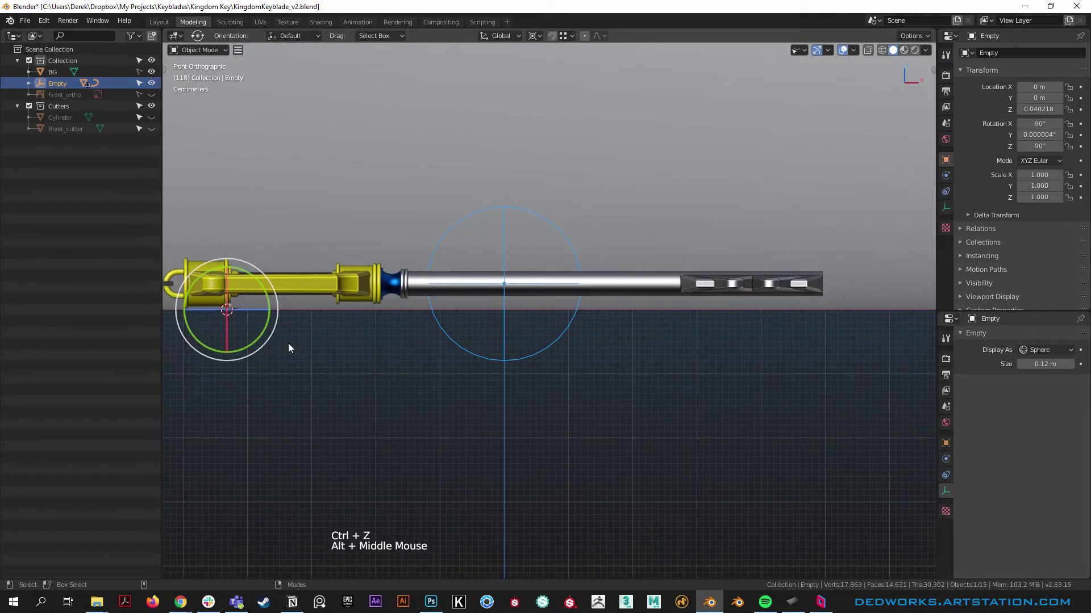
{"action": "scroll", "scroll_direction": "up", "scroll_amount": 3}
{"action": "middle_click", "coordinate": [796, 314]}
{"action": "scroll", "scroll_direction": "up", "scroll_amount": 3}
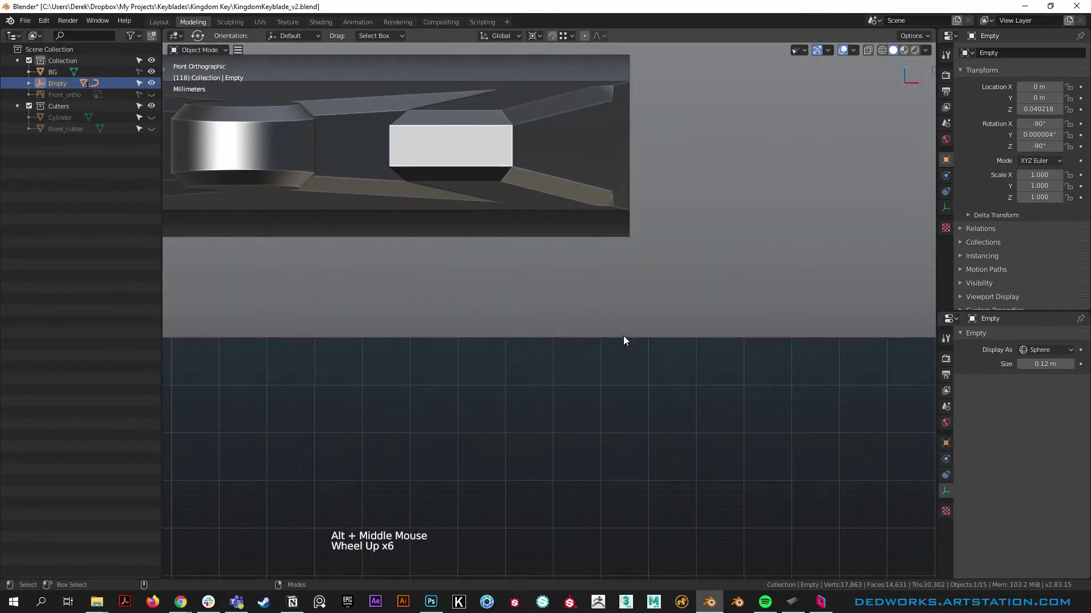
{"action": "scroll", "scroll_direction": "down", "scroll_amount": 3}
{"action": "middle_click", "coordinate": [382, 351]}
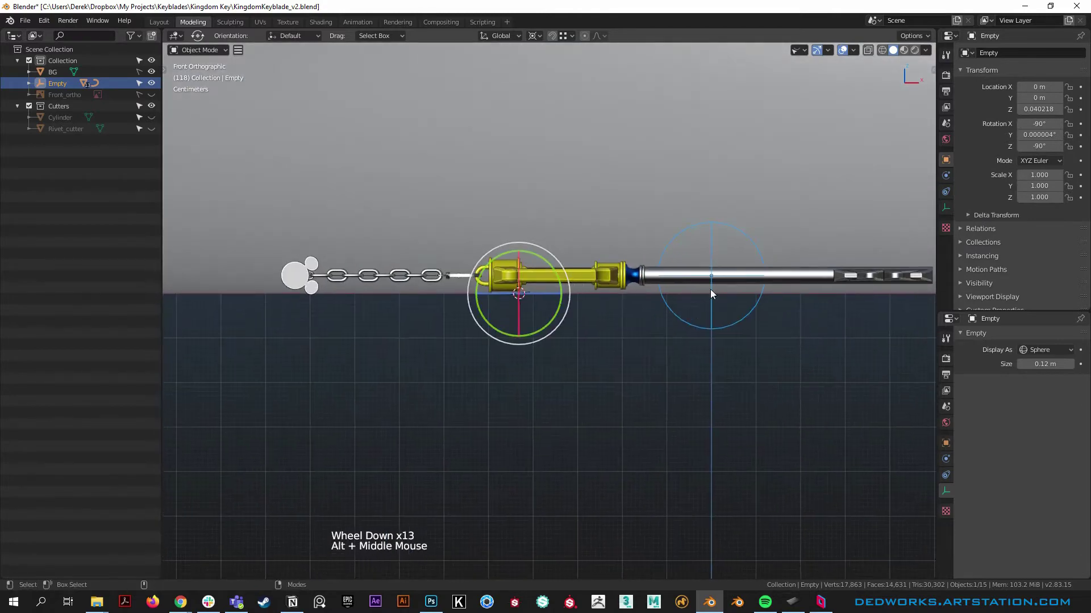
{"action": "scroll", "scroll_direction": "up", "scroll_amount": 3}
{"action": "middle_click", "coordinate": [835, 302]}
{"action": "scroll", "scroll_direction": "up", "scroll_amount": 3}
{"action": "scroll", "scroll_direction": "down", "scroll_amount": 3}
Step: Tilt the Empty about 1.3° around global Y, lowering it to roughly 0.03 m
{"action": "key", "text": "r"}
{"action": "scroll", "scroll_direction": "down", "scroll_amount": 3}
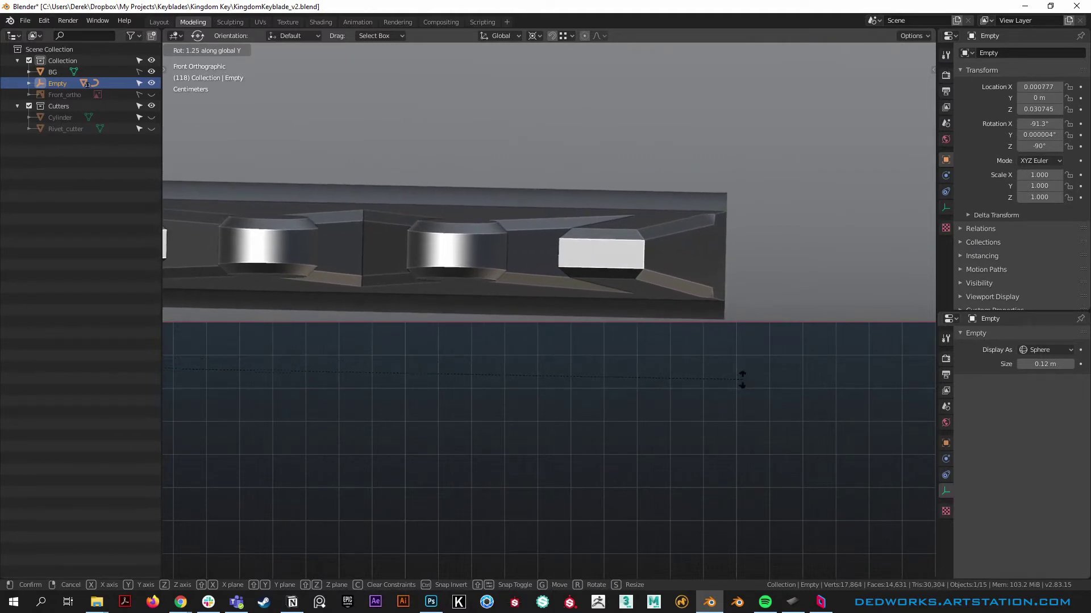
{"action": "scroll", "scroll_direction": "up", "scroll_amount": 3}
{"action": "scroll", "scroll_direction": "down", "scroll_amount": 3}
{"action": "scroll", "scroll_direction": "up", "scroll_amount": 3}
{"action": "scroll", "scroll_direction": "up", "scroll_amount": 3}
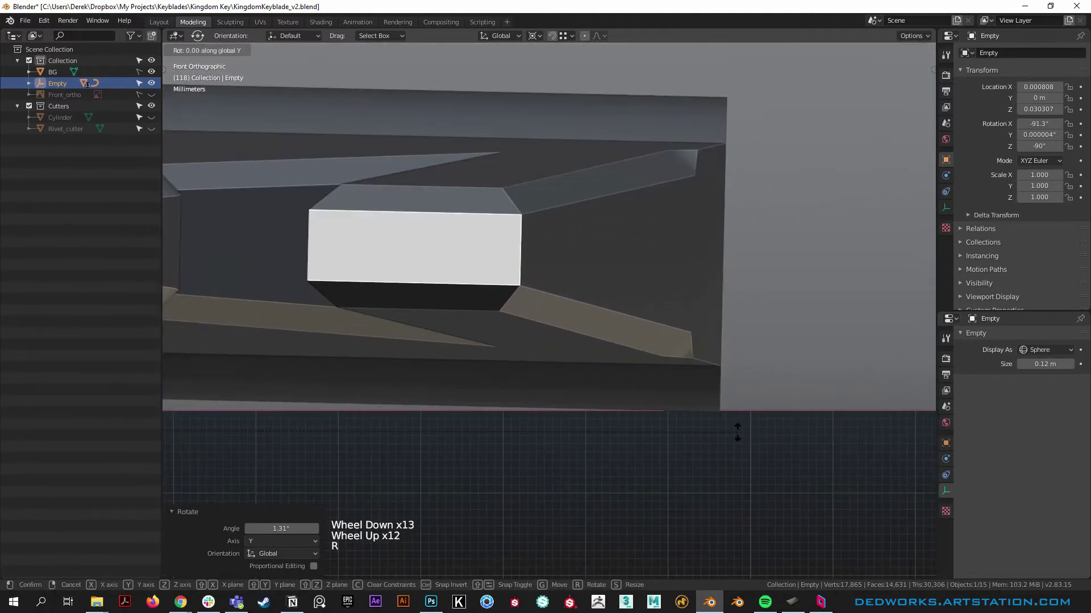
{"action": "scroll", "scroll_direction": "down", "scroll_amount": 3}
{"action": "left_click", "coordinate": [748, 377]}
Step: Orbit around the pommel to check the tilted chain end from the side
{"action": "middle_click", "coordinate": [569, 453]}
{"action": "middle_click", "coordinate": [778, 328]}
{"action": "scroll", "scroll_direction": "up", "scroll_amount": 3}
{"action": "scroll", "scroll_direction": "up", "scroll_amount": 3}
{"action": "middle_click", "coordinate": [405, 377]}
{"action": "scroll", "scroll_direction": "up", "scroll_amount": 3}
{"action": "middle_click", "coordinate": [356, 317]}
{"action": "scroll", "scroll_direction": "up", "scroll_amount": 3}
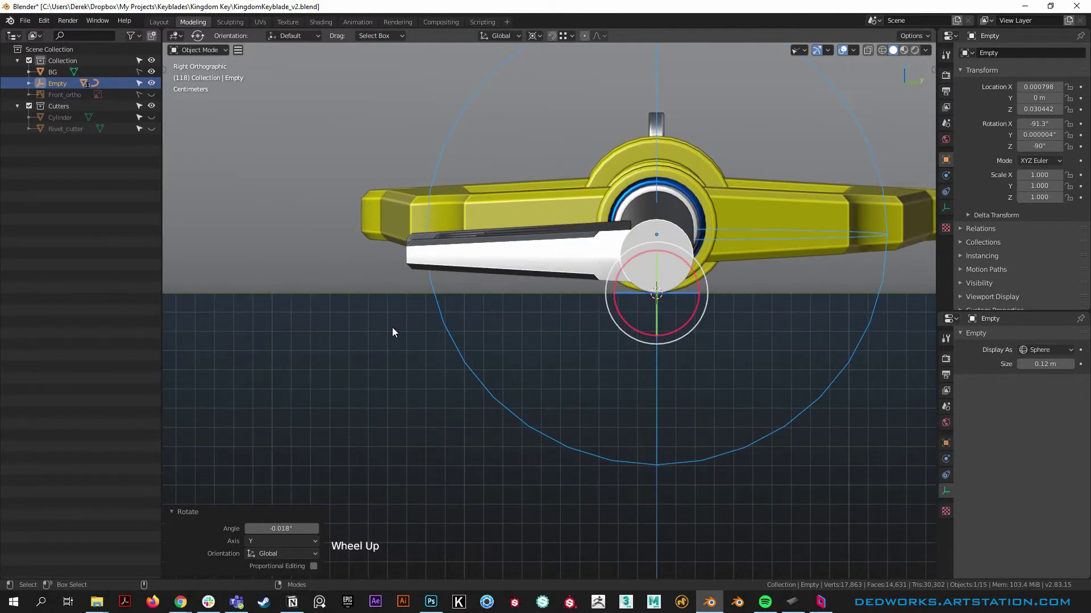
Step: Reselect the Empty and inspect the keyblade from several angles
{"action": "scroll", "scroll_direction": "down", "scroll_amount": 3}
{"action": "left_click", "coordinate": [397, 222]}
{"action": "middle_click", "coordinate": [737, 285]}
{"action": "scroll", "scroll_direction": "down", "scroll_amount": 3}
{"action": "middle_click", "coordinate": [774, 344]}
{"action": "scroll", "scroll_direction": "up", "scroll_amount": 3}
{"action": "left_click", "coordinate": [690, 343]}
{"action": "scroll", "scroll_direction": "up", "scroll_amount": 3}
{"action": "middle_click", "coordinate": [756, 363]}
{"action": "scroll", "scroll_direction": "up", "scroll_amount": 3}
{"action": "left_click", "coordinate": [491, 38]}
{"action": "scroll", "scroll_direction": "down", "scroll_amount": 3}
{"action": "middle_click", "coordinate": [537, 401]}
{"action": "left_click", "coordinate": [541, 260]}
{"action": "middle_click", "coordinate": [421, 246]}
Step: Switch Transform Orientation to Local and rotate the Empty about 5.5° on its local Z axis
{"action": "left_click", "coordinate": [507, 36]}
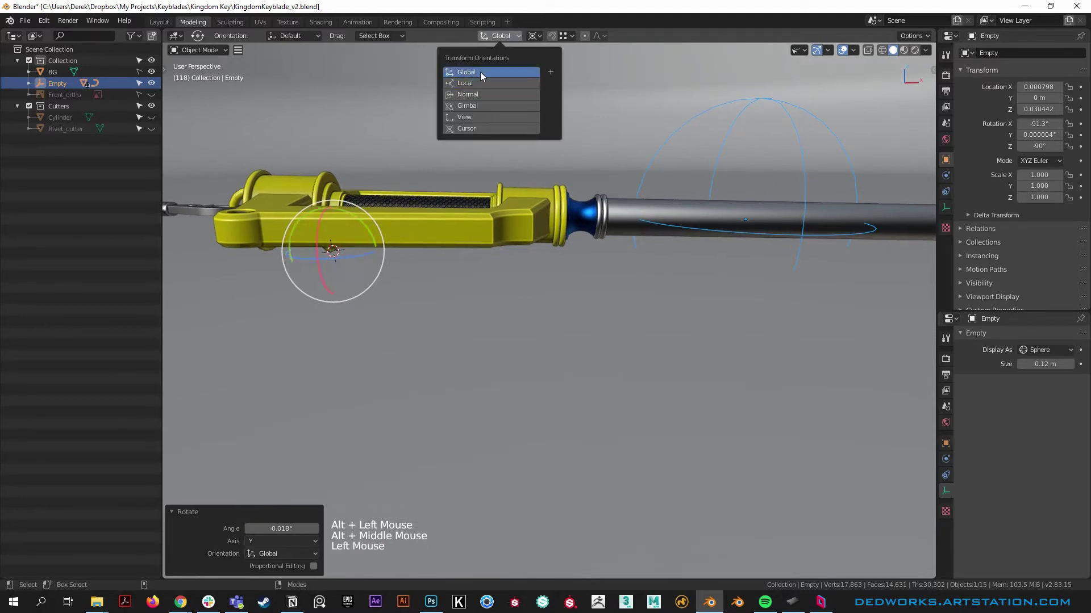
{"action": "middle_click", "coordinate": [746, 351]}
{"action": "scroll", "scroll_direction": "down", "scroll_amount": 3}
{"action": "scroll", "scroll_direction": "up", "scroll_amount": 3}
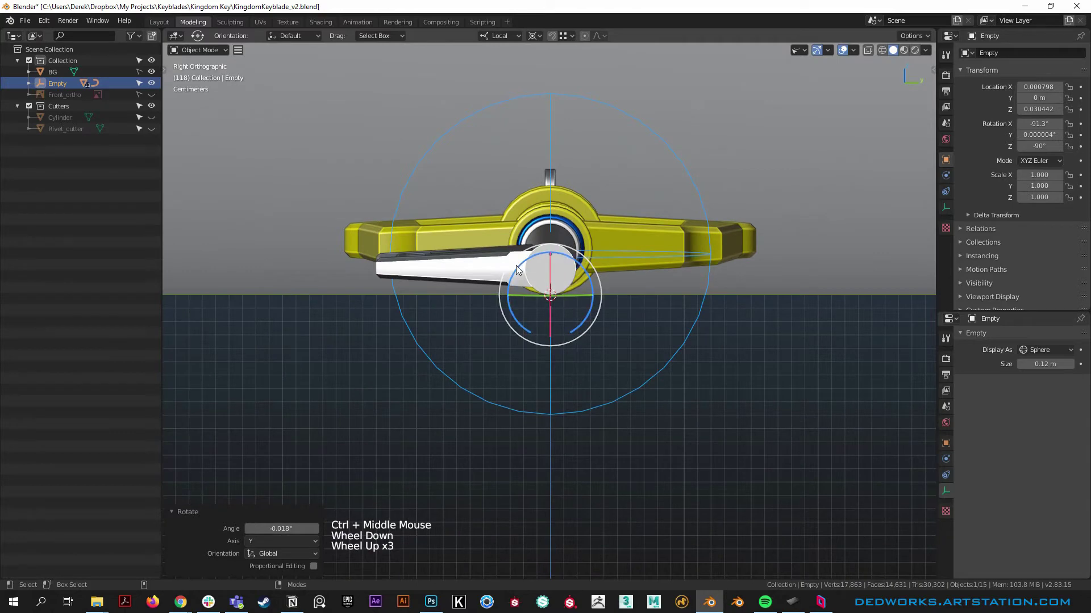
{"action": "scroll", "scroll_direction": "up", "scroll_amount": 3}
{"action": "key", "text": "r"}
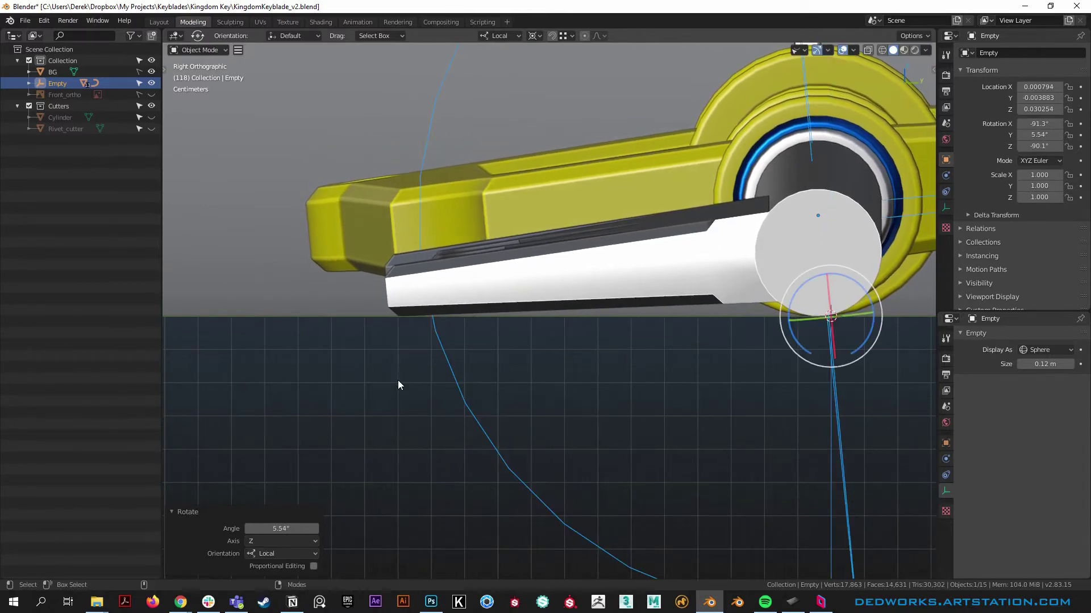
{"action": "scroll", "scroll_direction": "down", "scroll_amount": 3}
{"action": "scroll", "scroll_direction": "down", "scroll_amount": 3}
{"action": "left_click", "coordinate": [505, 206]}
Step: Frame the Empty in view and check the resulting chain angle
{"action": "scroll", "scroll_direction": "down", "scroll_amount": 3}
{"action": "scroll", "scroll_direction": "down", "scroll_amount": 3}
{"action": "key", "text": "KP_Decimal"}
{"action": "scroll", "scroll_direction": "down", "scroll_amount": 3}
{"action": "left_click", "coordinate": [678, 434]}
{"action": "middle_click", "coordinate": [790, 446]}
{"action": "right_click", "coordinate": [475, 377]}
{"action": "left_click", "coordinate": [531, 411]}
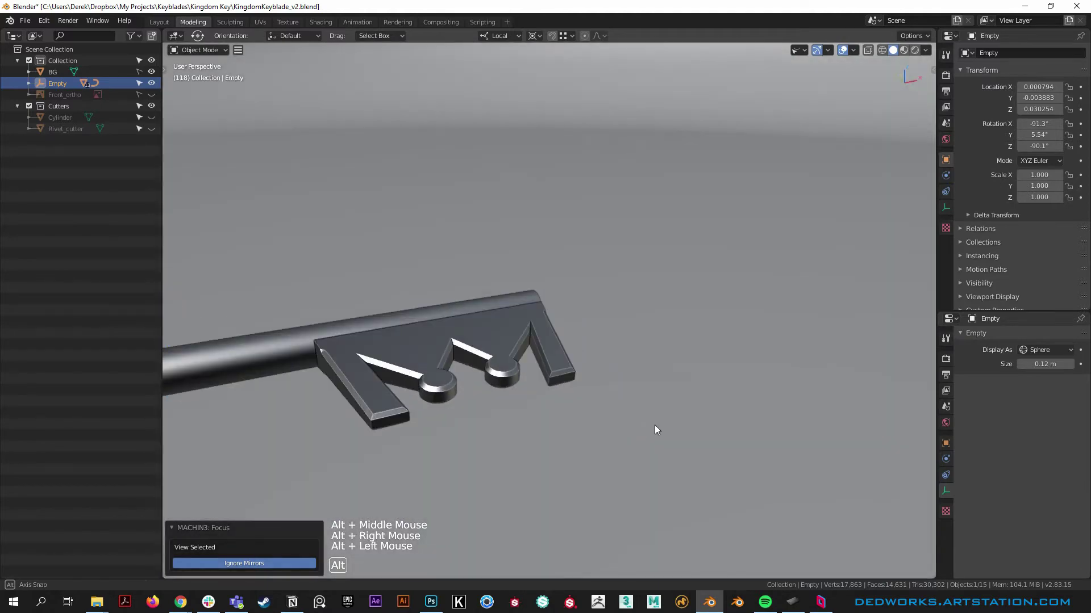
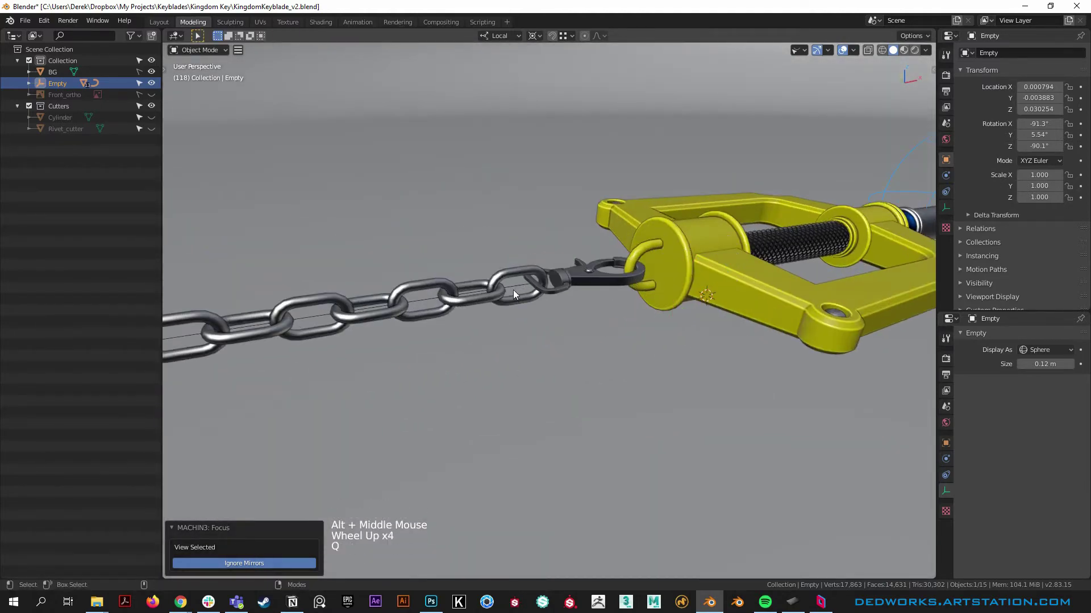
Step: Select Chain_curve, enter Edit Mode and move one control point downward
{"action": "left_click", "coordinate": [515, 291]}
{"action": "left_click", "coordinate": [552, 390]}
{"action": "middle_click", "coordinate": [587, 350]}
{"action": "right_click", "coordinate": [549, 309]}
{"action": "left_click", "coordinate": [492, 313]}
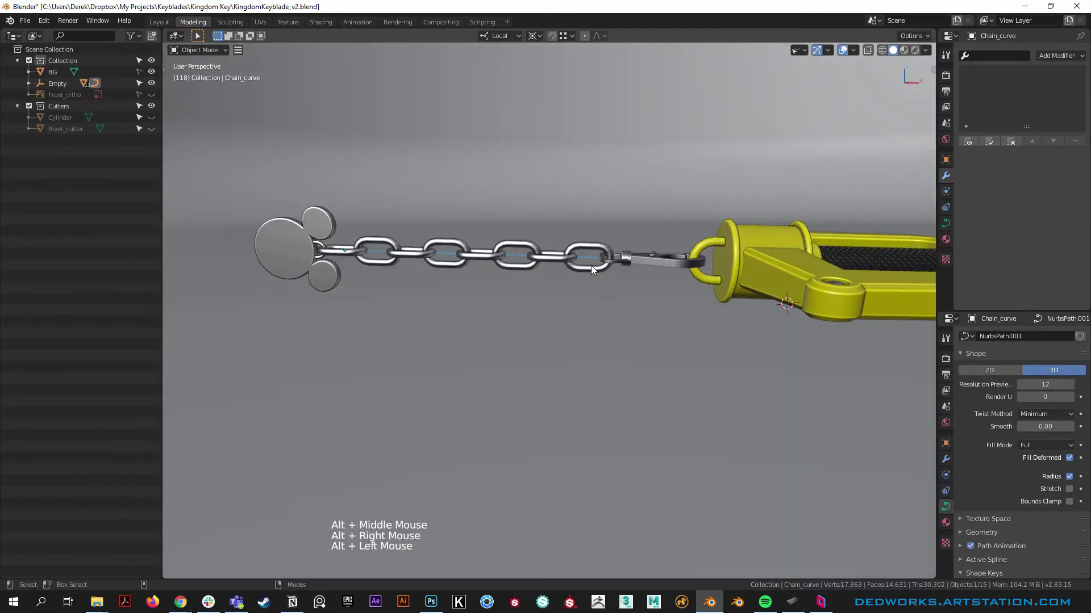
{"action": "left_click", "coordinate": [593, 263]}
{"action": "right_click", "coordinate": [705, 286]}
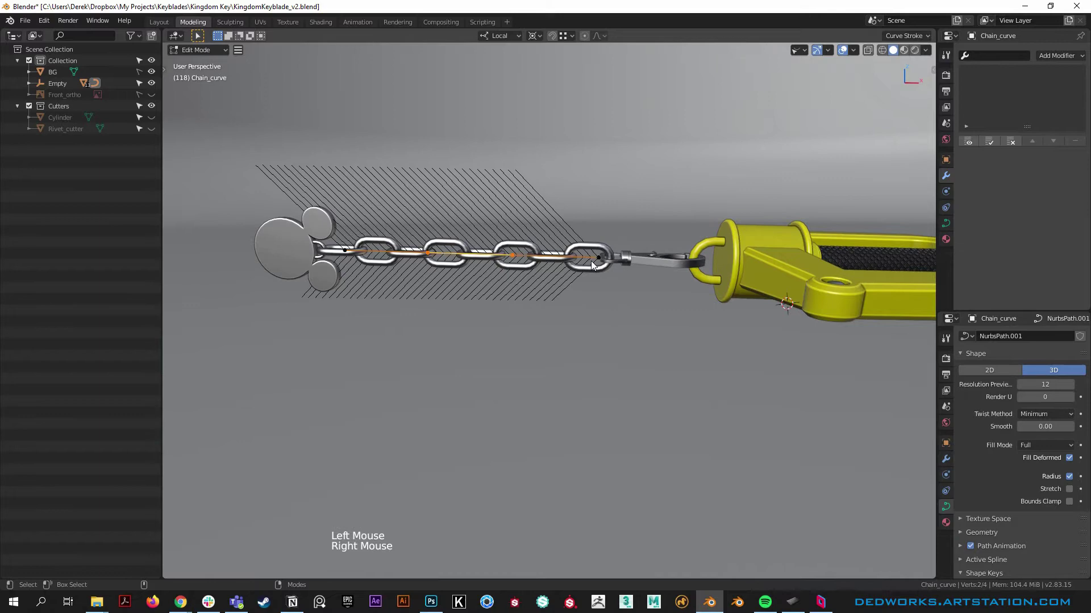
{"action": "left_click", "coordinate": [507, 258]}
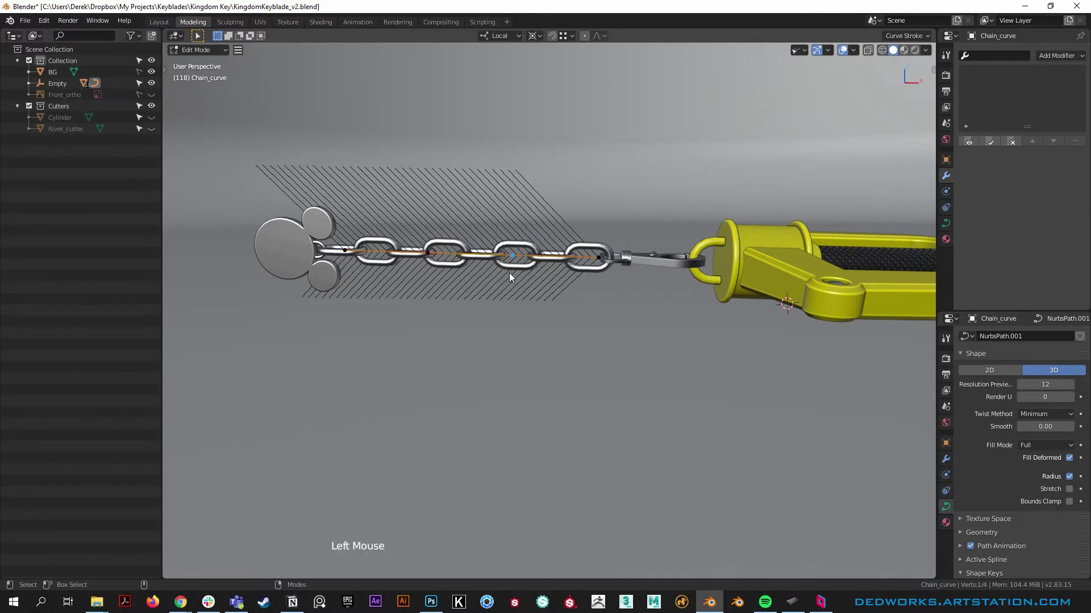
{"action": "key", "text": "g"}
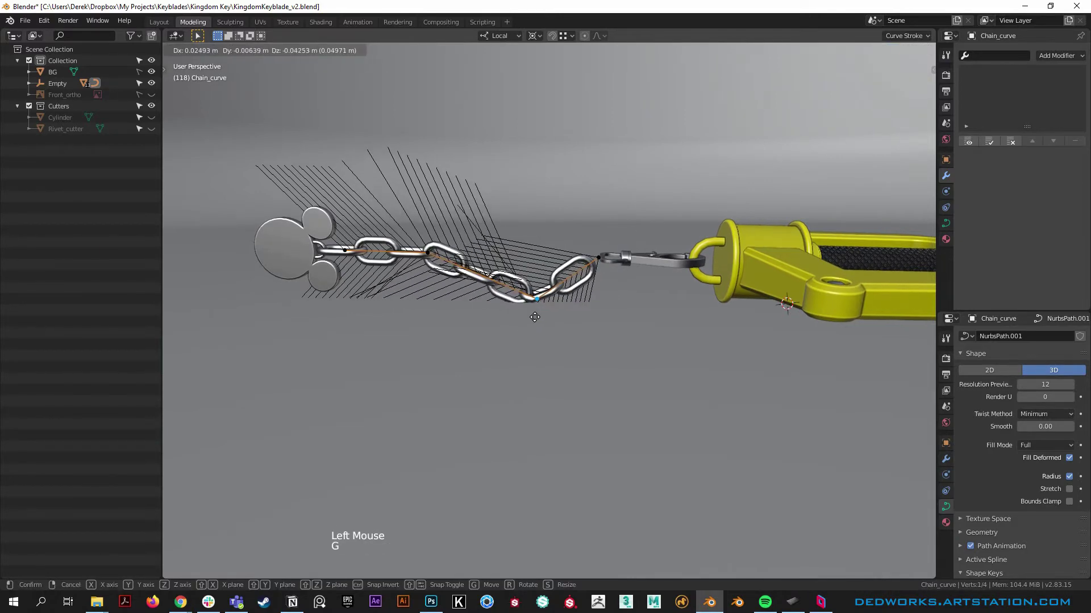
{"action": "left_click", "coordinate": [521, 330]}
Step: From the front view, move the chosen curve points along Y so the chain drapes down
{"action": "middle_click", "coordinate": [519, 329]}
{"action": "middle_click", "coordinate": [581, 351]}
{"action": "middle_click", "coordinate": [812, 386]}
{"action": "middle_click", "coordinate": [520, 344]}
{"action": "left_click", "coordinate": [810, 208]}
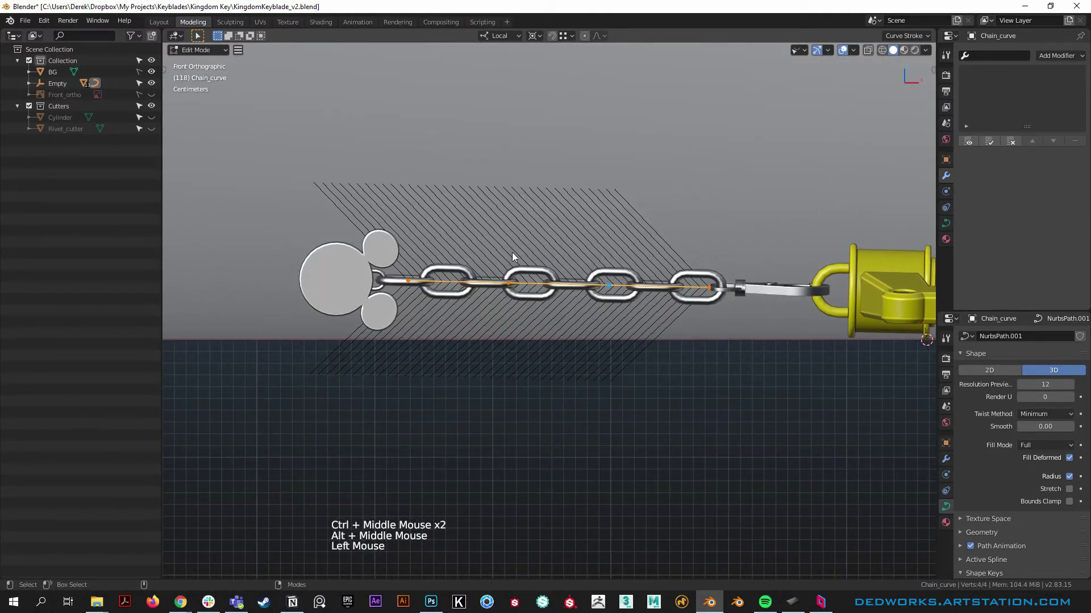
{"action": "key", "text": "g"}
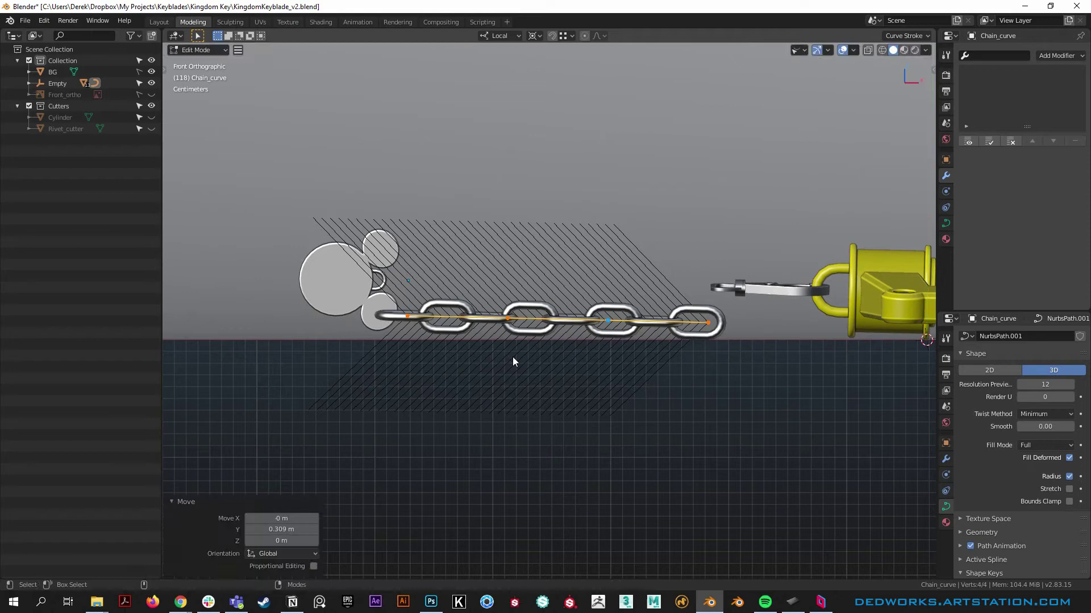
Step: Inspect the drape, undo a stray change and reset transforms to world axes
{"action": "middle_click", "coordinate": [695, 316]}
{"action": "right_click", "coordinate": [625, 325]}
{"action": "left_click", "coordinate": [645, 365]}
{"action": "scroll", "scroll_direction": "down", "scroll_amount": 3}
{"action": "scroll", "scroll_direction": "down", "scroll_amount": 3}
{"action": "left_click", "coordinate": [156, 73]}
{"action": "scroll", "scroll_direction": "down", "scroll_amount": 3}
{"action": "scroll", "scroll_direction": "down", "scroll_amount": 3}
{"action": "middle_click", "coordinate": [734, 435]}
{"action": "scroll", "scroll_direction": "up", "scroll_amount": 3}
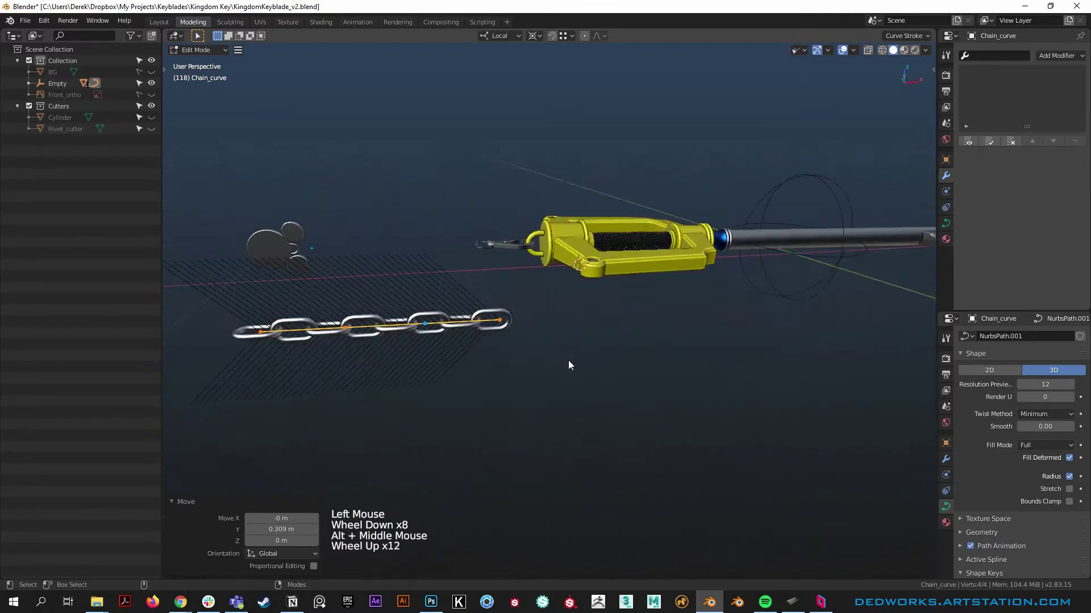
{"action": "right_click", "coordinate": [573, 326]}
{"action": "scroll", "scroll_direction": "up", "scroll_amount": 3}
{"action": "middle_click", "coordinate": [475, 275]}
{"action": "left_click", "coordinate": [602, 323]}
{"action": "scroll", "scroll_direction": "up", "scroll_amount": 3}
{"action": "scroll", "scroll_direction": "down", "scroll_amount": 3}
{"action": "scroll", "scroll_direction": "down", "scroll_amount": 3}
{"action": "left_click", "coordinate": [603, 362]}
{"action": "key", "text": "ctrl+z"}
{"action": "scroll", "scroll_direction": "up", "scroll_amount": 3}
{"action": "key", "text": "alt+q"}
Step: Leave curve editing and select the Clip on the pommel ring
{"action": "middle_click", "coordinate": [568, 276]}
{"action": "right_click", "coordinate": [639, 332]}
{"action": "left_click", "coordinate": [669, 374]}
{"action": "right_click", "coordinate": [586, 374]}
{"action": "left_click", "coordinate": [566, 365]}
{"action": "left_click", "coordinate": [575, 385]}
{"action": "right_click", "coordinate": [504, 353]}
{"action": "left_click", "coordinate": [557, 359]}
{"action": "key", "text": "g"}
{"action": "left_click", "coordinate": [495, 388]}
{"action": "left_click", "coordinate": [551, 357]}
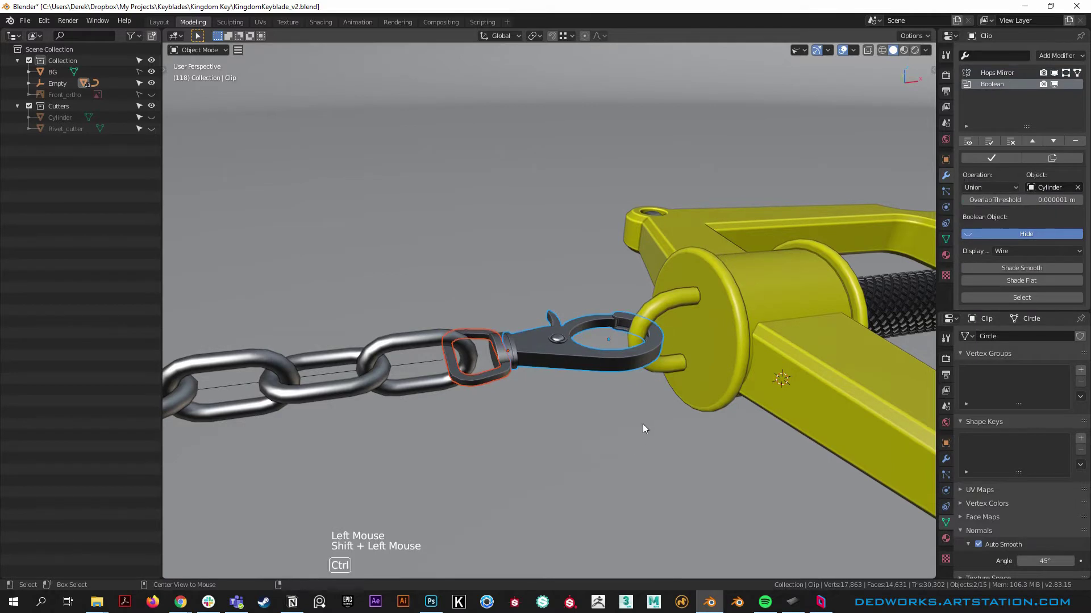
Step: Apply Ctrl+P parenting on the Clip and nudge its position with G
{"action": "key", "text": "ctrl+p"}
{"action": "left_click", "coordinate": [543, 386]}
{"action": "left_click", "coordinate": [534, 339]}
{"action": "key", "text": "g"}
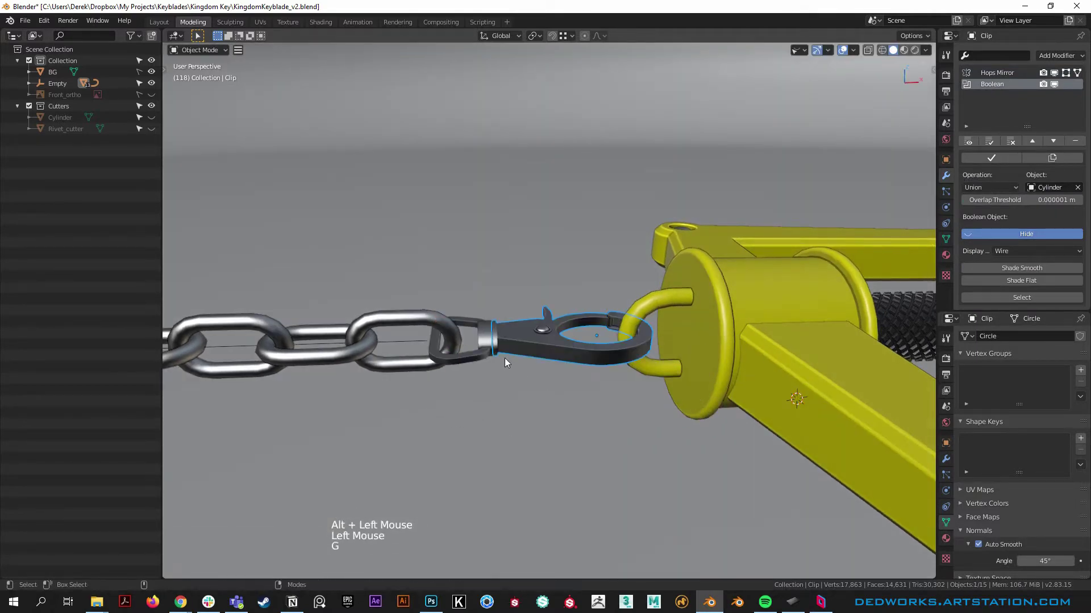
{"action": "left_click", "coordinate": [486, 341]}
{"action": "double_click", "coordinate": [537, 342]}
{"action": "key", "text": "ctrl+p"}
{"action": "left_click", "coordinate": [549, 345]}
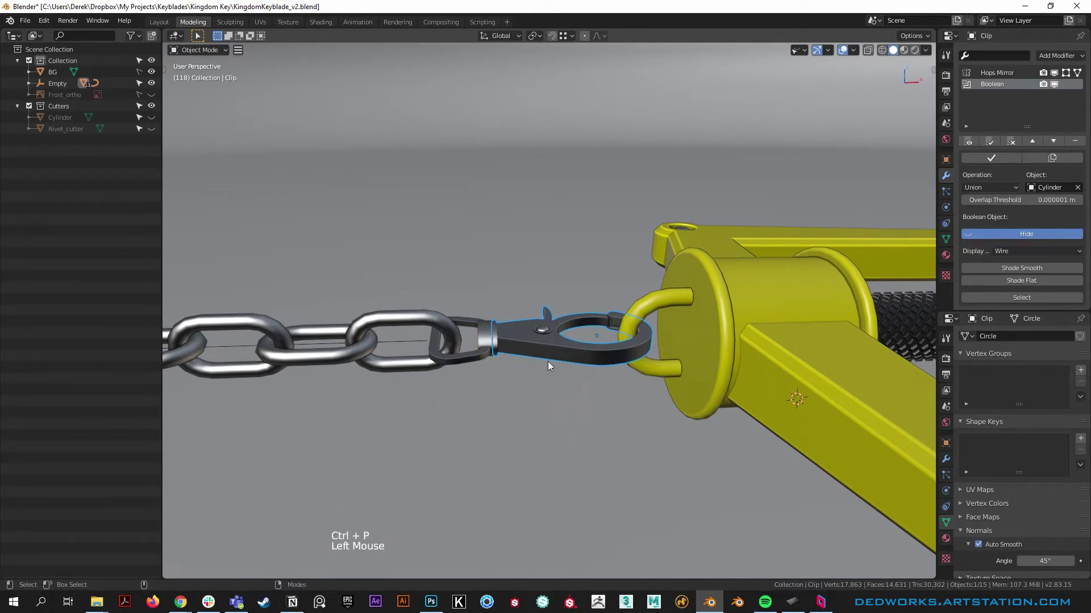
{"action": "key", "text": "g"}
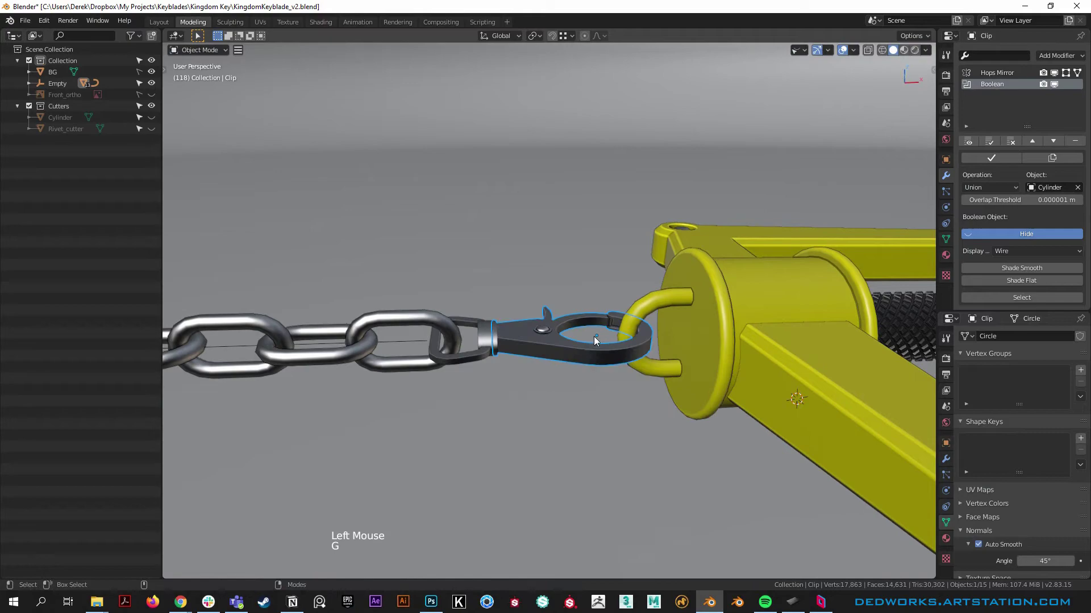
Step: Adjust context-menu options while orbiting to view the Clip on the guard loop
{"action": "right_click", "coordinate": [635, 421]}
{"action": "left_click", "coordinate": [636, 405]}
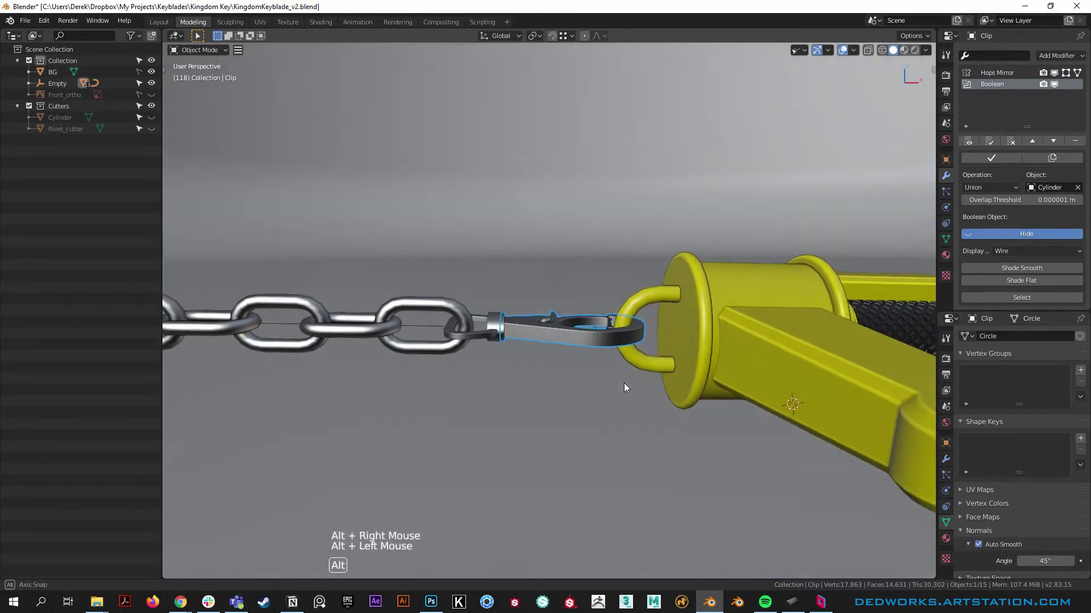
{"action": "right_click", "coordinate": [703, 425]}
{"action": "left_click", "coordinate": [730, 438]}
{"action": "middle_click", "coordinate": [682, 422]}
{"action": "right_click", "coordinate": [619, 390]}
{"action": "left_click", "coordinate": [633, 443]}
{"action": "right_click", "coordinate": [662, 352]}
{"action": "middle_click", "coordinate": [736, 363]}
{"action": "right_click", "coordinate": [638, 357]}
{"action": "left_click", "coordinate": [645, 375]}
Step: Rotate the Clip about 16.1° and shift it slightly so it angles away from the chain
{"action": "key", "text": "r"}
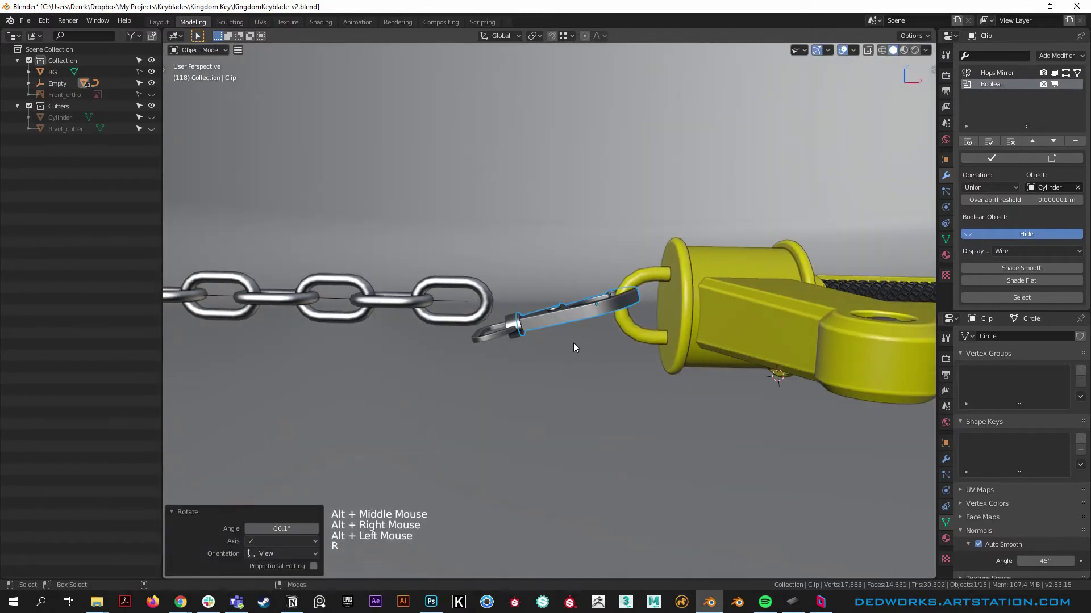
{"action": "key", "text": "g"}
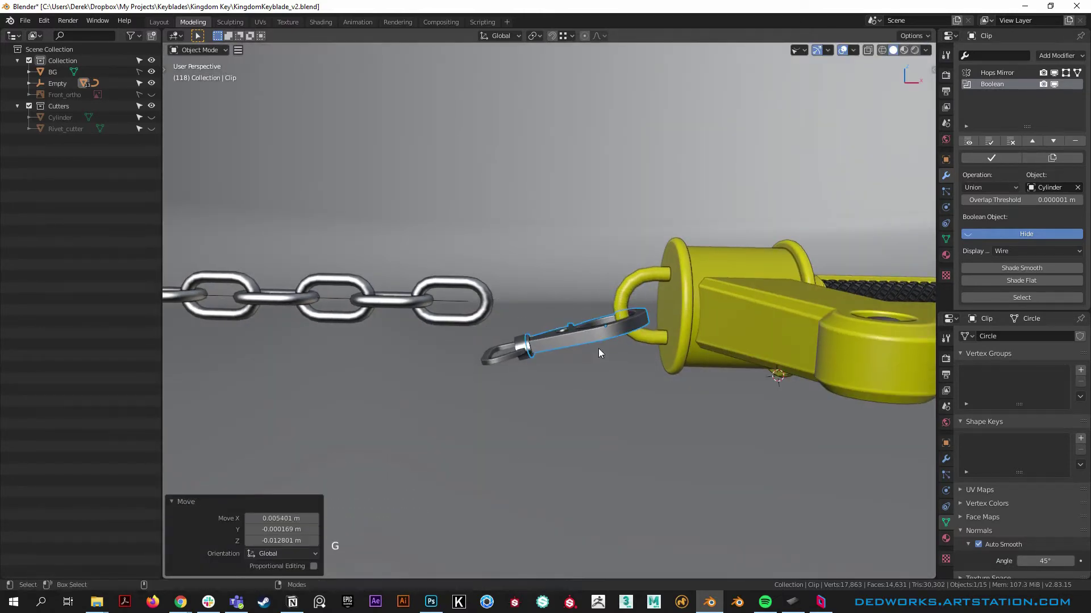
{"action": "scroll", "scroll_direction": "up", "scroll_amount": 3}
{"action": "left_click", "coordinate": [641, 379]}
{"action": "right_click", "coordinate": [635, 421]}
{"action": "scroll", "scroll_direction": "down", "scroll_amount": 3}
{"action": "left_click", "coordinate": [605, 448]}
{"action": "middle_click", "coordinate": [615, 488]}
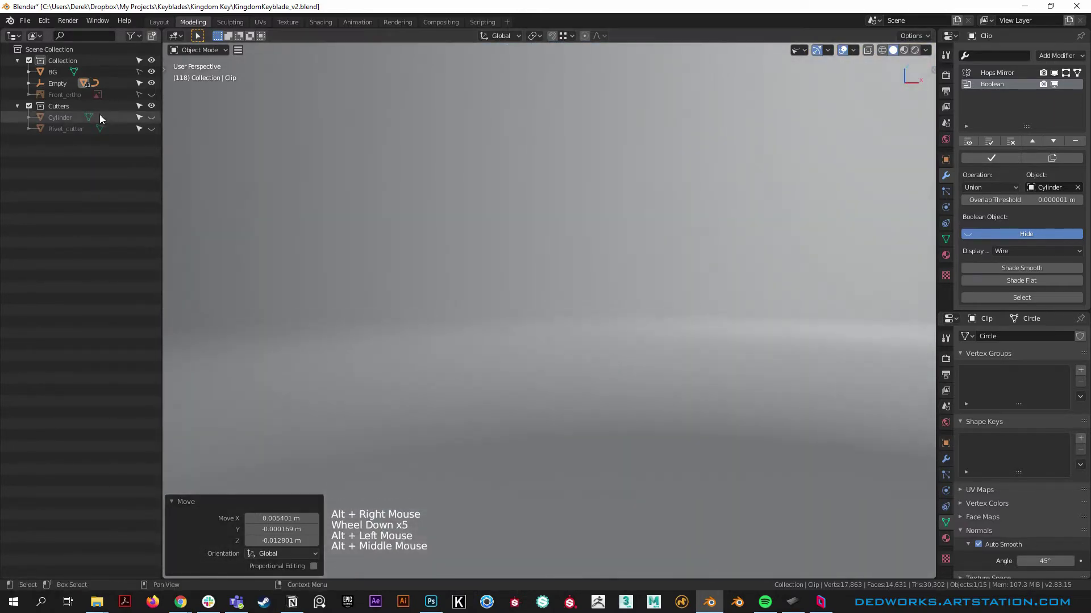
Step: Rotate the Clip about 5 more degrees after zooming in on it from several angles
{"action": "left_click", "coordinate": [156, 77]}
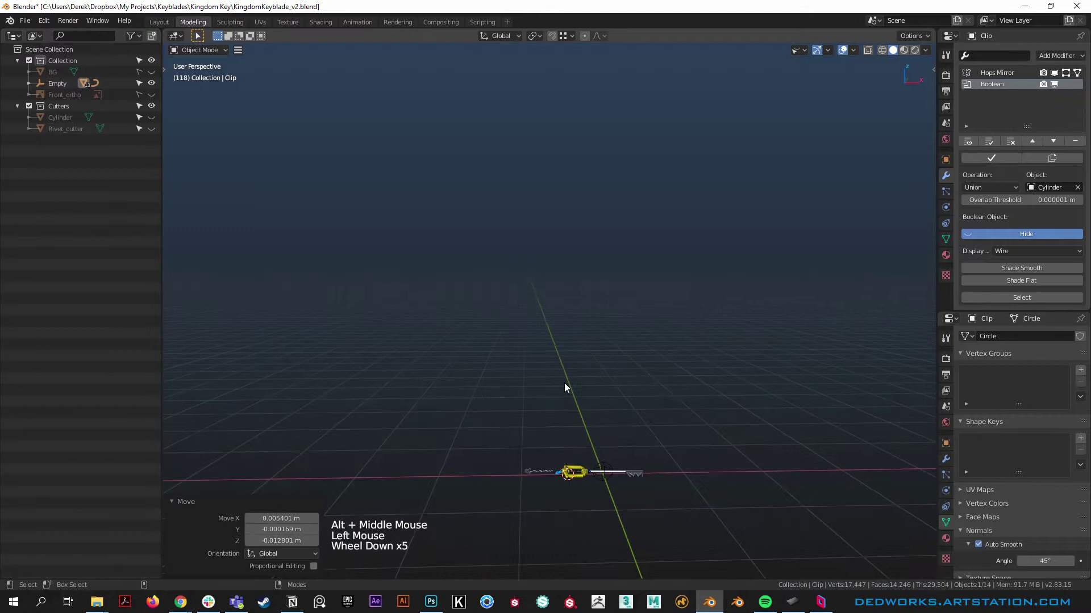
{"action": "scroll", "scroll_direction": "down", "scroll_amount": 3}
{"action": "middle_click", "coordinate": [623, 490]}
{"action": "scroll", "scroll_direction": "up", "scroll_amount": 3}
{"action": "scroll", "scroll_direction": "up", "scroll_amount": 3}
{"action": "middle_click", "coordinate": [343, 375]}
{"action": "scroll", "scroll_direction": "up", "scroll_amount": 3}
{"action": "scroll", "scroll_direction": "up", "scroll_amount": 3}
{"action": "middle_click", "coordinate": [703, 440]}
{"action": "scroll", "scroll_direction": "down", "scroll_amount": 3}
{"action": "left_click", "coordinate": [619, 397]}
{"action": "key", "text": "r"}
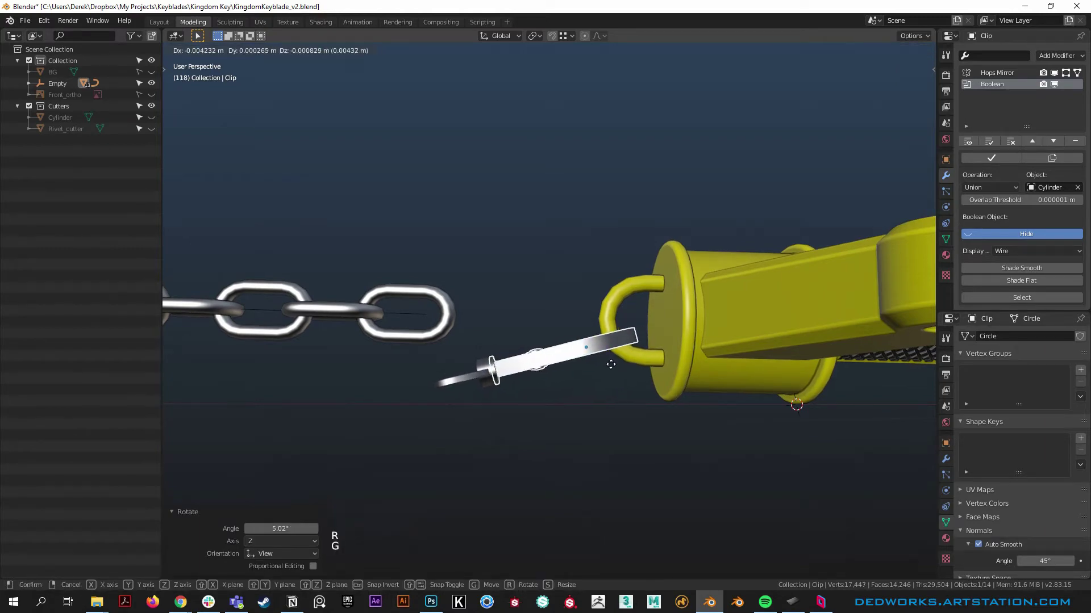
{"action": "left_click", "coordinate": [489, 394]}
Step: Shift the Clip a few millimetres closer to the pommel ring, checking it while orbiting
{"action": "middle_click", "coordinate": [447, 390]}
{"action": "right_click", "coordinate": [497, 446]}
{"action": "left_click", "coordinate": [537, 447]}
{"action": "right_click", "coordinate": [515, 474]}
{"action": "middle_click", "coordinate": [519, 455]}
{"action": "right_click", "coordinate": [535, 354]}
{"action": "left_click", "coordinate": [516, 340]}
{"action": "middle_click", "coordinate": [526, 305]}
{"action": "right_click", "coordinate": [524, 382]}
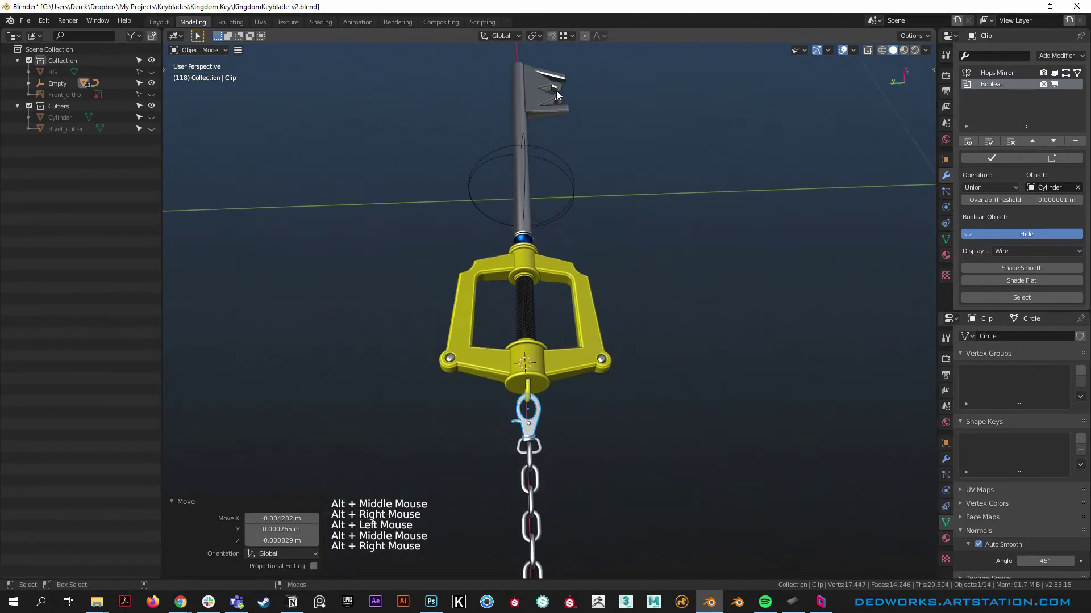
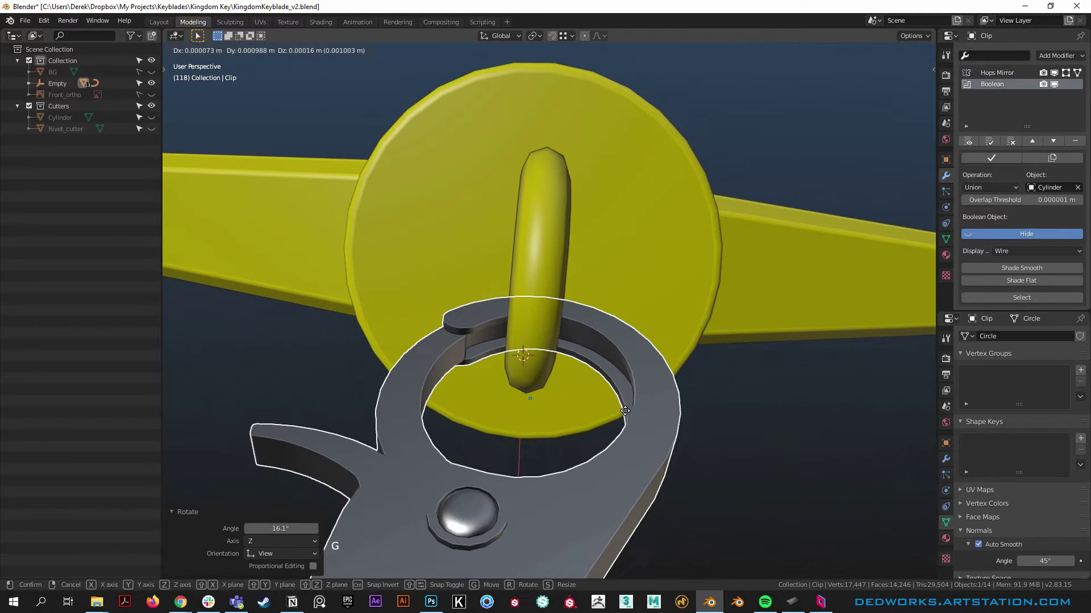
Step: Select the Clip and examine how its hook sits against the pommel ring from each side
{"action": "left_click", "coordinate": [626, 457]}
{"action": "right_click", "coordinate": [547, 422]}
{"action": "left_click", "coordinate": [569, 452]}
{"action": "right_click", "coordinate": [587, 448]}
{"action": "left_click", "coordinate": [558, 430]}
{"action": "middle_click", "coordinate": [564, 503]}
{"action": "right_click", "coordinate": [537, 334]}
{"action": "left_click", "coordinate": [606, 474]}
{"action": "middle_click", "coordinate": [617, 471]}
{"action": "right_click", "coordinate": [597, 390]}
{"action": "left_click", "coordinate": [572, 388]}
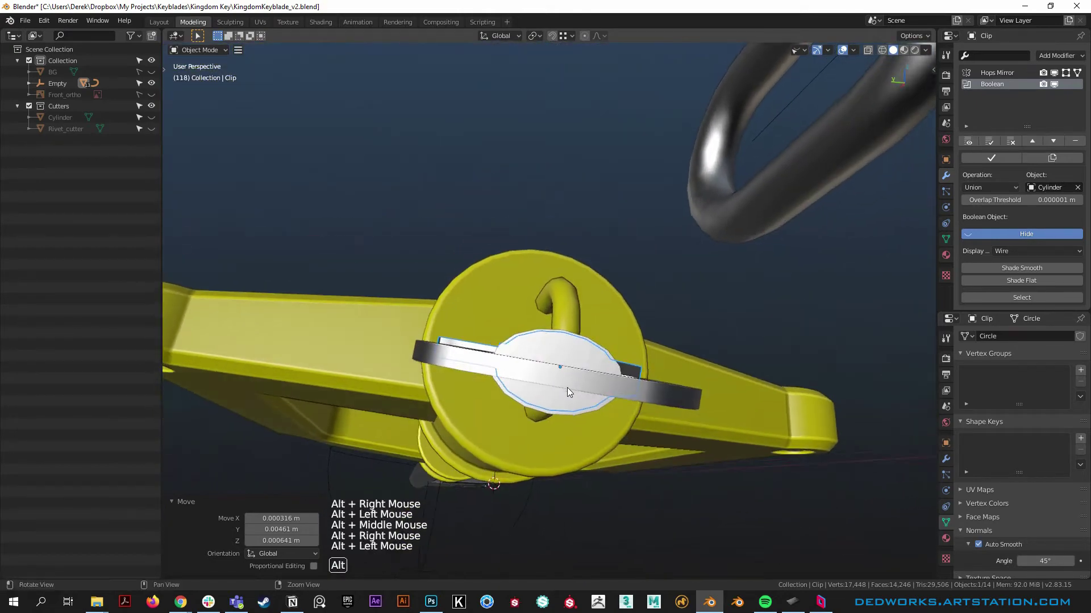
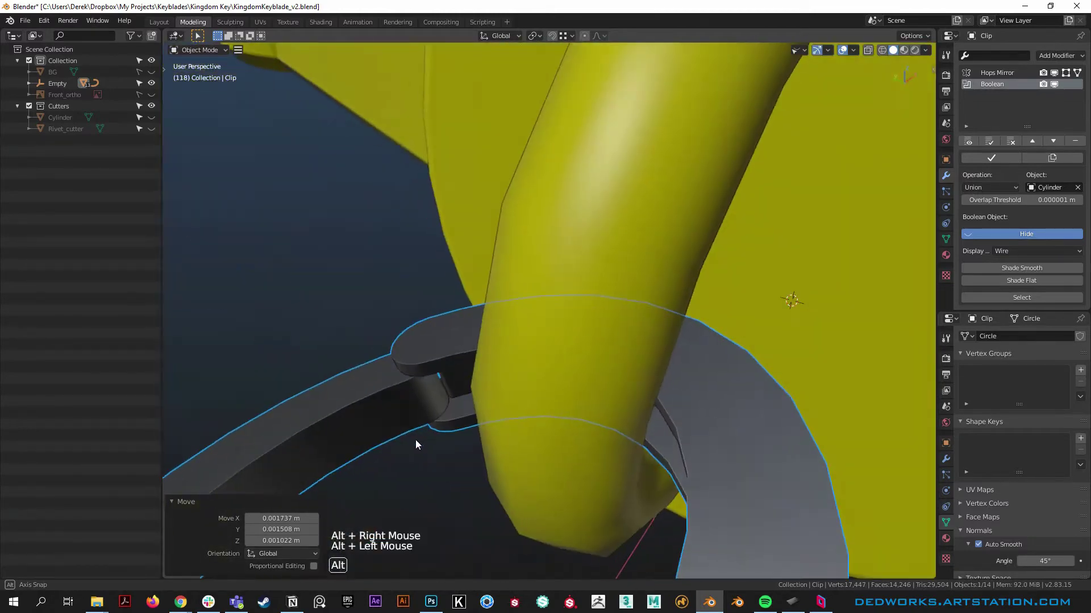
{"action": "middle_click", "coordinate": [569, 386]}
{"action": "right_click", "coordinate": [570, 386]}
{"action": "left_click", "coordinate": [525, 401]}
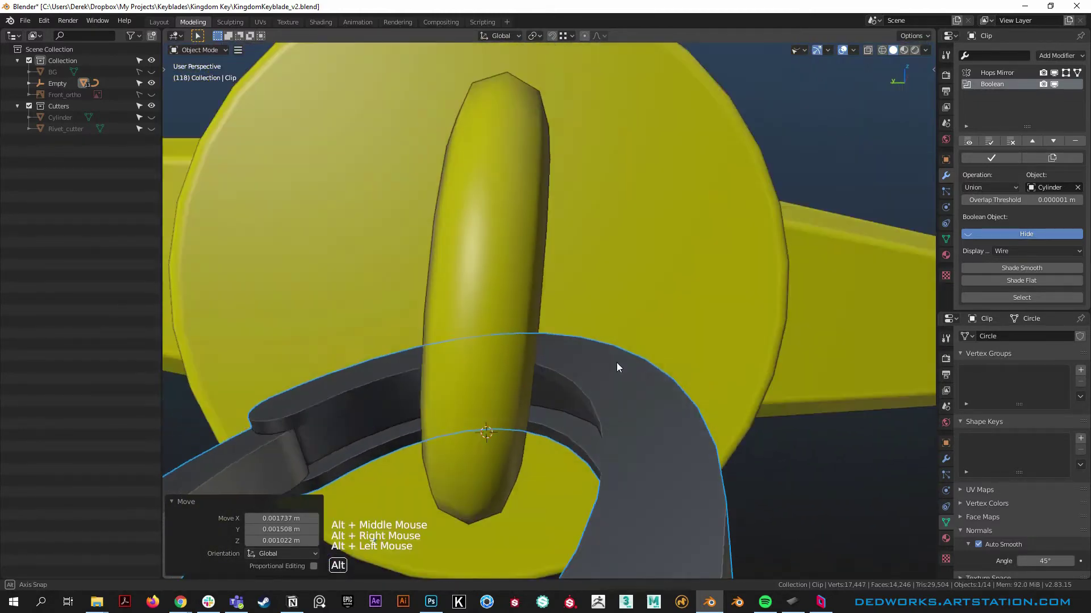
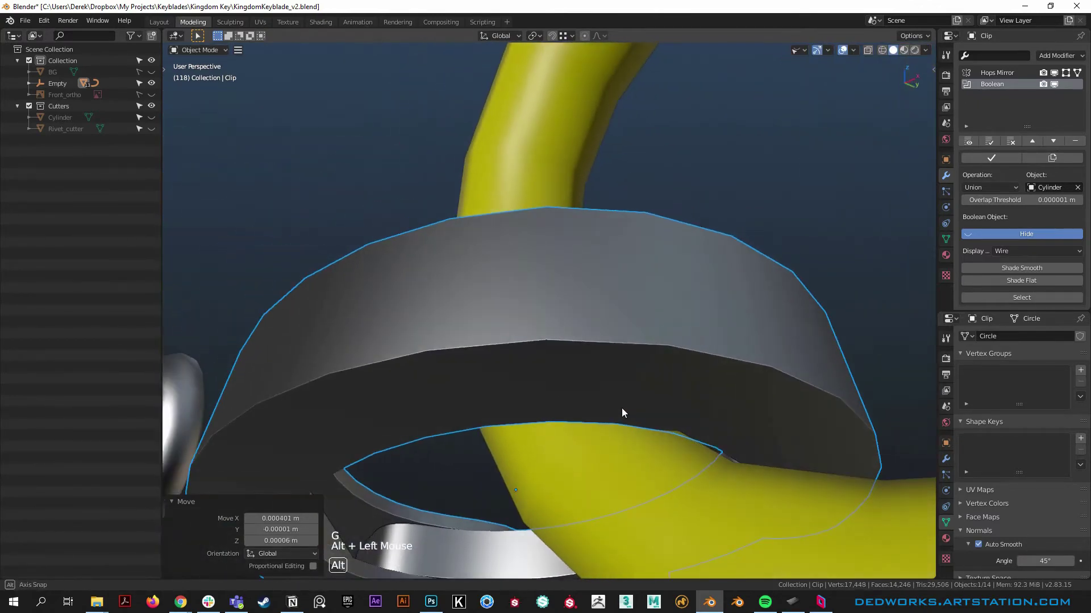
Step: Move the Clip so its hook loops through the ring at the keyblade's pommel
{"action": "key", "text": "g"}
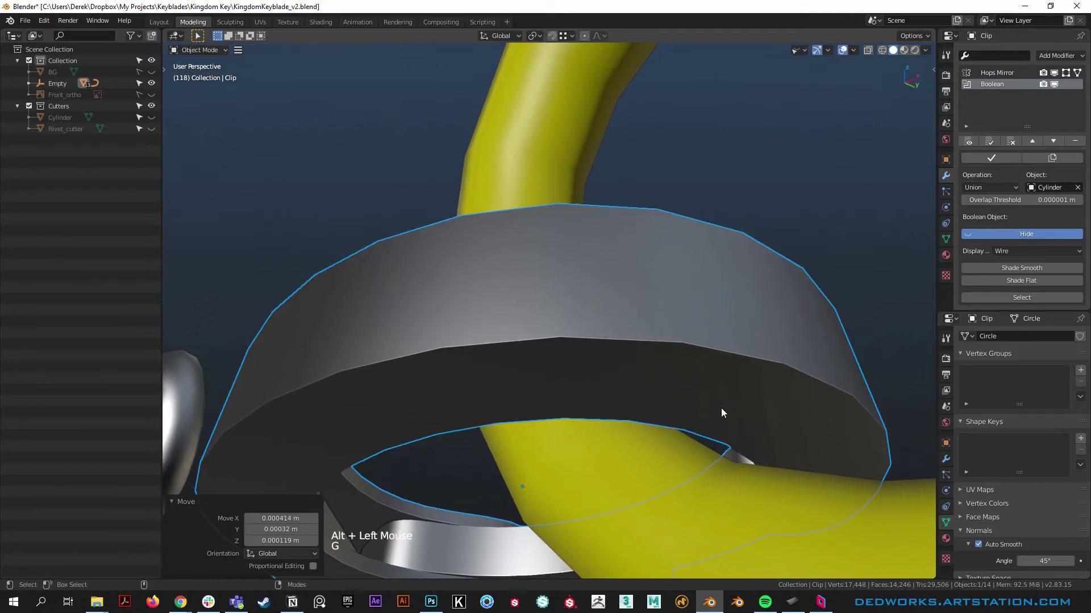
{"action": "right_click", "coordinate": [717, 408]}
{"action": "left_click", "coordinate": [689, 363]}
{"action": "right_click", "coordinate": [736, 430]}
{"action": "left_click", "coordinate": [622, 415]}
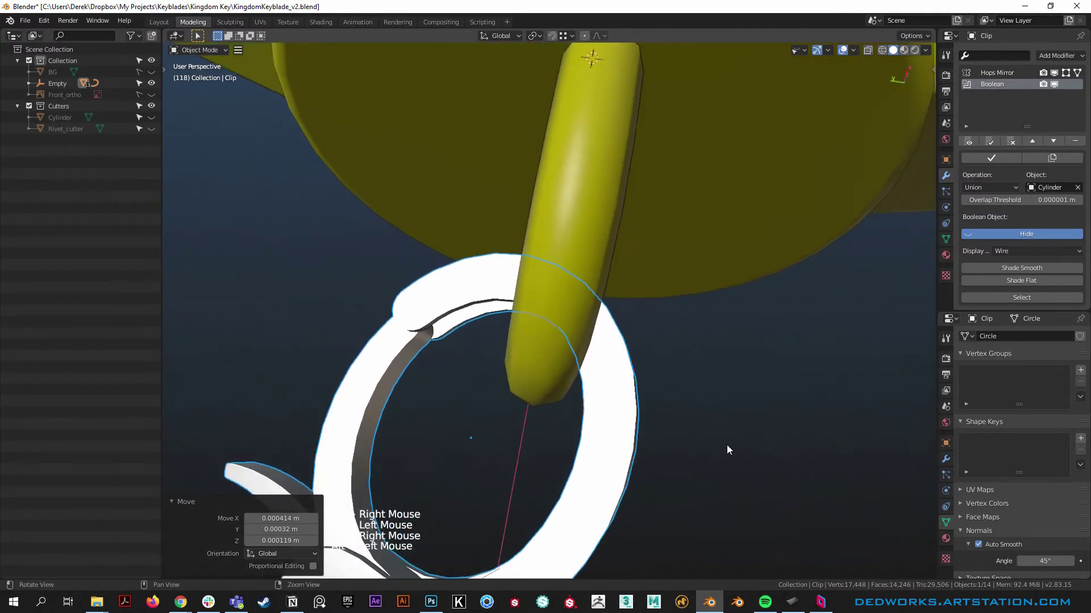
{"action": "middle_click", "coordinate": [540, 460]}
{"action": "left_click", "coordinate": [582, 430]}
{"action": "right_click", "coordinate": [559, 453]}
{"action": "middle_click", "coordinate": [619, 444]}
{"action": "right_click", "coordinate": [617, 370]}
{"action": "left_click", "coordinate": [639, 360]}
{"action": "middle_click", "coordinate": [700, 281]}
{"action": "right_click", "coordinate": [536, 397]}
{"action": "left_click", "coordinate": [572, 447]}
Step: Nudge the Clip a fraction of a millimetre further onto the guard loop, verifying all around
{"action": "middle_click", "coordinate": [549, 428]}
{"action": "right_click", "coordinate": [516, 329]}
{"action": "left_click", "coordinate": [539, 362]}
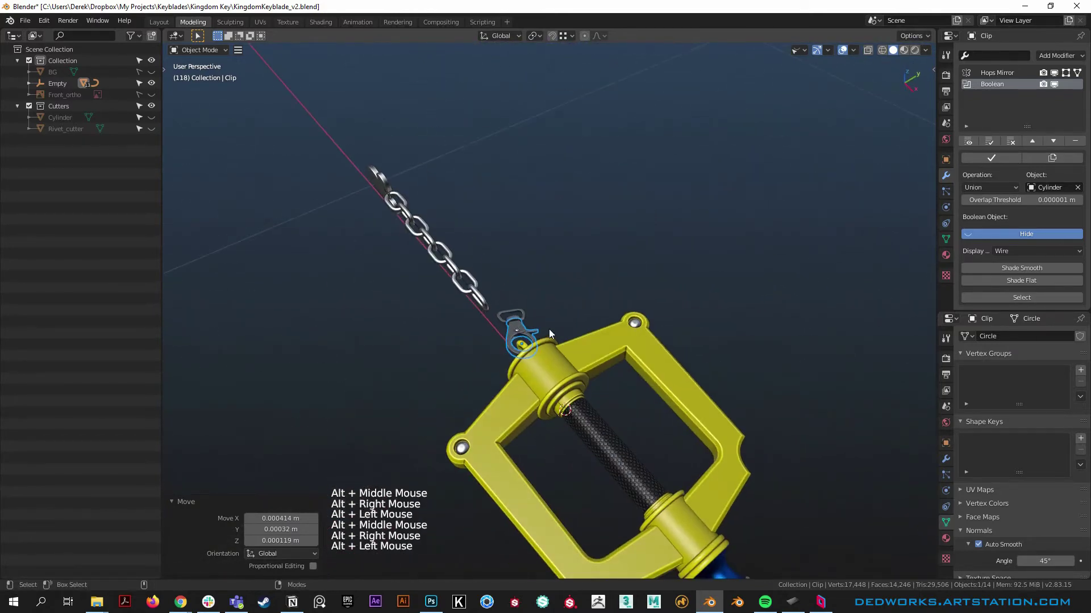
{"action": "middle_click", "coordinate": [564, 493]}
{"action": "right_click", "coordinate": [586, 399]}
{"action": "left_click", "coordinate": [535, 328]}
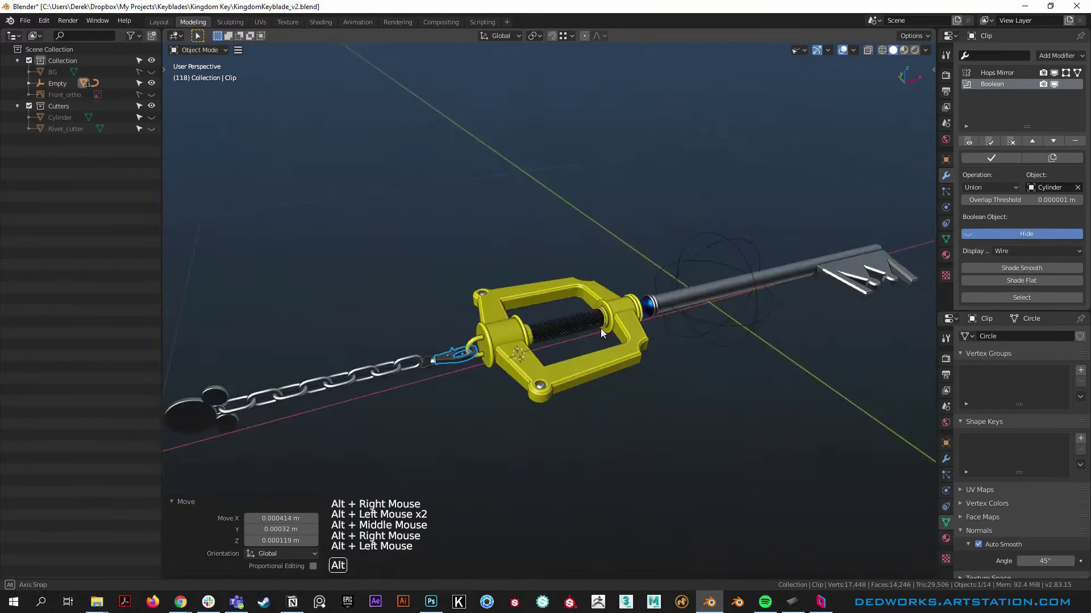
{"action": "middle_click", "coordinate": [438, 381]}
{"action": "right_click", "coordinate": [555, 302]}
{"action": "left_click", "coordinate": [584, 410]}
{"action": "middle_click", "coordinate": [460, 467]}
{"action": "right_click", "coordinate": [577, 281]}
{"action": "left_click", "coordinate": [585, 322]}
{"action": "right_click", "coordinate": [575, 334]}
{"action": "key", "text": "space"}
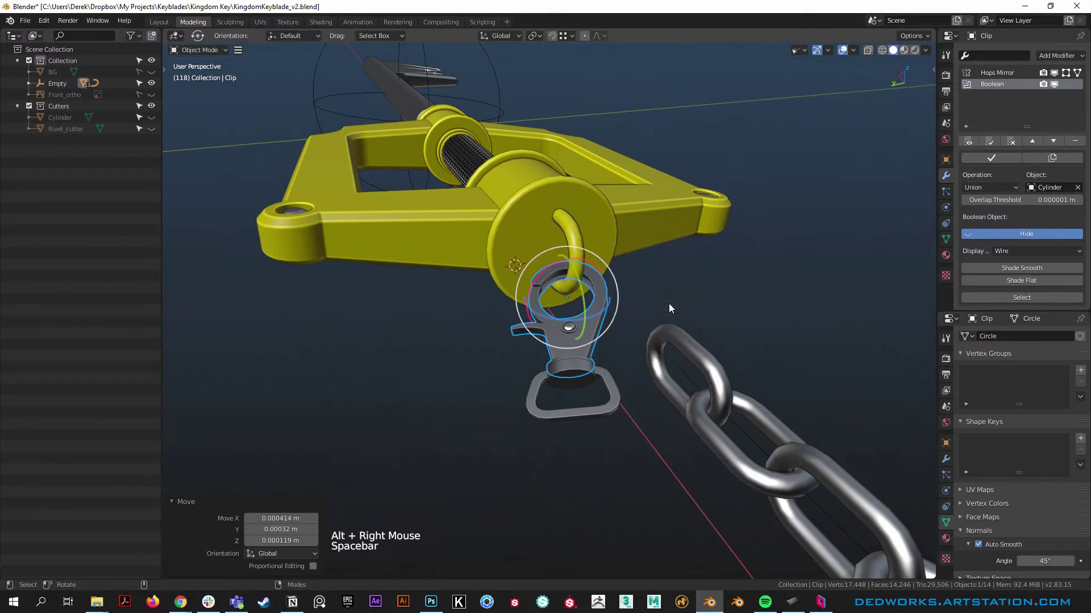
Step: Rotate the Clip 180° about its local Z so it faces the chain while hooked on the loop
{"action": "key", "text": "alt+q"}
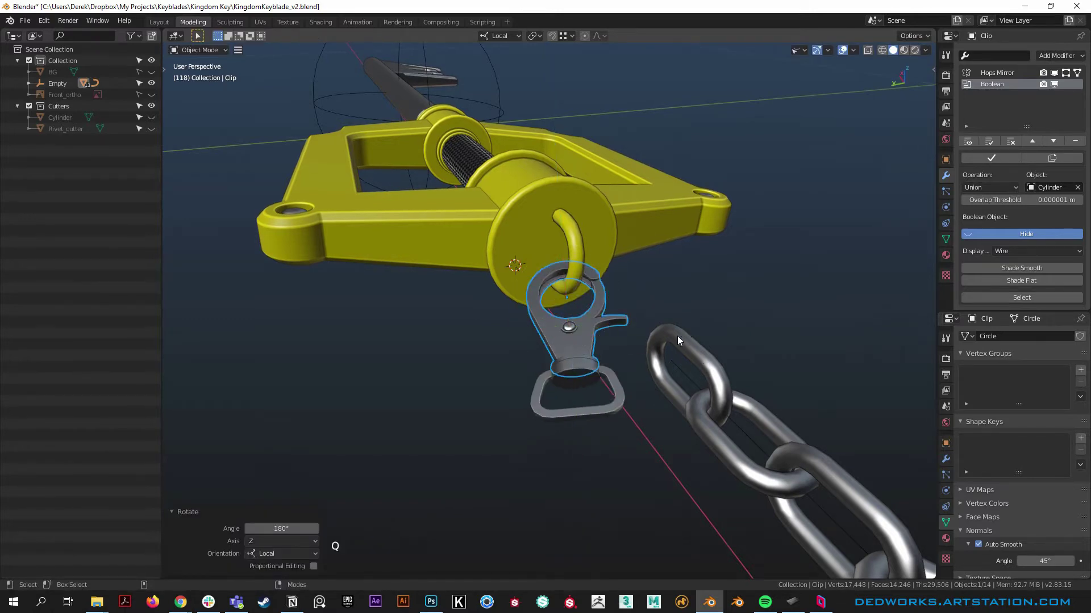
{"action": "left_click", "coordinate": [630, 346]}
{"action": "middle_click", "coordinate": [694, 346]}
{"action": "right_click", "coordinate": [640, 347]}
{"action": "left_click", "coordinate": [673, 389]}
{"action": "key", "text": "alt+q"}
{"action": "right_click", "coordinate": [646, 387]}
{"action": "middle_click", "coordinate": [581, 383]}
{"action": "right_click", "coordinate": [597, 334]}
{"action": "left_click", "coordinate": [569, 386]}
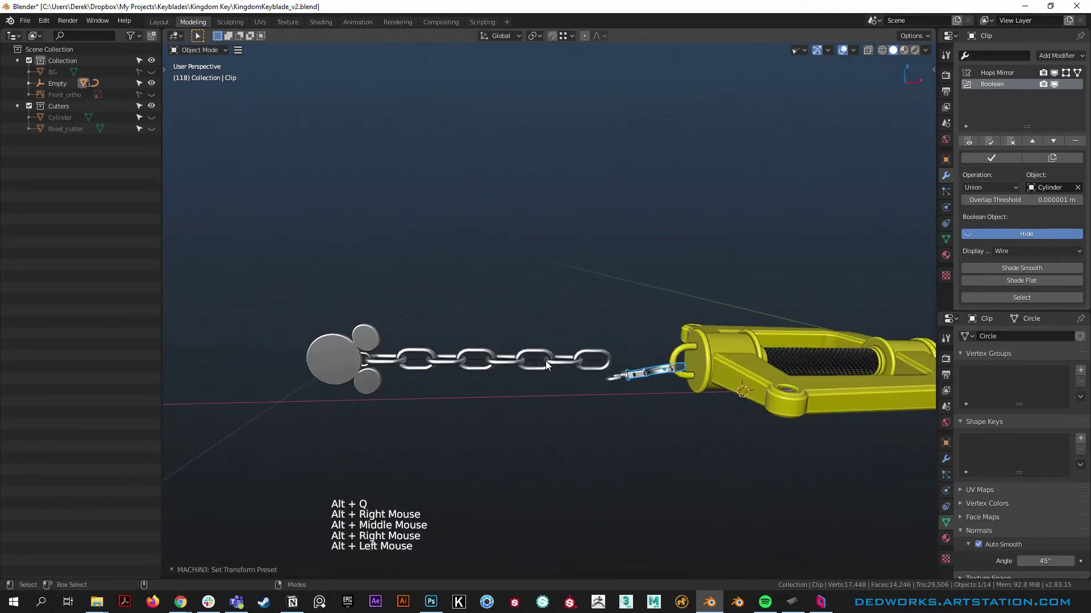
{"action": "left_click", "coordinate": [538, 365]}
Step: Lower Chain_curve along Z about 0.027 m so its end meets the clip
{"action": "middle_click", "coordinate": [620, 396]}
{"action": "middle_click", "coordinate": [574, 403]}
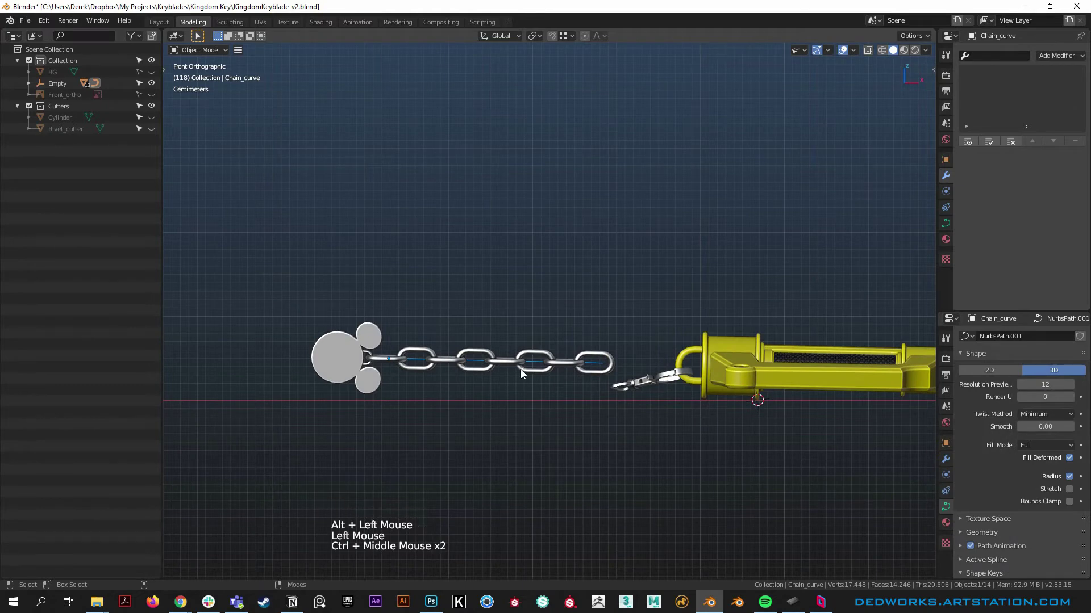
{"action": "key", "text": "g"}
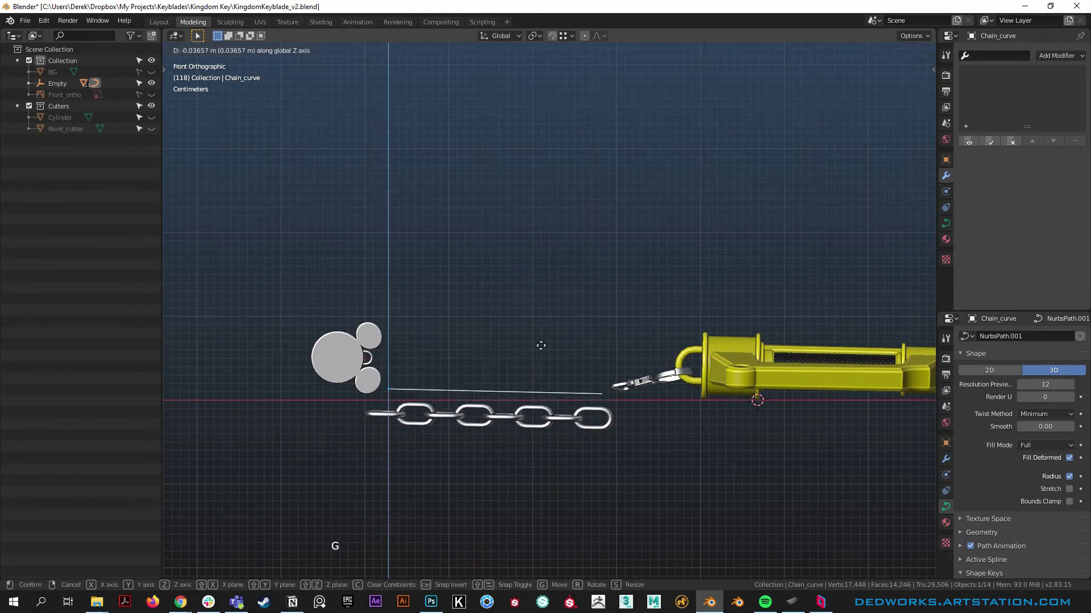
{"action": "key", "text": "g"}
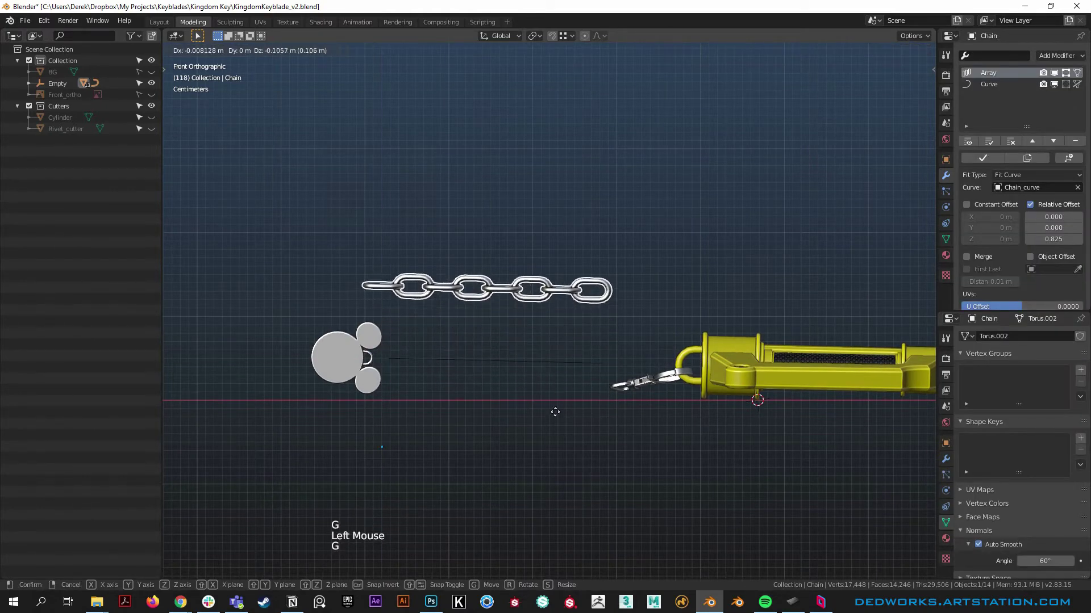
{"action": "scroll", "scroll_direction": "up", "scroll_amount": 3}
{"action": "left_click", "coordinate": [533, 361]}
{"action": "left_click", "coordinate": [547, 382]}
Step: Parent the Mickey token to Chain_curve using Object (Keep Transform)
{"action": "key", "text": "ctrl+p"}
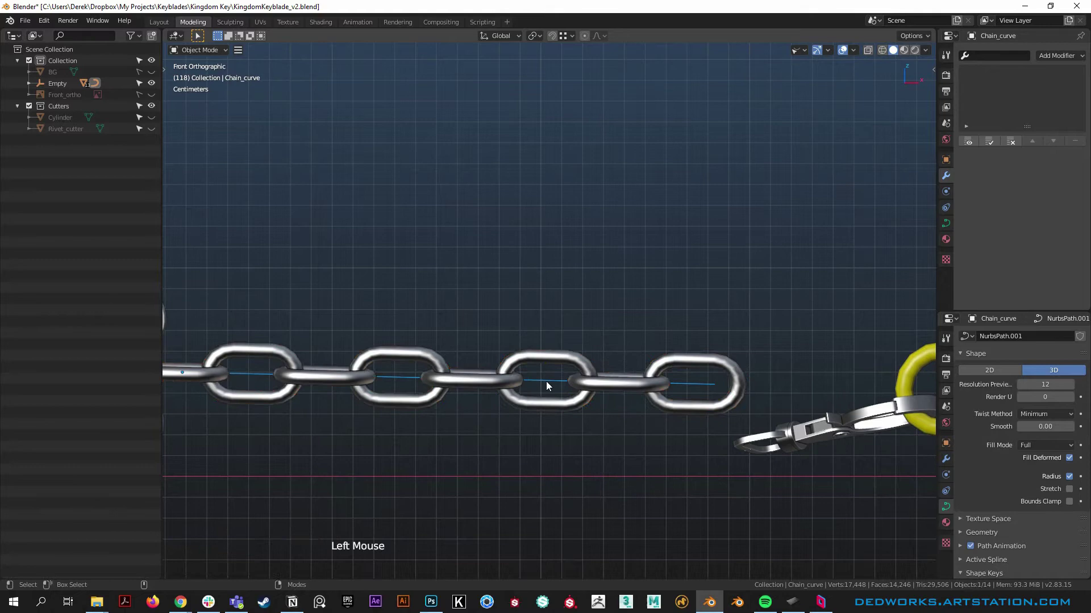
{"action": "scroll", "scroll_direction": "down", "scroll_amount": 3}
{"action": "key", "text": "g"}
{"action": "left_click", "coordinate": [316, 361]}
{"action": "scroll", "scroll_direction": "up", "scroll_amount": 3}
{"action": "left_click", "coordinate": [351, 358]}
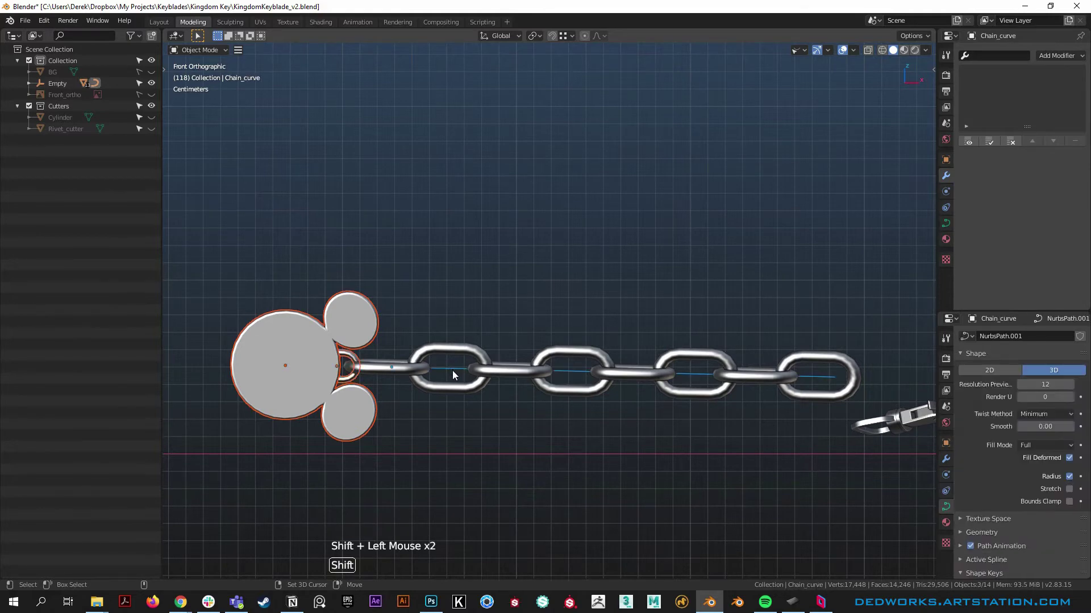
{"action": "key", "text": "ctrl+p"}
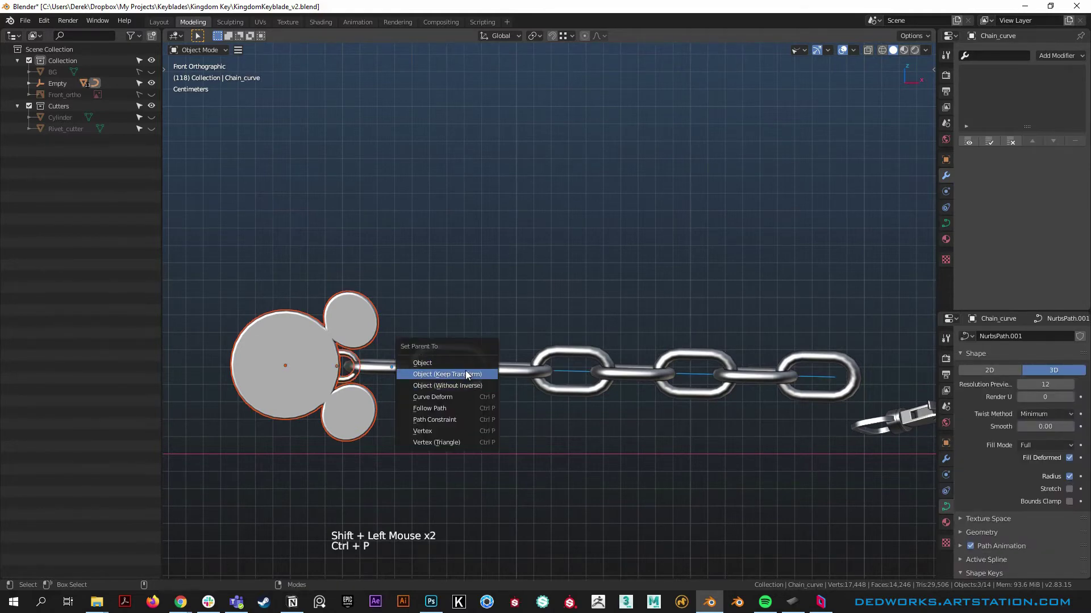
{"action": "key", "text": "g"}
Step: Tilt Chain_curve about −1.24° so the chain lines up with the clip
{"action": "middle_click", "coordinate": [648, 425]}
{"action": "right_click", "coordinate": [534, 366]}
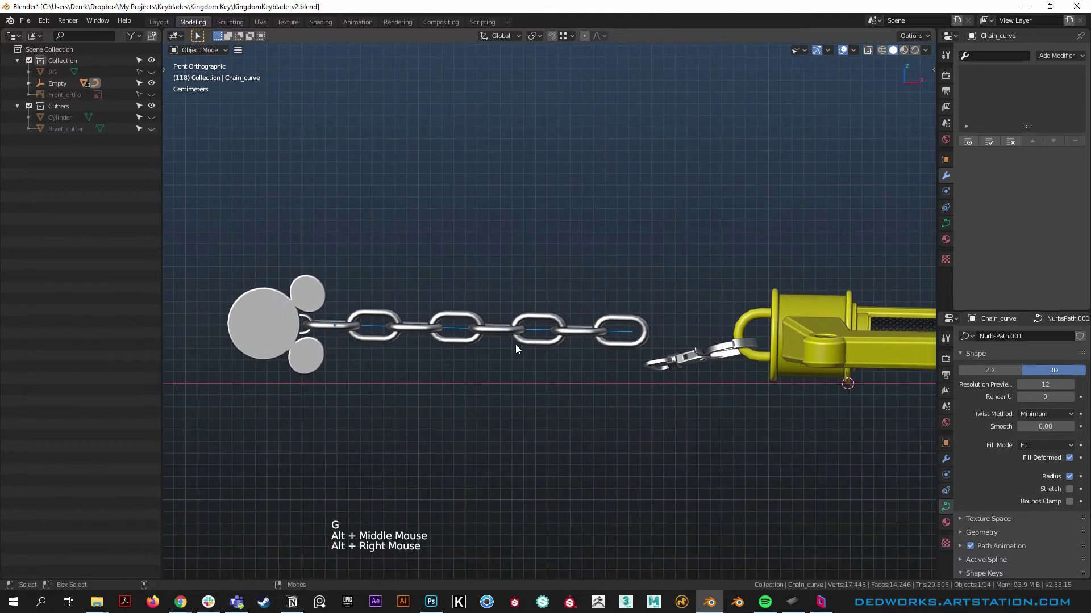
{"action": "key", "text": "g"}
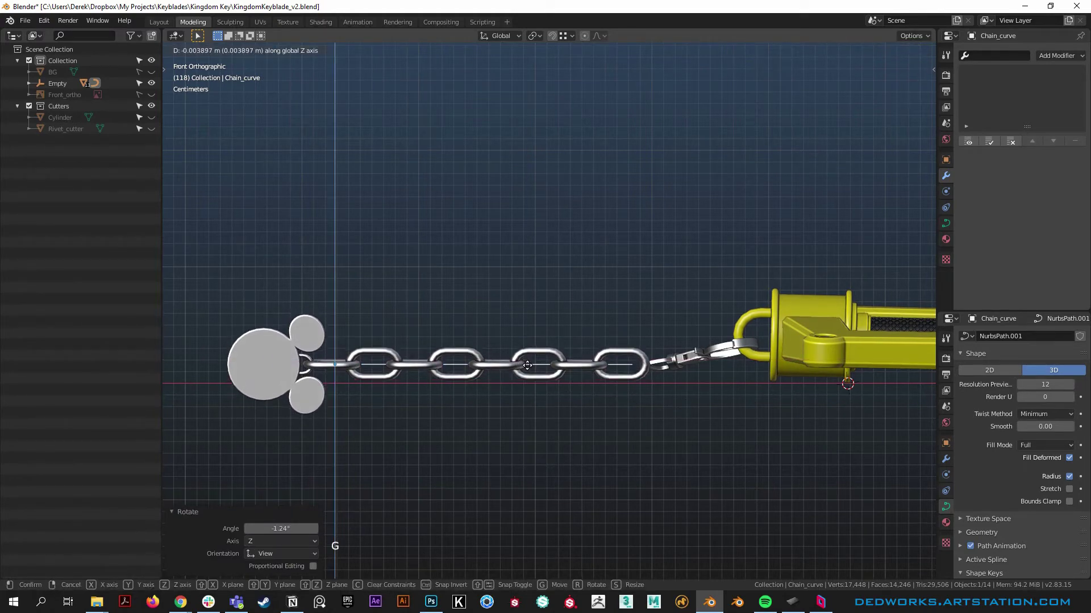
Step: Orbit and zoom around the clip to inspect where the first chain link meets its lower loop
{"action": "scroll", "scroll_direction": "up", "scroll_amount": 3}
{"action": "scroll", "scroll_direction": "down", "scroll_amount": 3}
{"action": "scroll", "scroll_direction": "down", "scroll_amount": 3}
{"action": "middle_click", "coordinate": [362, 448]}
{"action": "scroll", "scroll_direction": "up", "scroll_amount": 3}
{"action": "scroll", "scroll_direction": "down", "scroll_amount": 3}
{"action": "scroll", "scroll_direction": "down", "scroll_amount": 3}
{"action": "middle_click", "coordinate": [459, 425]}
{"action": "scroll", "scroll_direction": "up", "scroll_amount": 3}
{"action": "left_click", "coordinate": [580, 406]}
{"action": "right_click", "coordinate": [567, 447]}
{"action": "middle_click", "coordinate": [731, 452]}
{"action": "right_click", "coordinate": [485, 390]}
{"action": "left_click", "coordinate": [499, 392]}
{"action": "middle_click", "coordinate": [416, 453]}
{"action": "right_click", "coordinate": [608, 461]}
{"action": "left_click", "coordinate": [574, 368]}
{"action": "middle_click", "coordinate": [511, 445]}
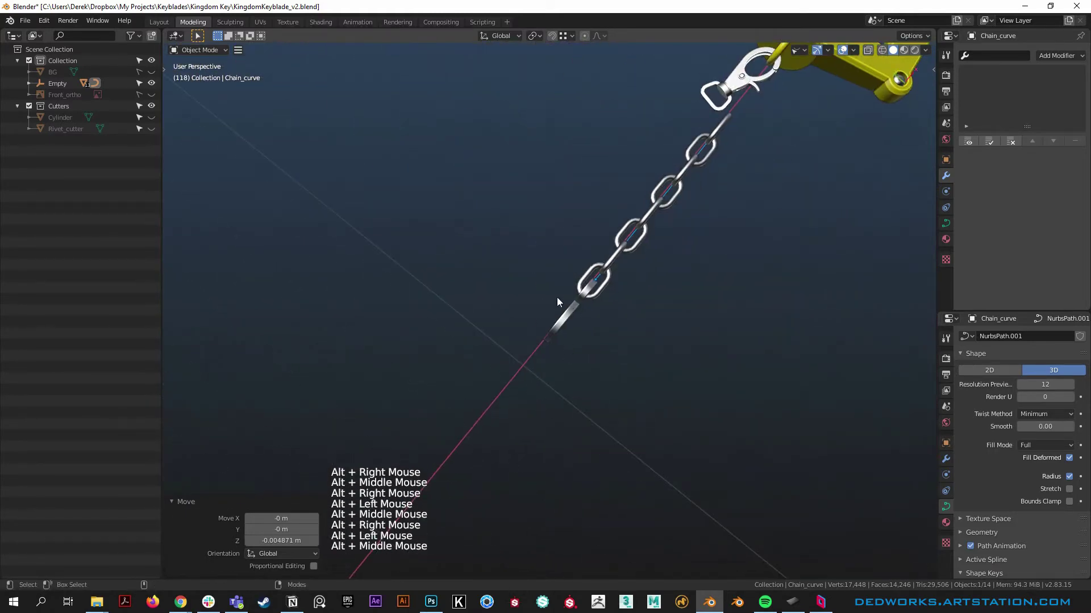
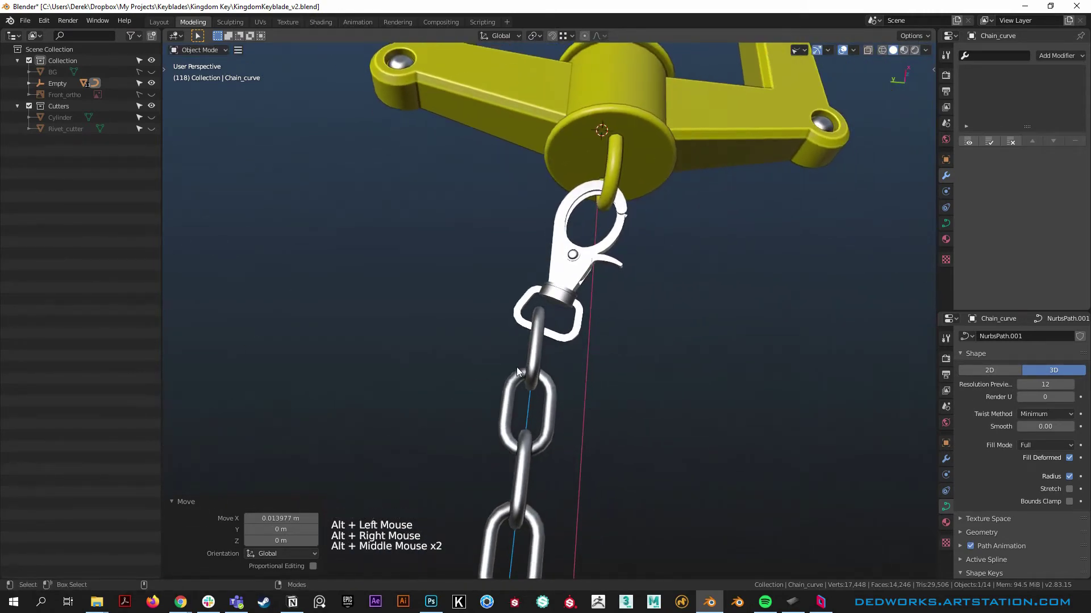
Step: Shift Chain_curve in X/Y/Z so the first link threads through the clip's lower loop
{"action": "key", "text": "g"}
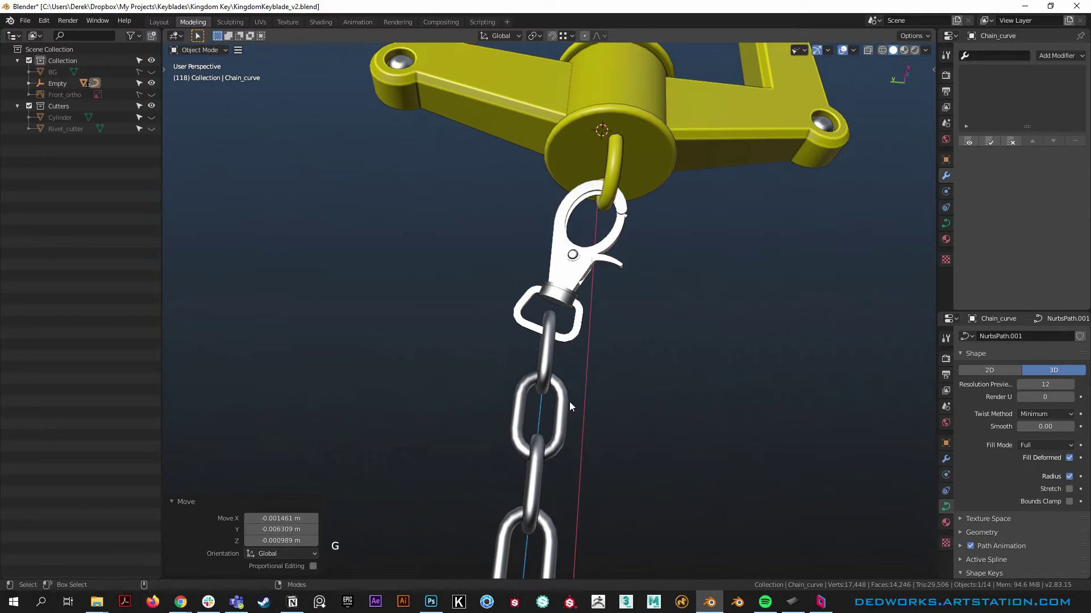
{"action": "left_click", "coordinate": [598, 424]}
{"action": "middle_click", "coordinate": [626, 431]}
{"action": "middle_click", "coordinate": [524, 396]}
{"action": "middle_click", "coordinate": [539, 400]}
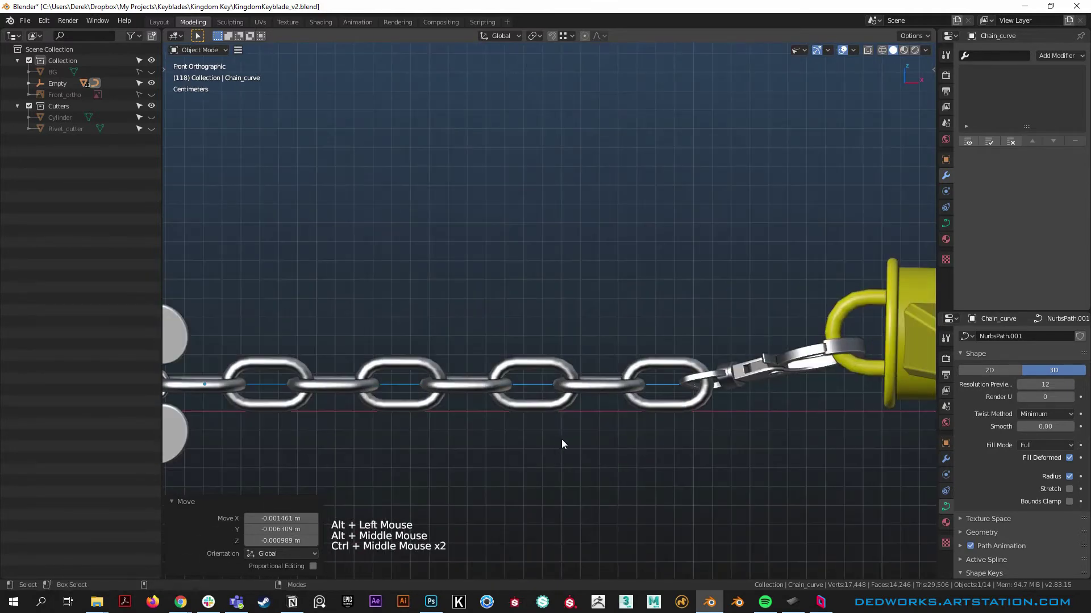
Step: Raise Chain_curve about 0.00076 m along Z in front orthographic view
{"action": "key", "text": "g"}
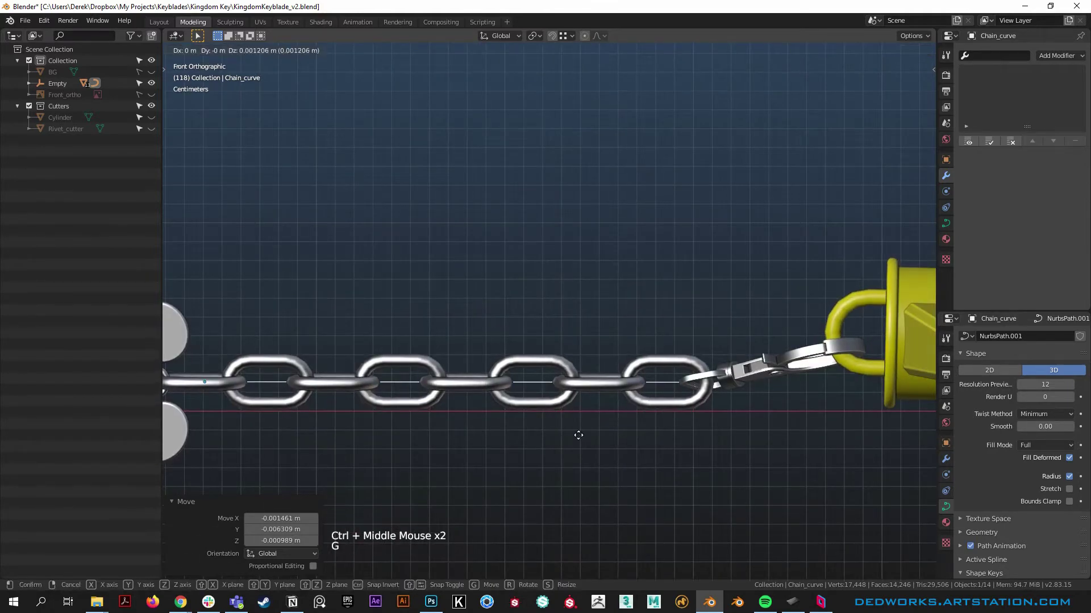
{"action": "scroll", "scroll_direction": "down", "scroll_amount": 3}
{"action": "scroll", "scroll_direction": "up", "scroll_amount": 3}
{"action": "key", "text": "g"}
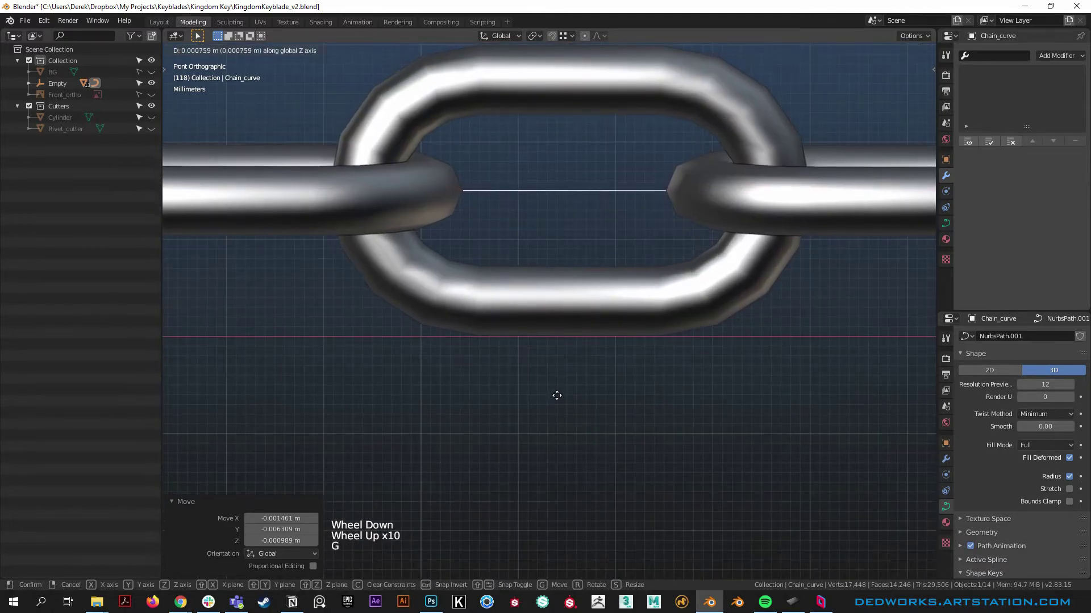
{"action": "scroll", "scroll_direction": "down", "scroll_amount": 3}
Step: Orbit around the guard to confirm the links run centred through the clip loop
{"action": "left_click", "coordinate": [600, 396]}
{"action": "right_click", "coordinate": [583, 377]}
{"action": "left_click", "coordinate": [664, 483]}
{"action": "middle_click", "coordinate": [665, 464]}
{"action": "right_click", "coordinate": [538, 435]}
{"action": "left_click", "coordinate": [537, 389]}
{"action": "middle_click", "coordinate": [550, 419]}
{"action": "right_click", "coordinate": [548, 394]}
{"action": "left_click", "coordinate": [608, 465]}
{"action": "middle_click", "coordinate": [671, 472]}
{"action": "right_click", "coordinate": [610, 393]}
{"action": "left_click", "coordinate": [591, 345]}
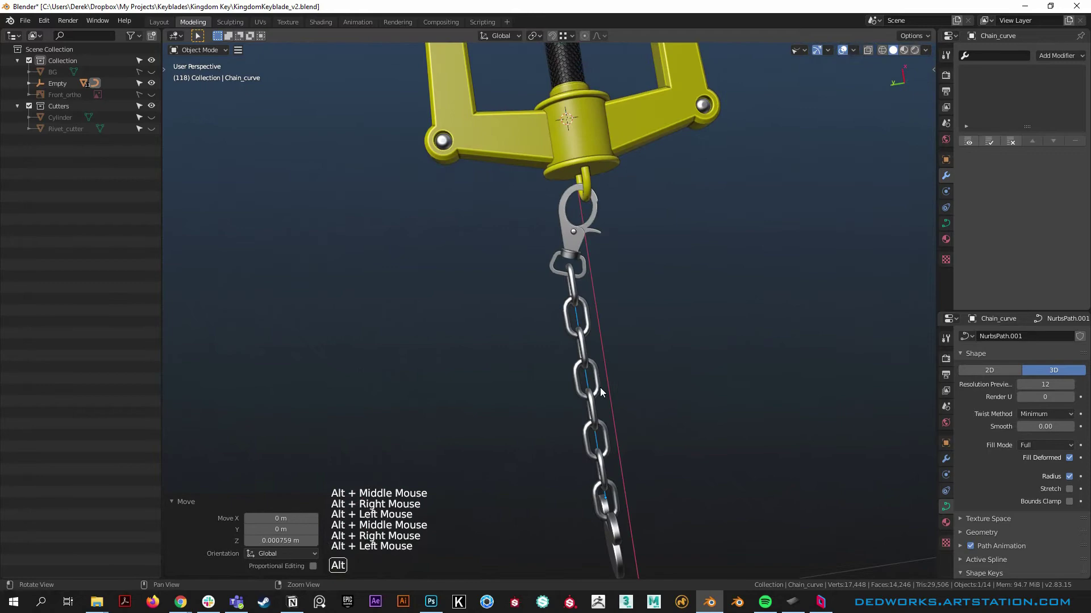
Step: Select control points on Chain_curve in top view, framing the chain above the hook clip
{"action": "left_click", "coordinate": [577, 323]}
{"action": "right_click", "coordinate": [694, 363]}
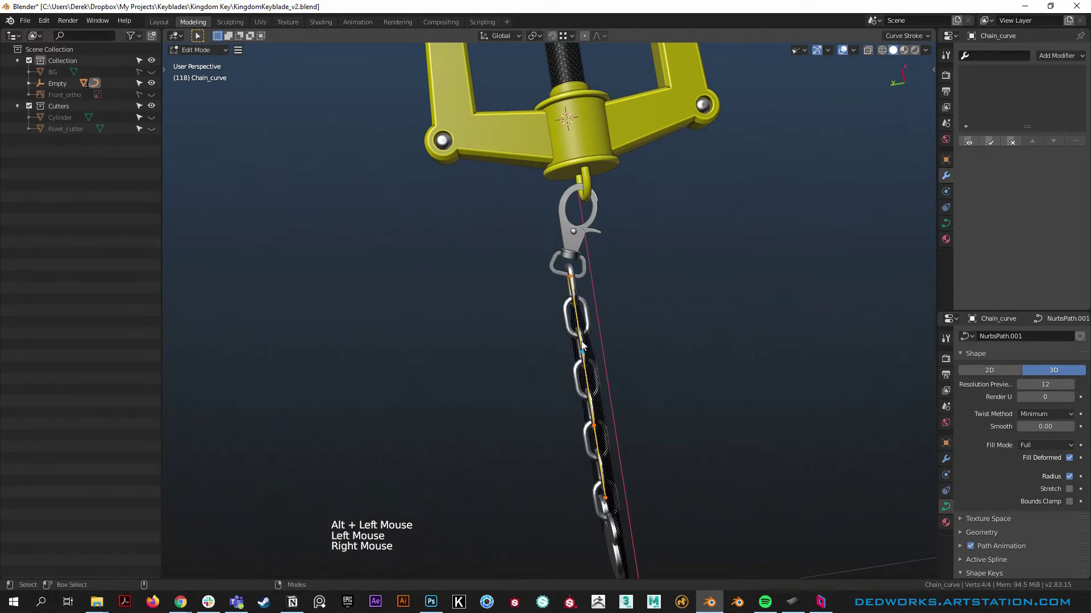
{"action": "left_click", "coordinate": [609, 336]}
{"action": "left_click", "coordinate": [641, 442]}
{"action": "middle_click", "coordinate": [634, 401]}
{"action": "scroll", "scroll_direction": "down", "scroll_amount": 3}
{"action": "middle_click", "coordinate": [622, 243]}
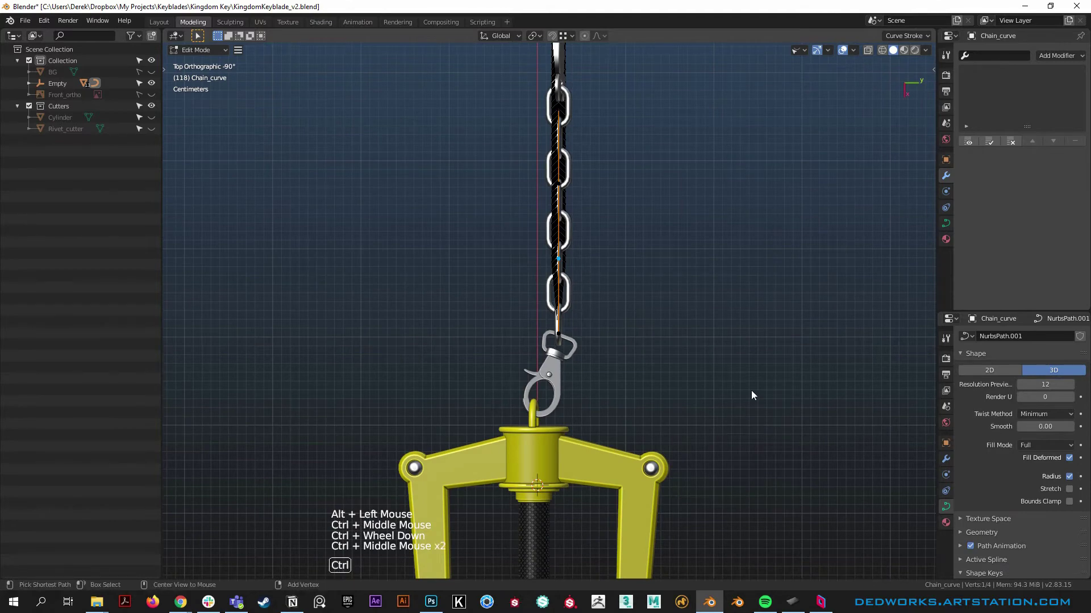
{"action": "middle_click", "coordinate": [593, 253]}
{"action": "middle_click", "coordinate": [591, 433]}
Step: Move the selected points with G so the chain bends gently away from the keyblade
{"action": "key", "text": "g"}
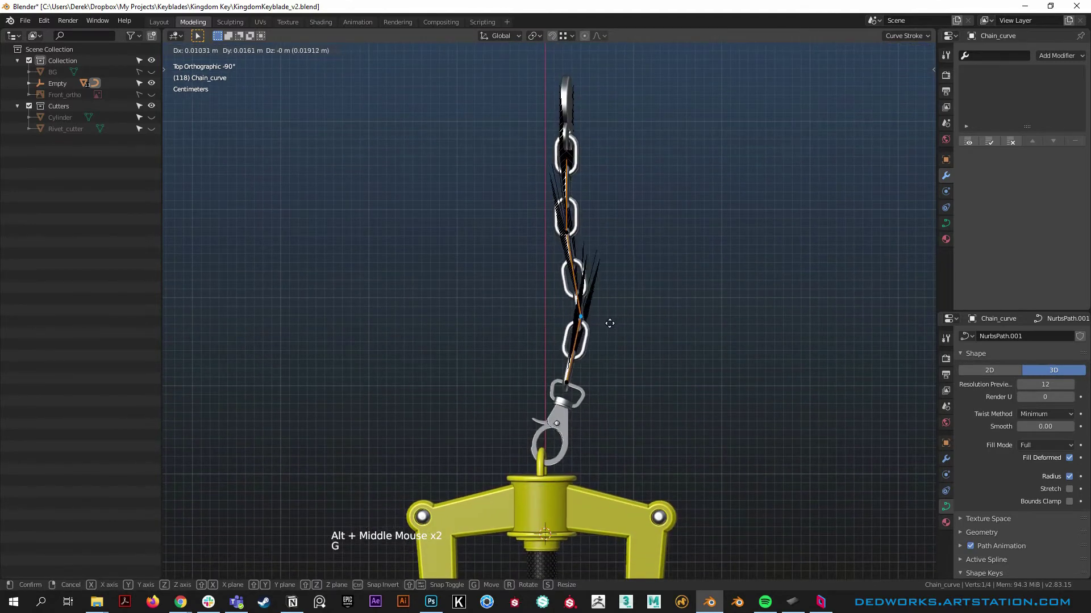
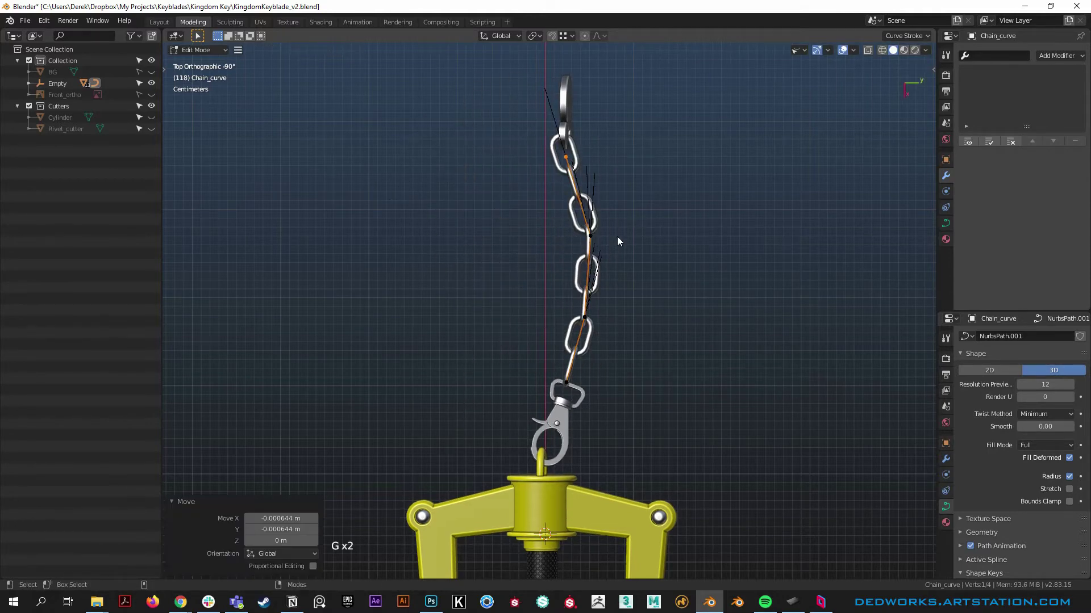
{"action": "key", "text": "g"}
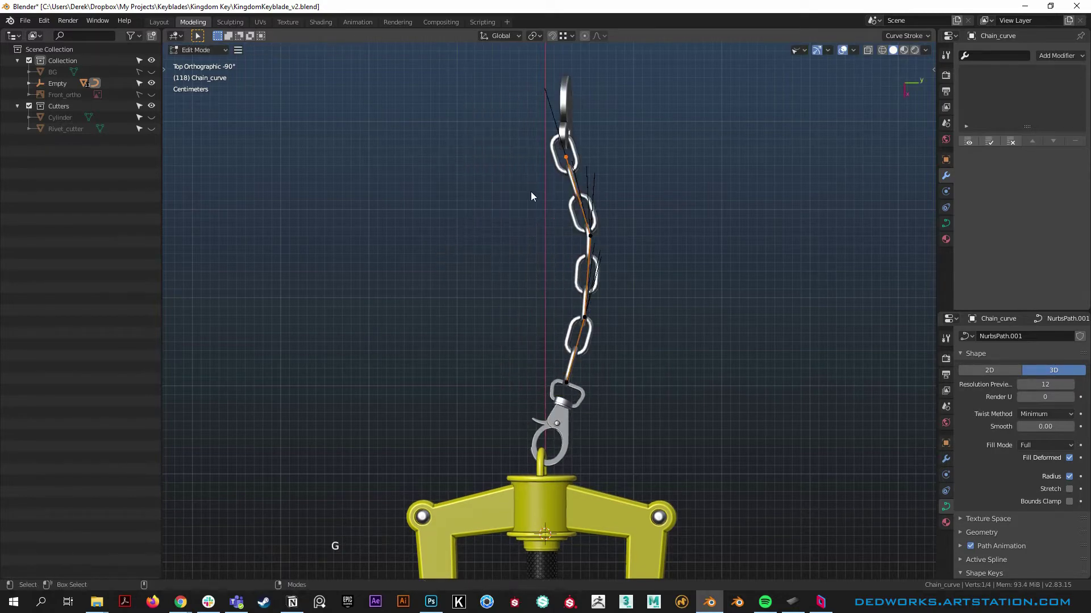
{"action": "key", "text": "g"}
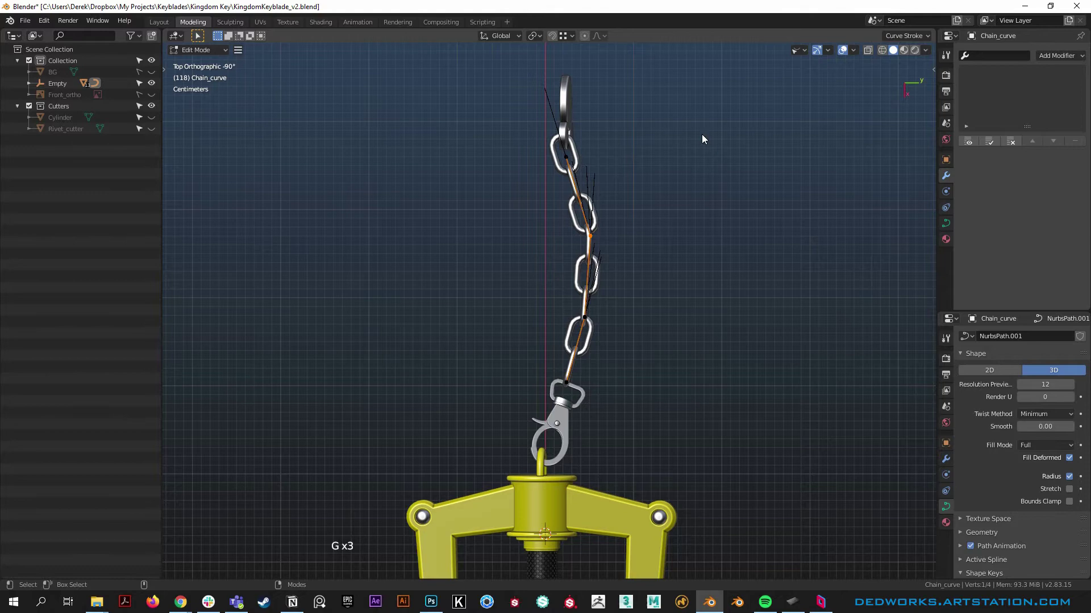
{"action": "scroll", "scroll_direction": "up", "scroll_amount": 3}
{"action": "scroll", "scroll_direction": "down", "scroll_amount": 3}
Step: Rotate Chain_curve about -11.3° around Z in top view so the chain swings to one side
{"action": "right_click", "coordinate": [629, 346]}
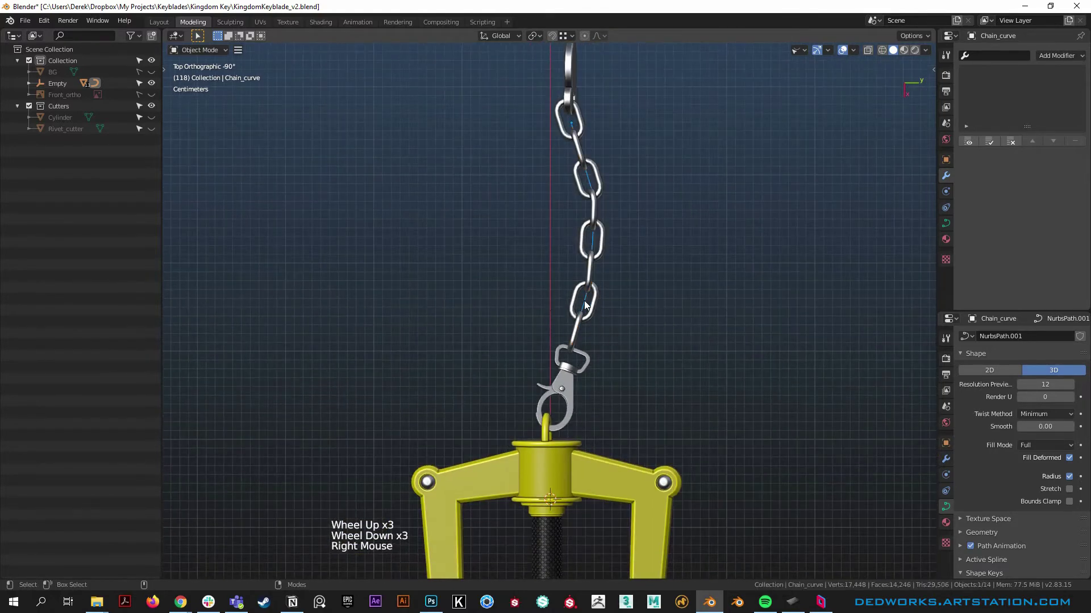
{"action": "left_click", "coordinate": [590, 307]}
{"action": "key", "text": "r"}
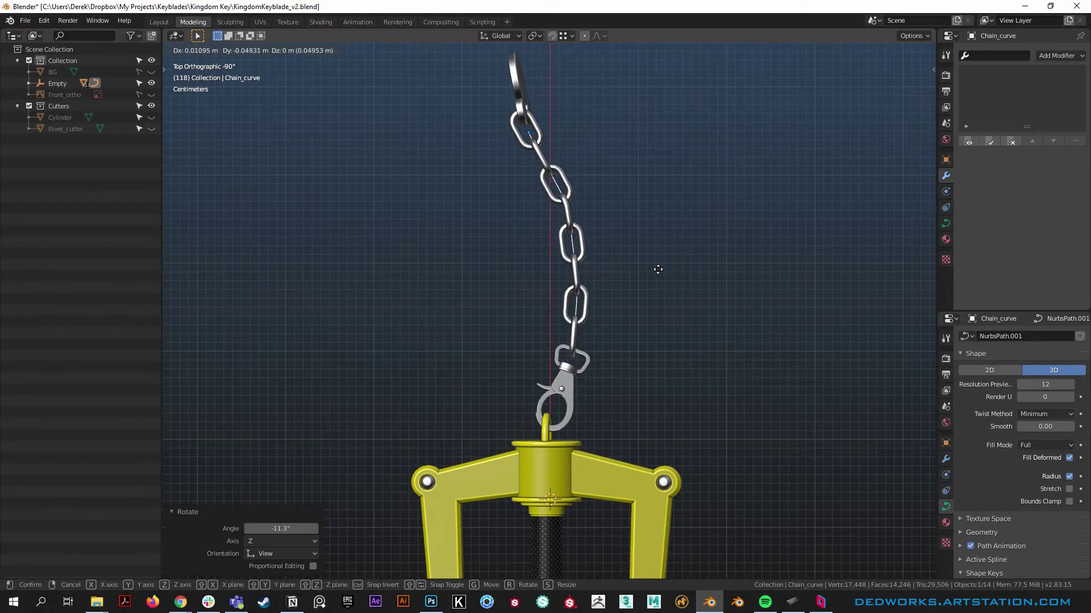
{"action": "middle_click", "coordinate": [551, 246]}
{"action": "left_click", "coordinate": [650, 163]}
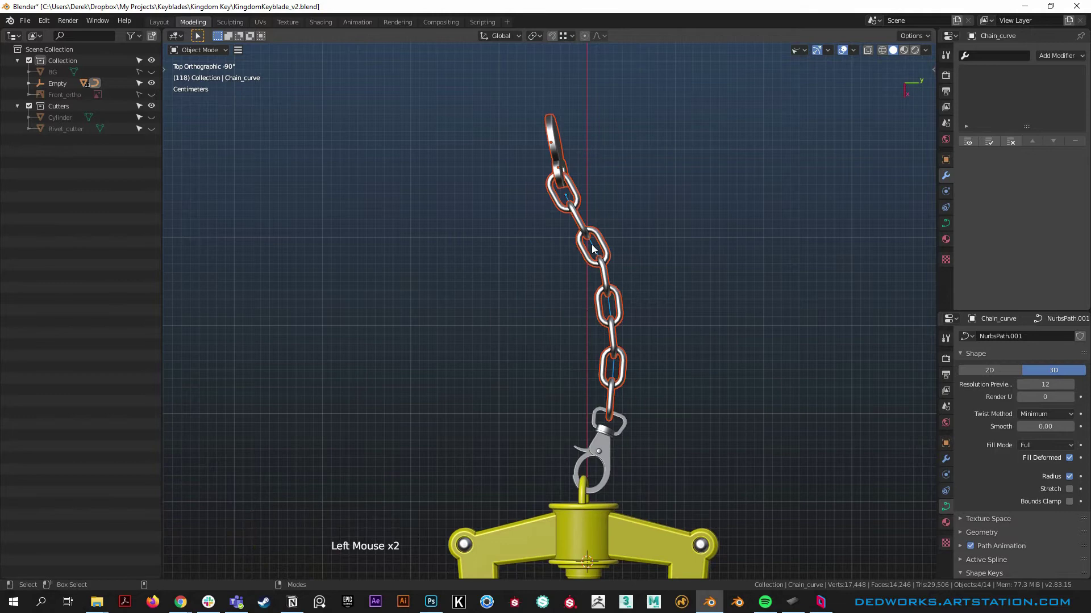
{"action": "left_click", "coordinate": [726, 229]}
Step: Enter the curve's points, try repositioning one and undo the unwanted change
{"action": "right_click", "coordinate": [727, 229]}
{"action": "left_click", "coordinate": [656, 164]}
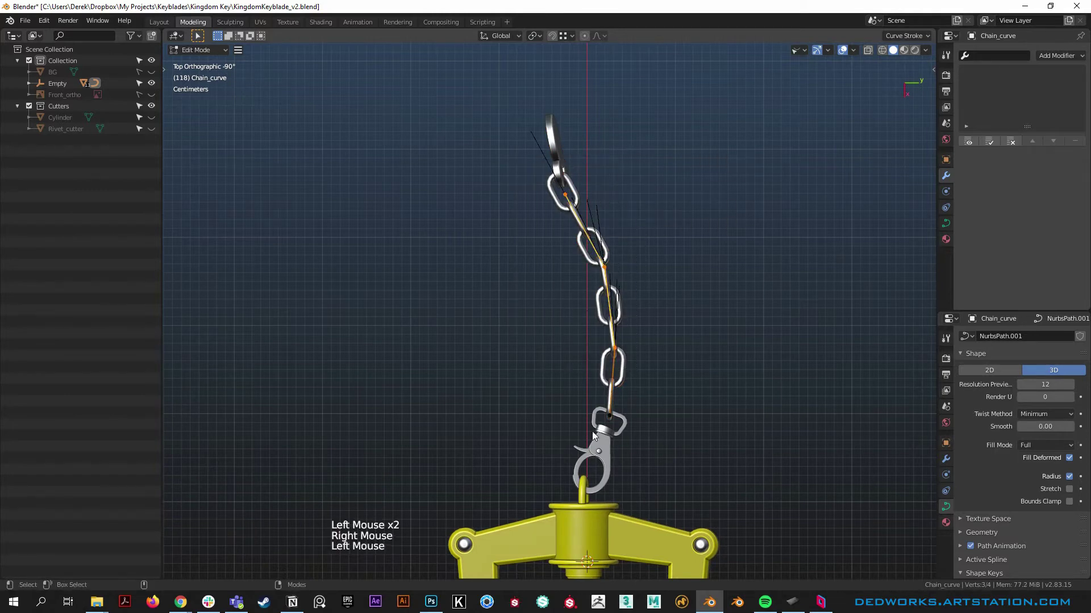
{"action": "scroll", "scroll_direction": "up", "scroll_amount": 3}
{"action": "left_click", "coordinate": [615, 416]}
{"action": "key", "text": "shift+s"}
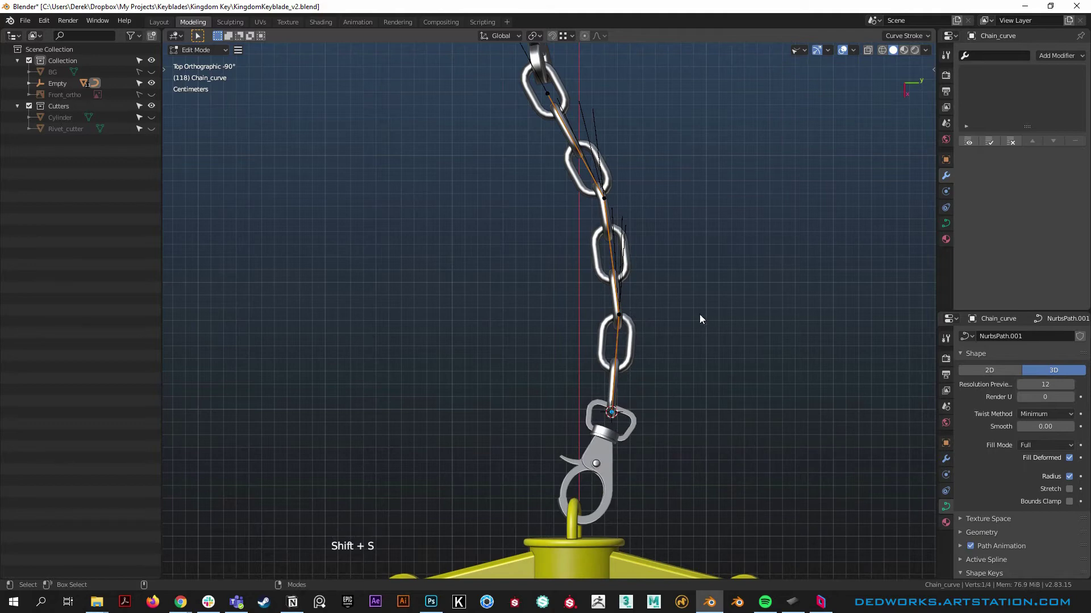
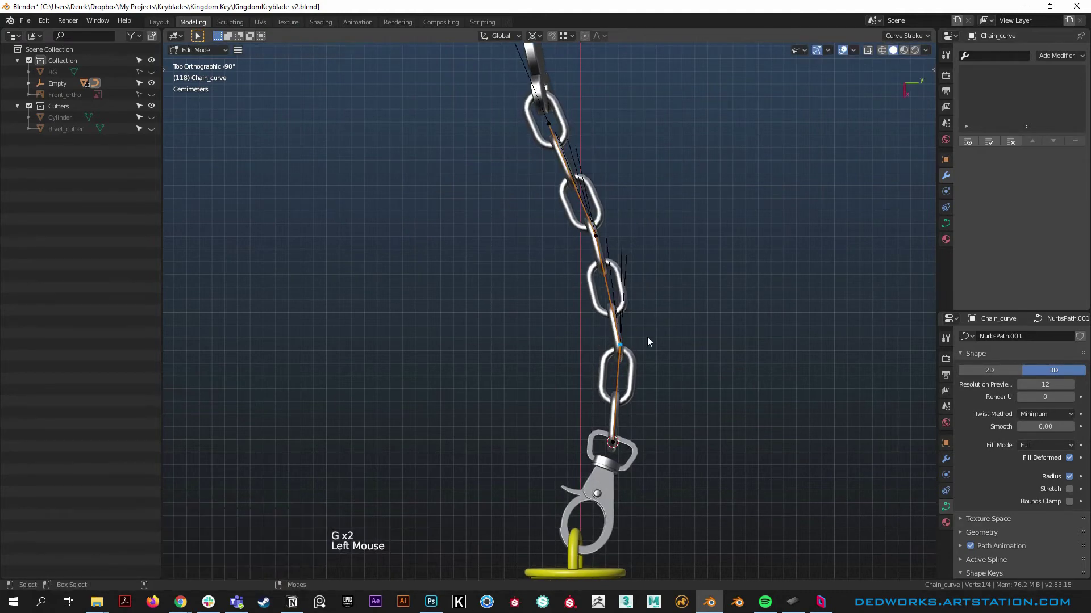
{"action": "key", "text": "ctrl+z"}
Step: Move further control points with G so the links bend smoothly down toward the clip
{"action": "left_click", "coordinate": [674, 323]}
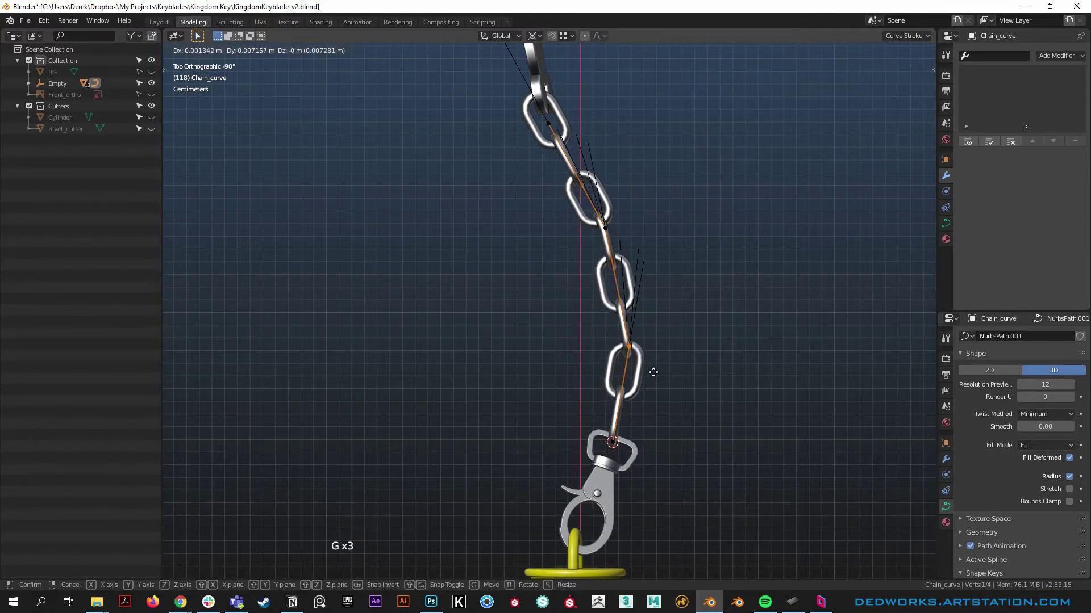
{"action": "key", "text": "g"}
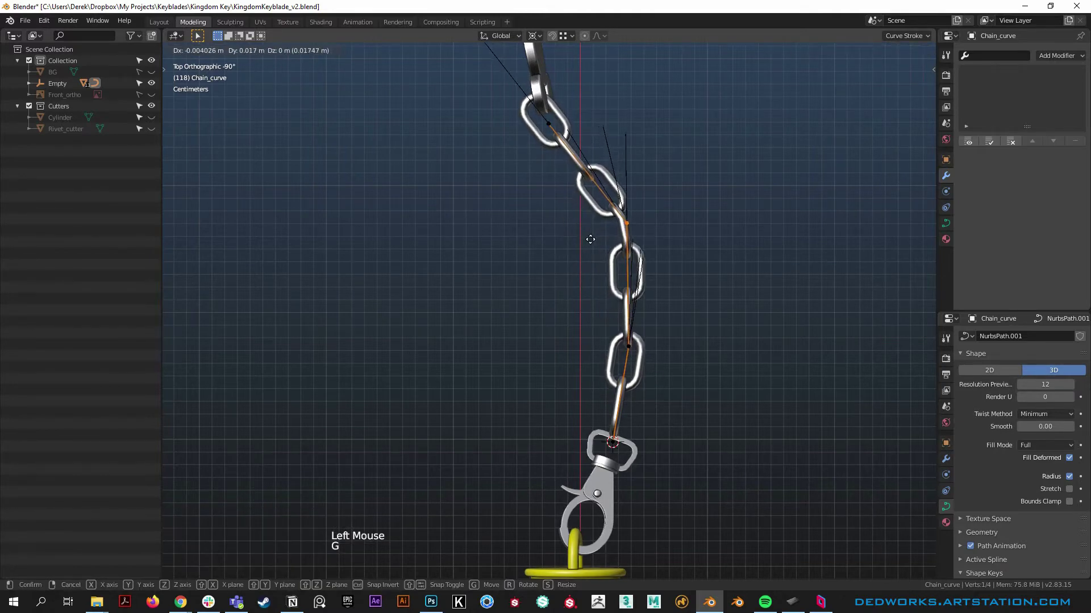
{"action": "key", "text": "g"}
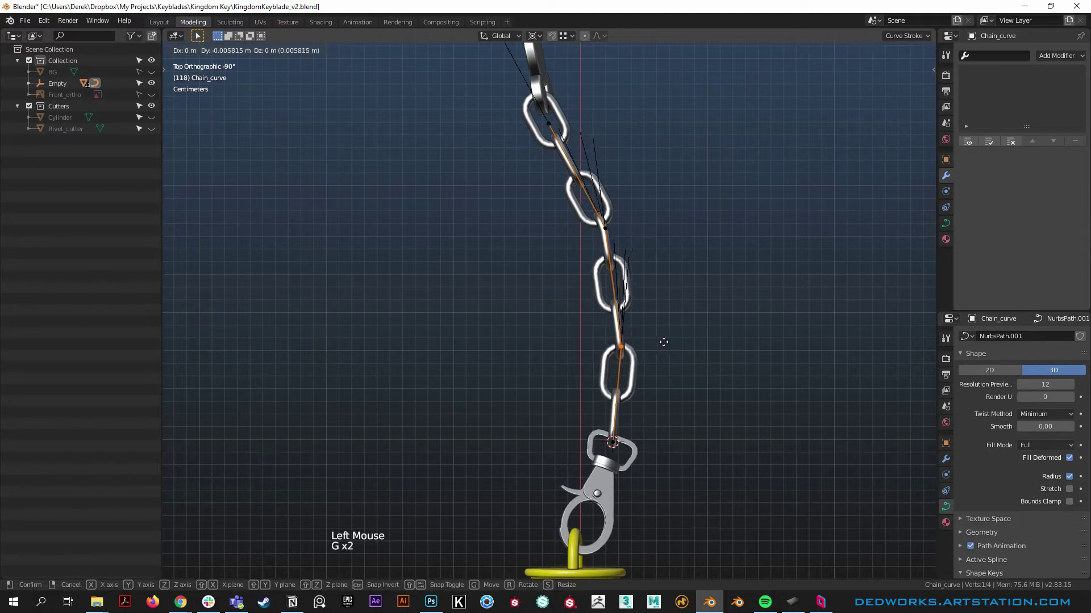
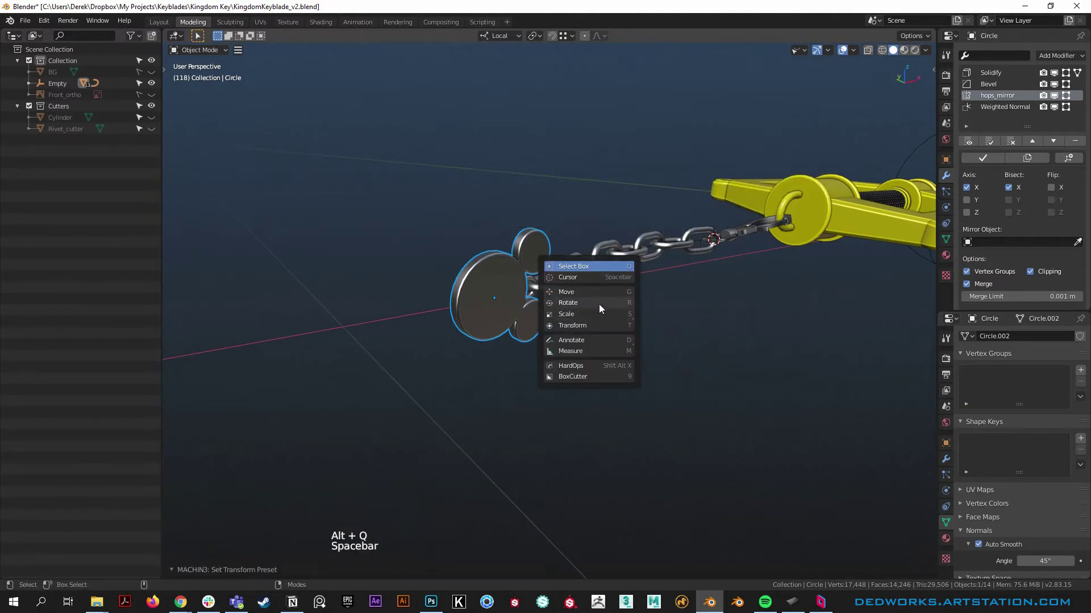
Step: Rotate the Mickey token about -95° around Z, undoing a stray action
{"action": "left_click", "coordinate": [545, 359]}
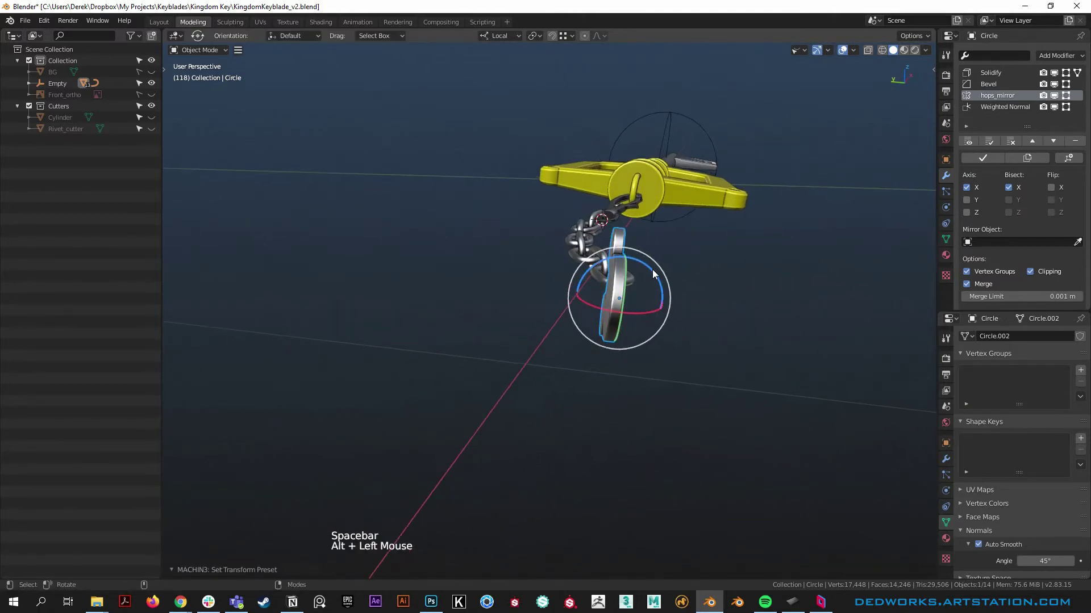
{"action": "left_click", "coordinate": [655, 274]}
{"action": "left_click", "coordinate": [754, 272]}
{"action": "middle_click", "coordinate": [608, 364]}
{"action": "right_click", "coordinate": [654, 402]}
{"action": "left_click", "coordinate": [681, 403]}
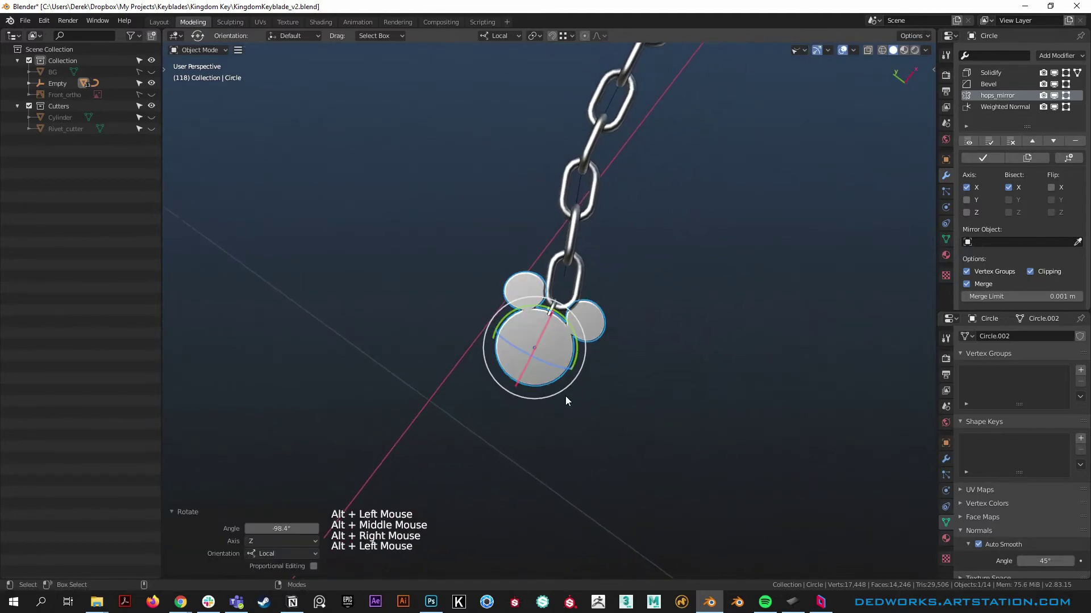
{"action": "right_click", "coordinate": [611, 330]}
{"action": "left_click", "coordinate": [513, 354]}
{"action": "key", "text": "ctrl+z"}
Step: Parent the Mickey token to the chain with Object (Keep Transform)
{"action": "left_click", "coordinate": [537, 282]}
{"action": "left_click", "coordinate": [502, 391]}
{"action": "left_click", "coordinate": [538, 308]}
{"action": "key", "text": "ctrl+p"}
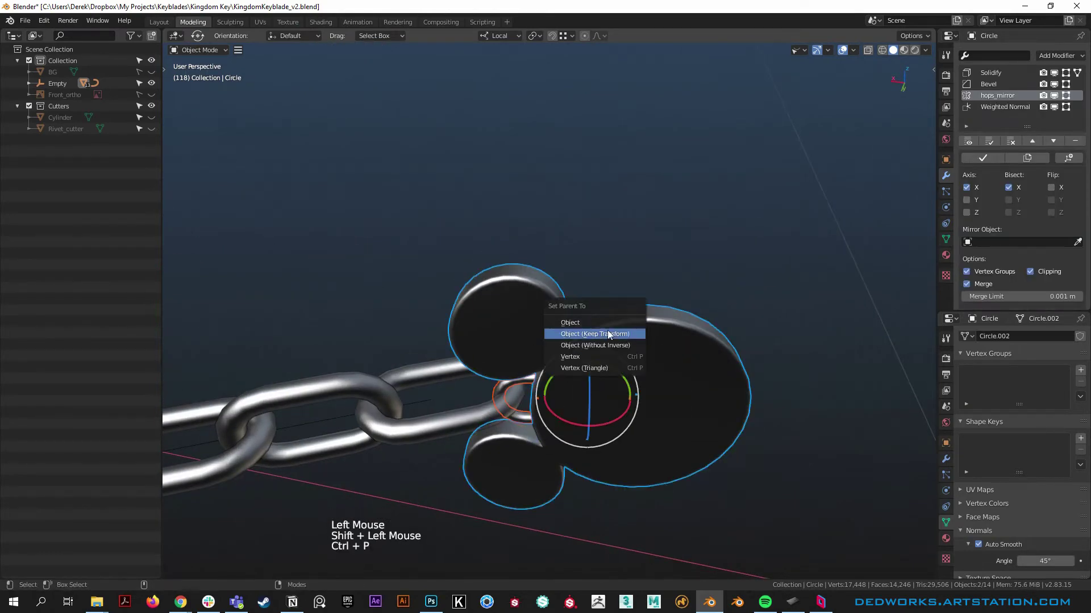
{"action": "left_click", "coordinate": [670, 344]}
{"action": "middle_click", "coordinate": [767, 390]}
{"action": "left_click", "coordinate": [578, 226]}
Step: Rotate the token again to align it with the chain's end link
{"action": "middle_click", "coordinate": [576, 354]}
{"action": "right_click", "coordinate": [452, 262]}
{"action": "middle_click", "coordinate": [461, 284]}
{"action": "right_click", "coordinate": [535, 286]}
{"action": "left_click", "coordinate": [508, 232]}
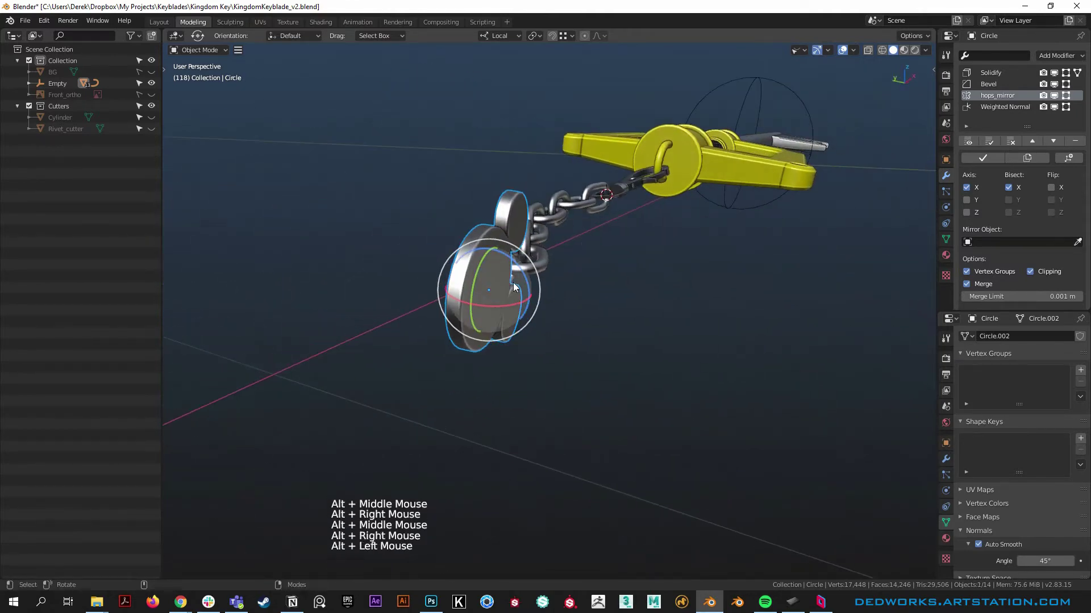
{"action": "left_click", "coordinate": [525, 272]}
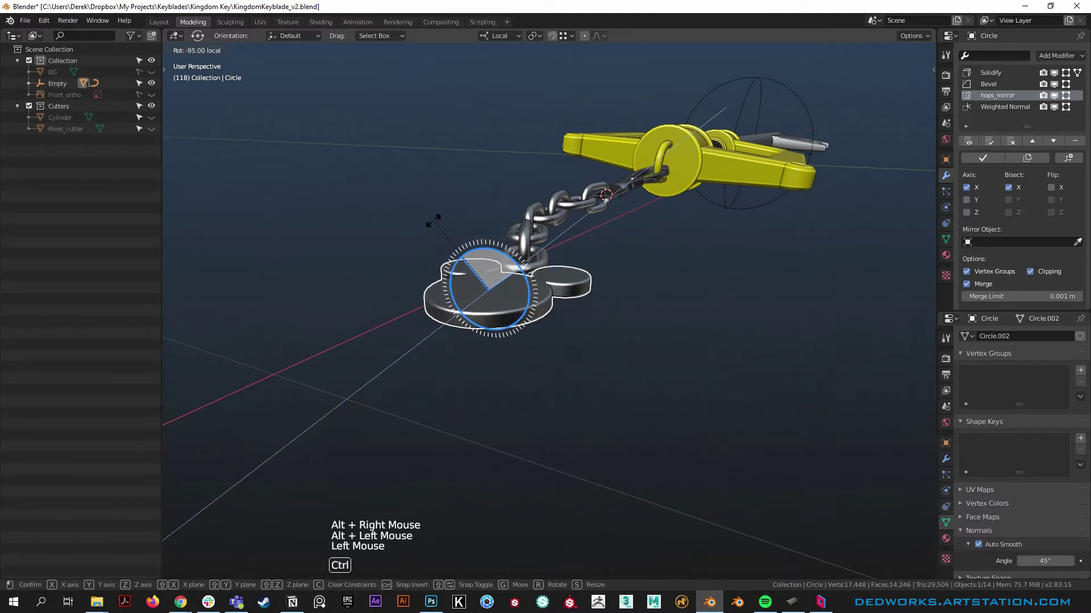
{"action": "left_click", "coordinate": [652, 239]}
Step: Turn the token 63.3° about its local Y so it hangs naturally, checking from above
{"action": "middle_click", "coordinate": [652, 239]}
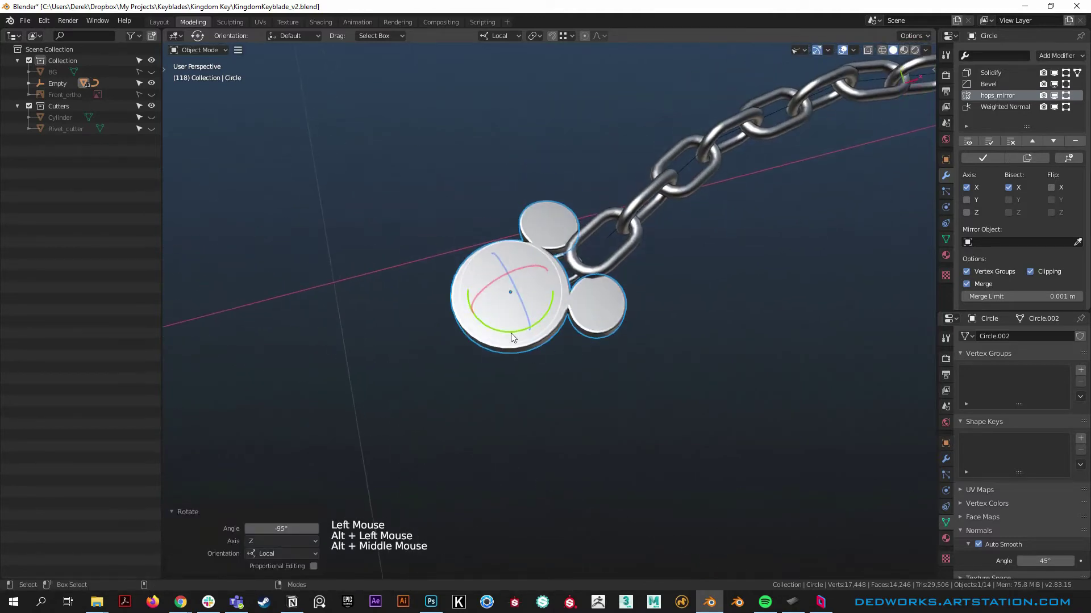
{"action": "left_click", "coordinate": [514, 338]}
{"action": "middle_click", "coordinate": [644, 385]}
{"action": "right_click", "coordinate": [596, 358]}
{"action": "middle_click", "coordinate": [638, 289]}
{"action": "right_click", "coordinate": [577, 266]}
{"action": "left_click", "coordinate": [578, 309]}
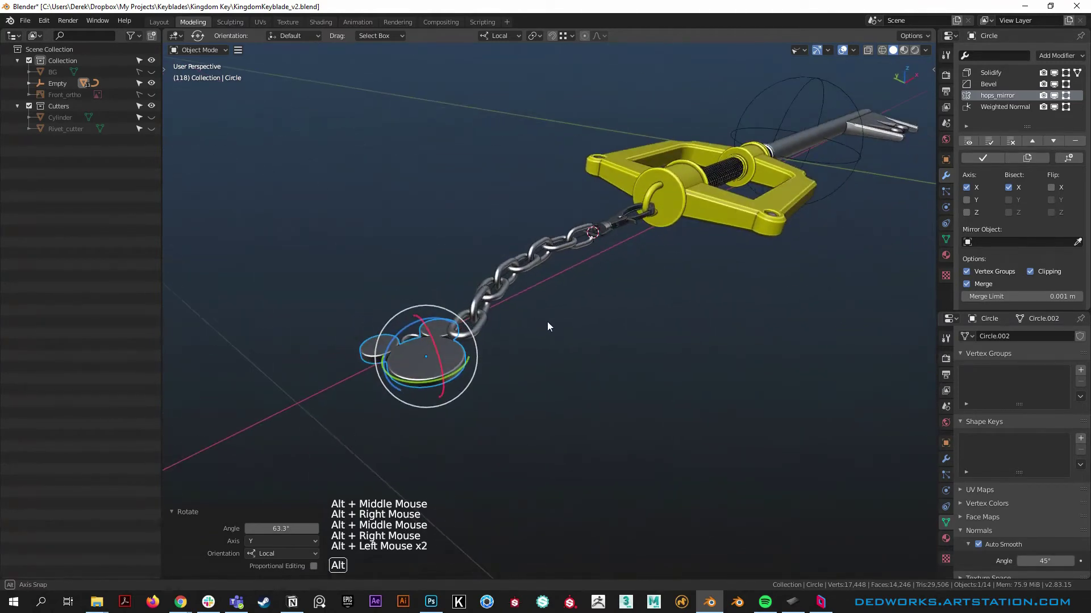
{"action": "middle_click", "coordinate": [529, 301]}
{"action": "middle_click", "coordinate": [639, 384]}
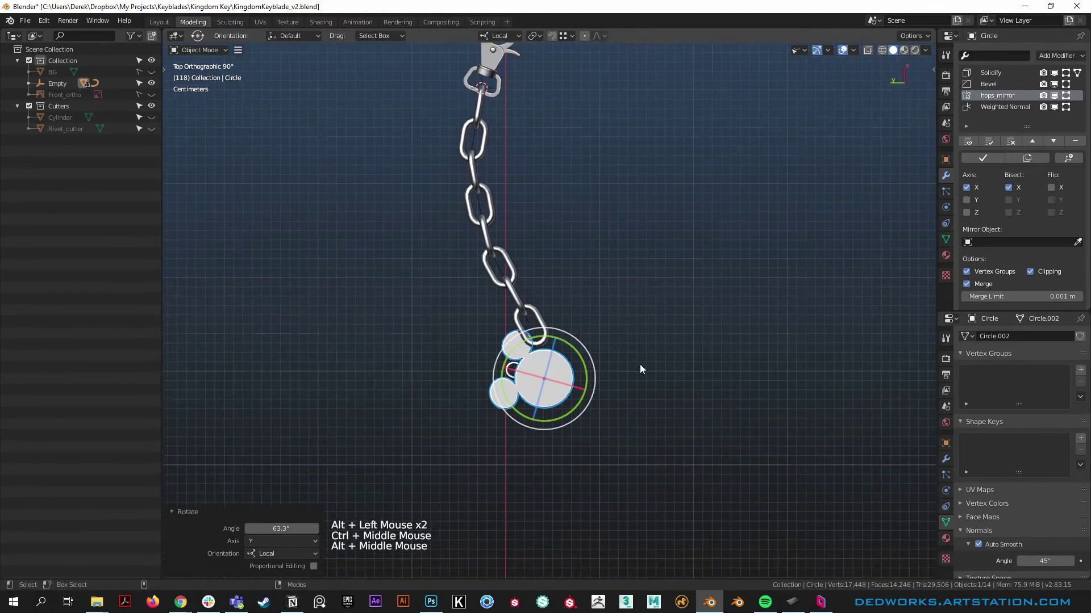
Step: Move the Mickey token onto the last chain link
{"action": "key", "text": "g"}
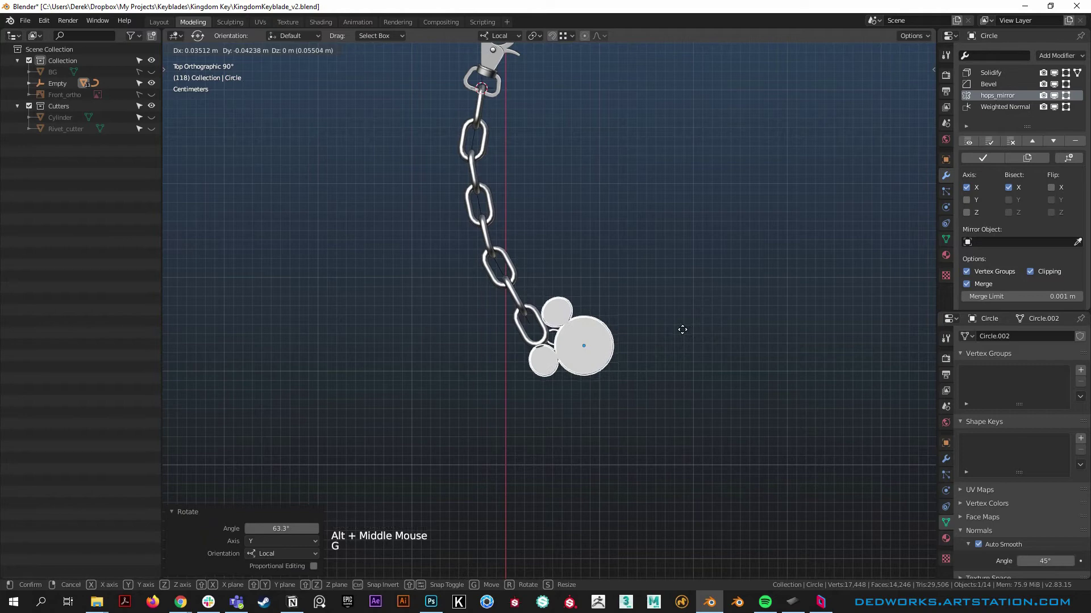
{"action": "left_click", "coordinate": [668, 348]}
{"action": "middle_click", "coordinate": [688, 280]}
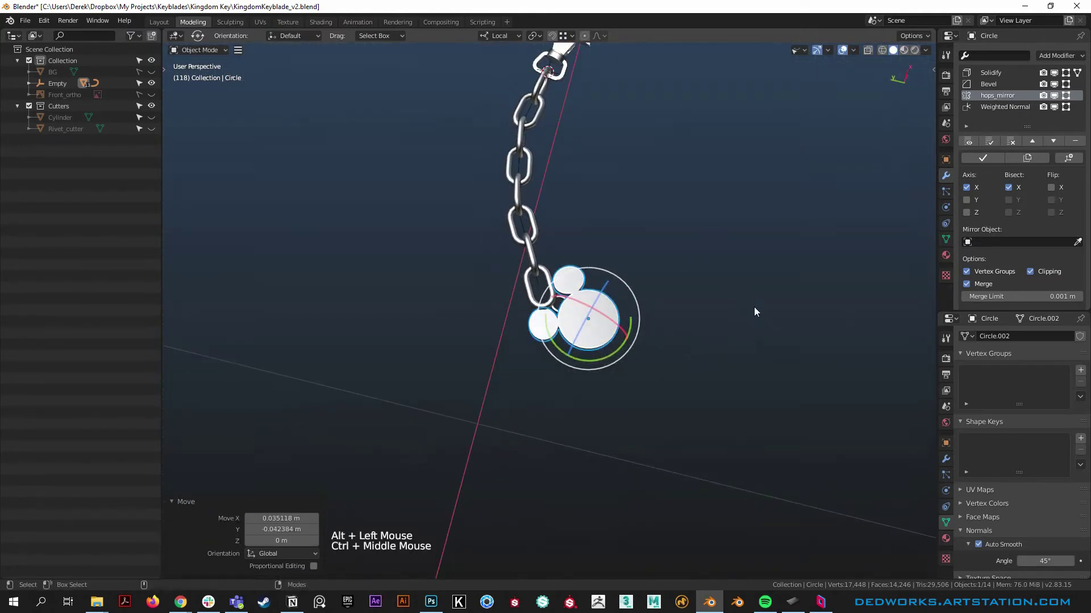
{"action": "scroll", "scroll_direction": "up", "scroll_amount": 3}
{"action": "middle_click", "coordinate": [580, 313]}
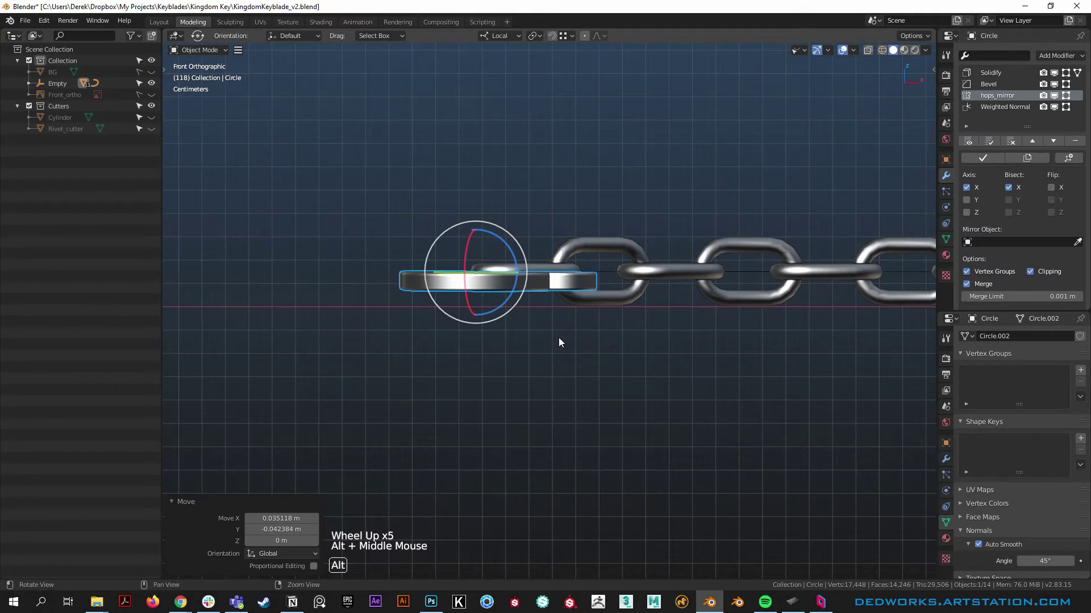
Step: Rotate the token about 12° in front view to line up with the chain
{"action": "left_click", "coordinate": [574, 347]}
{"action": "left_click", "coordinate": [620, 240]}
{"action": "middle_click", "coordinate": [755, 339]}
{"action": "middle_click", "coordinate": [476, 330]}
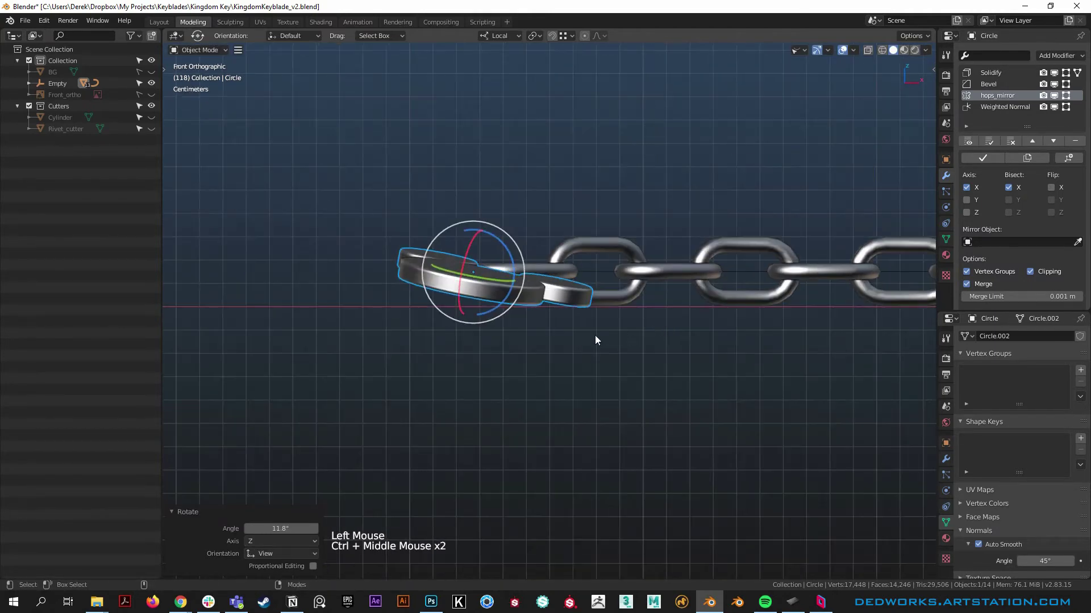
{"action": "scroll", "scroll_direction": "up", "scroll_amount": 3}
{"action": "left_click", "coordinate": [504, 228]}
{"action": "scroll", "scroll_direction": "up", "scroll_amount": 3}
Step: Inspect the token and chain from several angles and return to editing the chain curve's points
{"action": "right_click", "coordinate": [680, 329]}
{"action": "left_click", "coordinate": [653, 288]}
{"action": "right_click", "coordinate": [674, 385]}
{"action": "middle_click", "coordinate": [630, 312]}
{"action": "right_click", "coordinate": [622, 300]}
{"action": "left_click", "coordinate": [587, 265]}
{"action": "left_click", "coordinate": [586, 283]}
{"action": "right_click", "coordinate": [690, 259]}
{"action": "left_click", "coordinate": [598, 306]}
{"action": "right_click", "coordinate": [585, 248]}
{"action": "left_click", "coordinate": [612, 335]}
{"action": "right_click", "coordinate": [652, 404]}
Step: Drag the chain curve's end point a few millimetres so the final link droops to the token
{"action": "middle_click", "coordinate": [597, 367]}
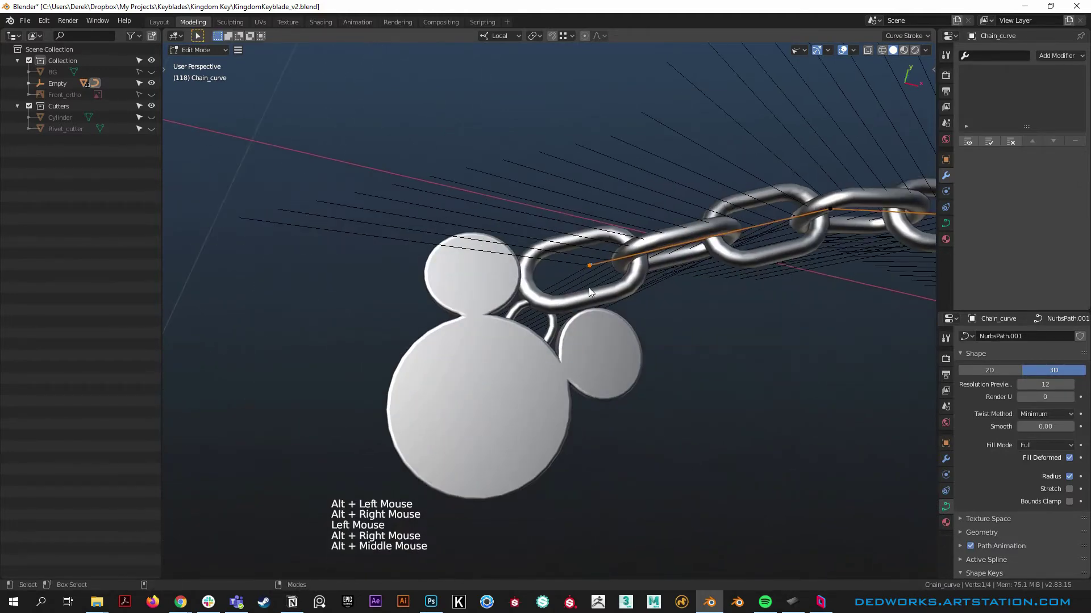
{"action": "right_click", "coordinate": [633, 309]}
{"action": "middle_click", "coordinate": [621, 312]}
{"action": "key", "text": "g"}
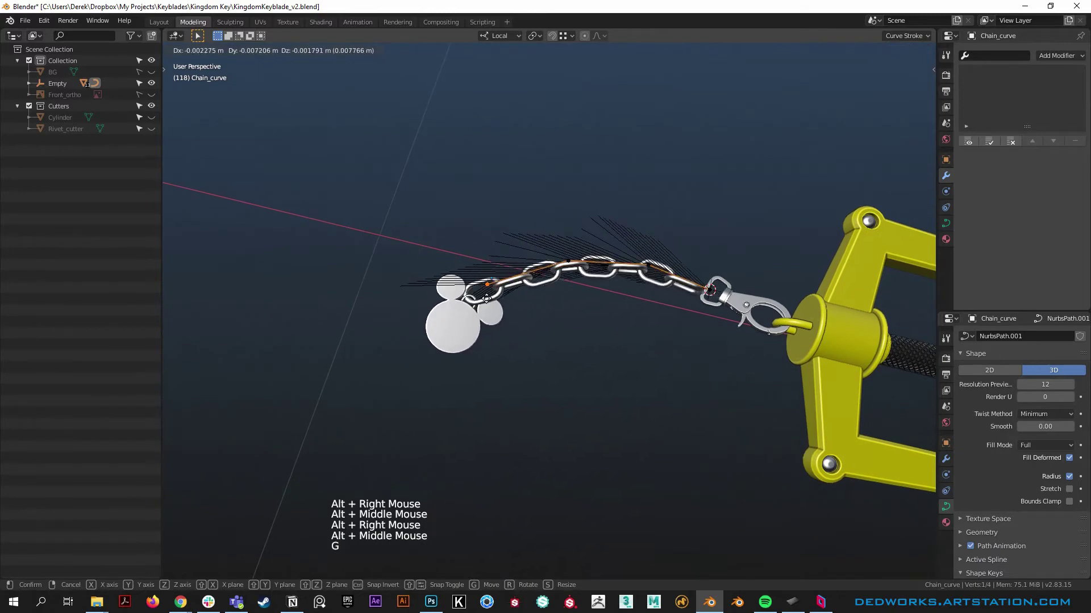
{"action": "key", "text": "g"}
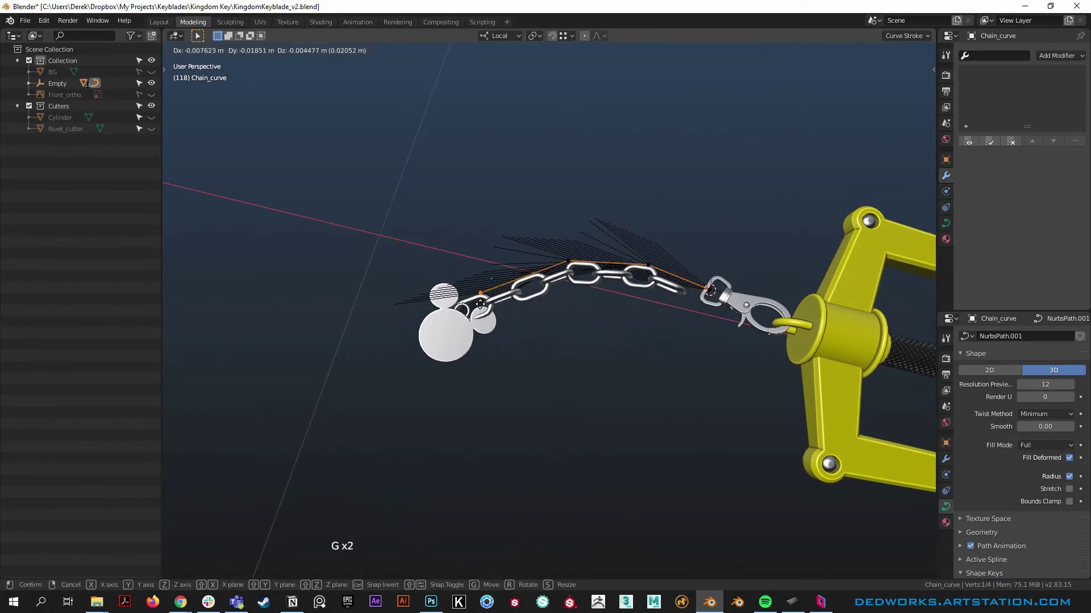
{"action": "right_click", "coordinate": [457, 295]}
{"action": "right_click", "coordinate": [491, 363]}
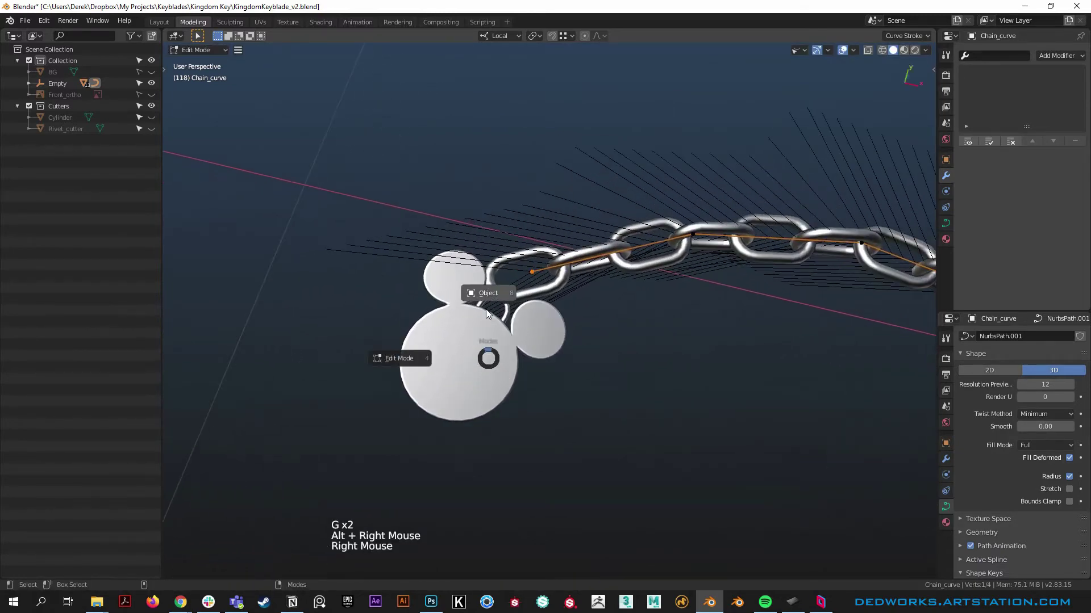
Step: Check the link's fit through the Mickey token from different views
{"action": "key", "text": "q"}
{"action": "left_click", "coordinate": [563, 373]}
{"action": "left_click", "coordinate": [472, 332]}
{"action": "right_click", "coordinate": [658, 315]}
{"action": "left_click", "coordinate": [474, 335]}
{"action": "middle_click", "coordinate": [586, 377]}
{"action": "right_click", "coordinate": [614, 365]}
Step: Adjust tilt with Ctrl+T on the first chain curve points so the links twist naturally
{"action": "middle_click", "coordinate": [623, 329]}
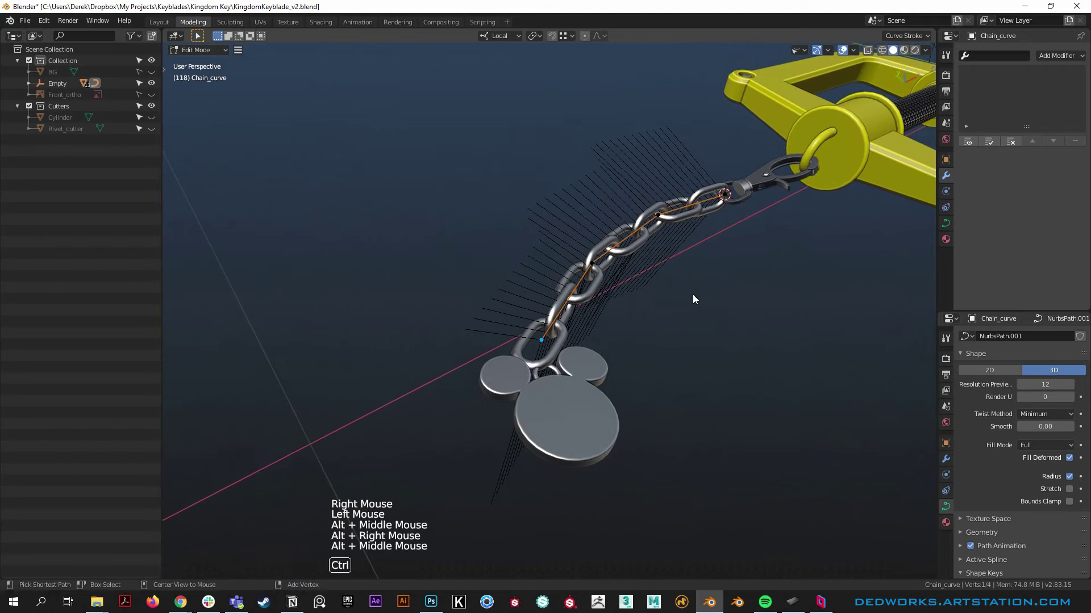
{"action": "key", "text": "ctrl+t"}
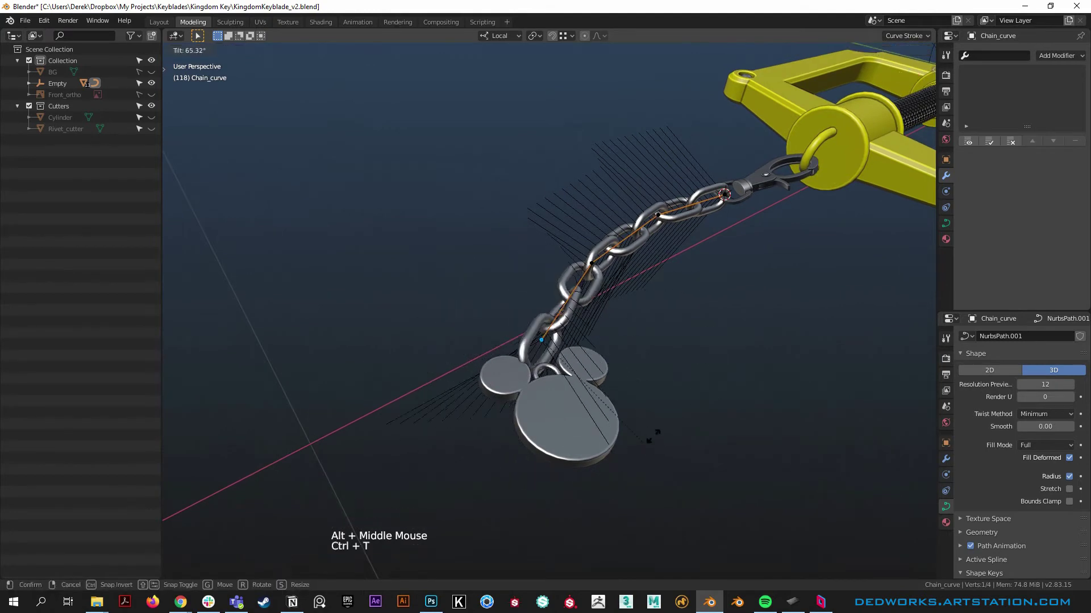
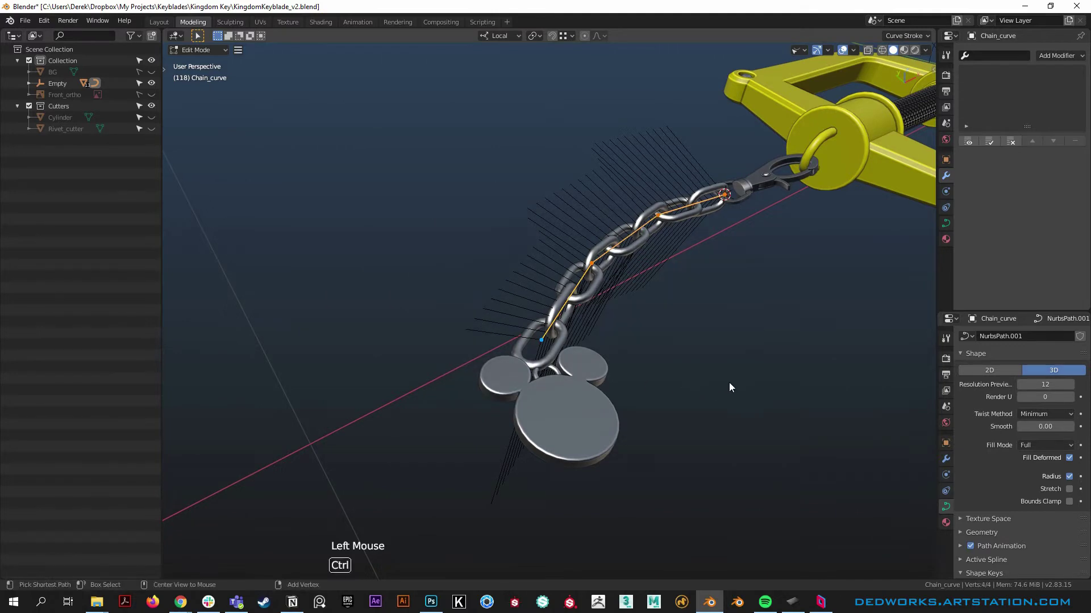
{"action": "key", "text": "ctrl+t"}
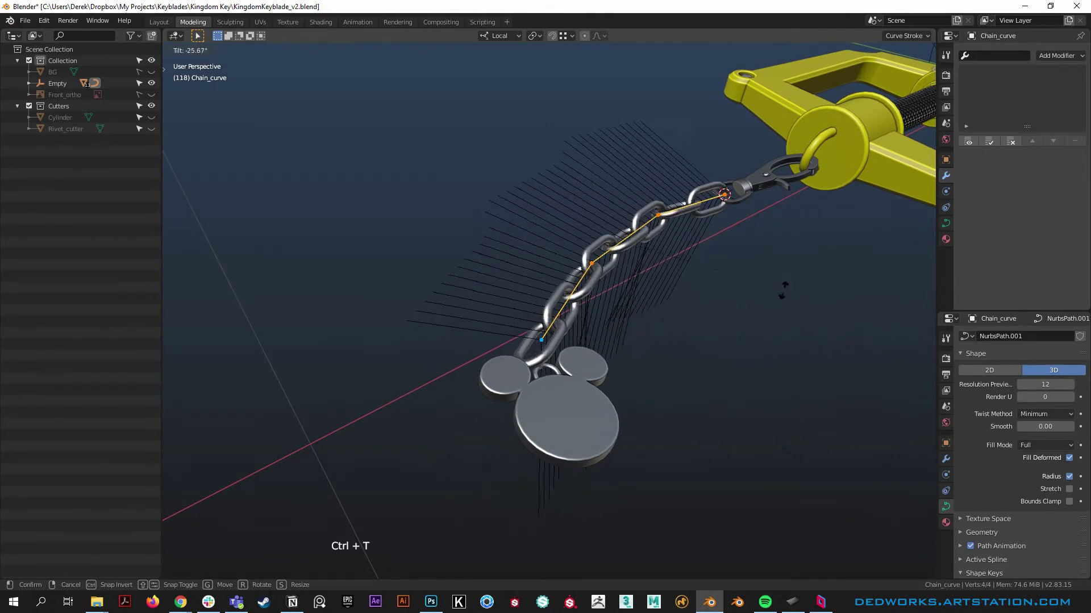
{"action": "key", "text": "ctrl+t"}
{"action": "left_click", "coordinate": [740, 172]}
Step: Tilt the remaining points toward the chain's end, reaching about -27.7°
{"action": "key", "text": "ctrl+t"}
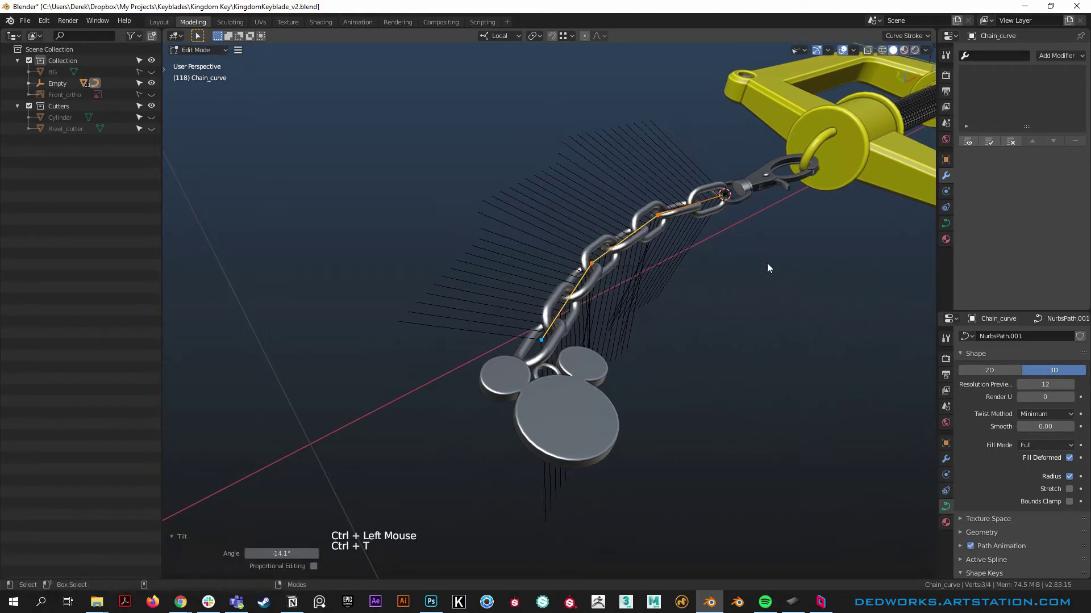
{"action": "left_click", "coordinate": [692, 200]}
{"action": "key", "text": "ctrl+t"}
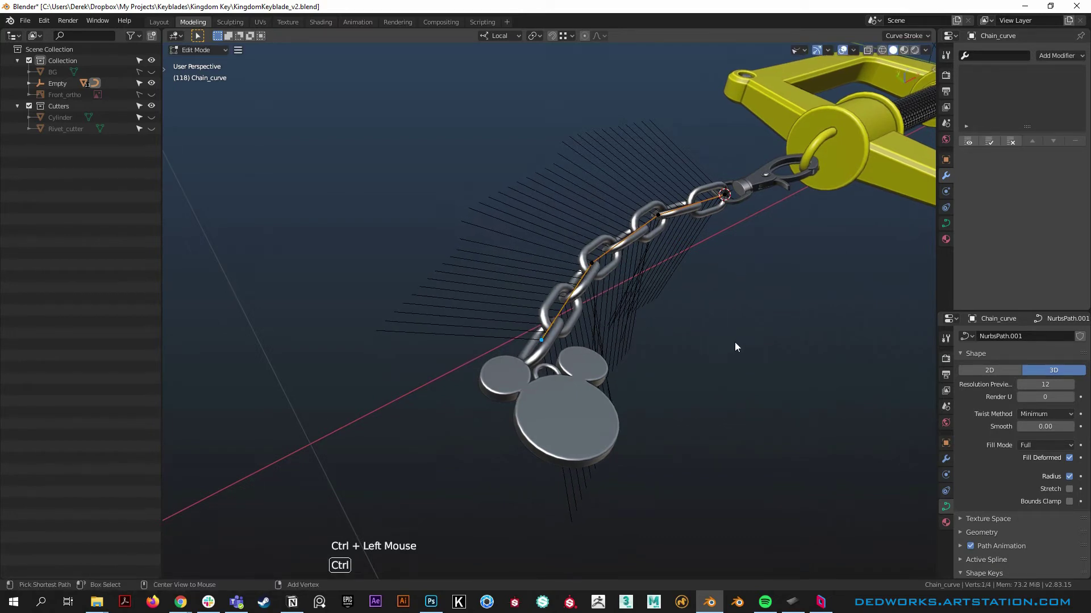
{"action": "key", "text": "ctrl+t"}
{"action": "left_click", "coordinate": [738, 347]}
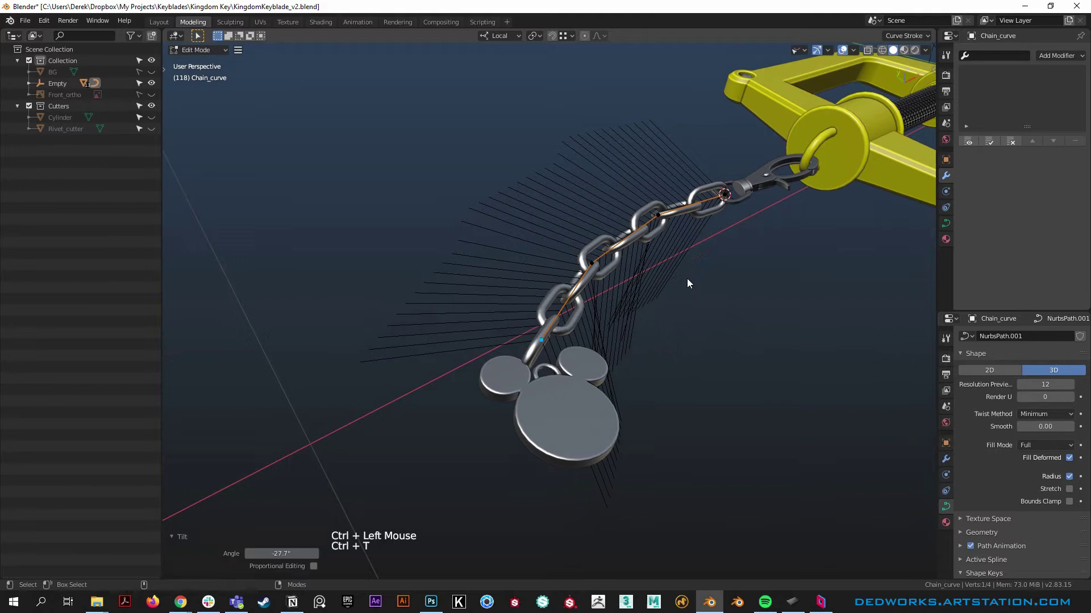
{"action": "left_click", "coordinate": [608, 344]}
Step: Leave curve editing and select the Mickey token to nudge it onto the last link
{"action": "middle_click", "coordinate": [538, 341]}
{"action": "key", "text": "g"}
{"action": "left_click", "coordinate": [534, 382]}
{"action": "right_click", "coordinate": [547, 382]}
{"action": "left_click", "coordinate": [502, 398]}
{"action": "right_click", "coordinate": [506, 338]}
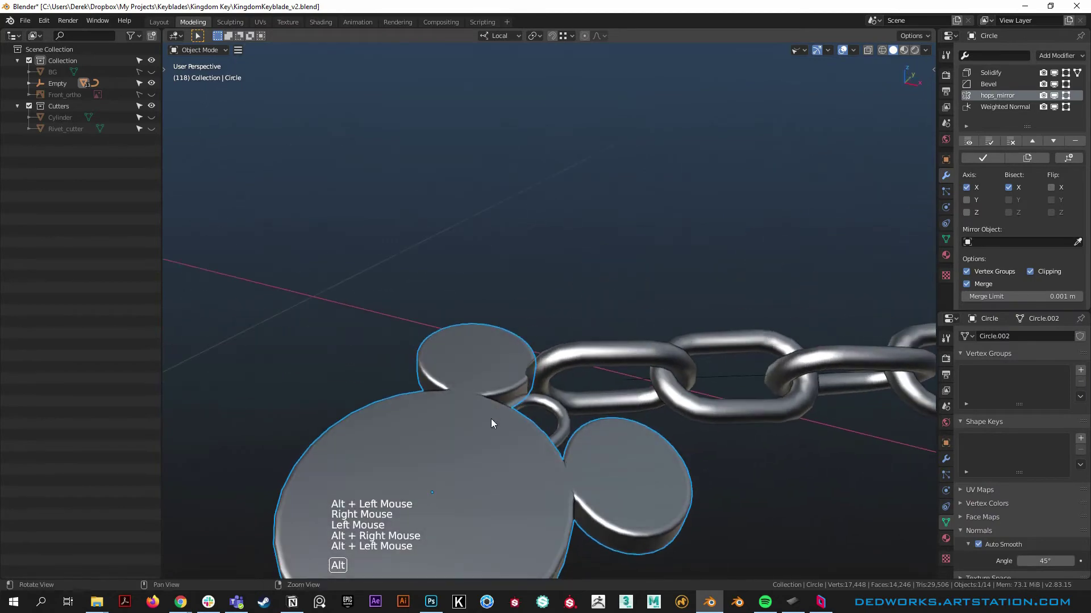